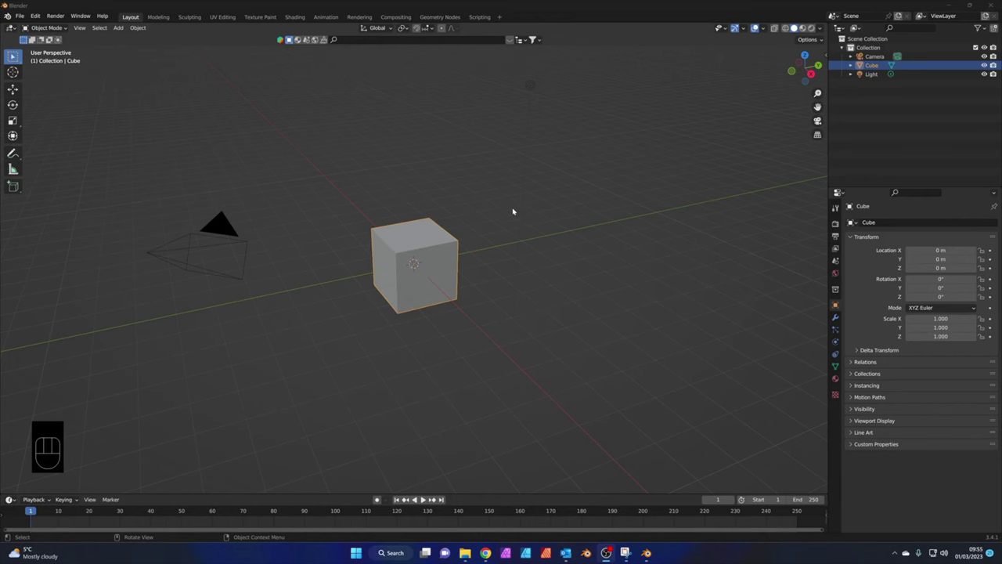
Select all and delete the default cube, camera and light, leaving an empty scene
drag(538, 224, 541, 222)
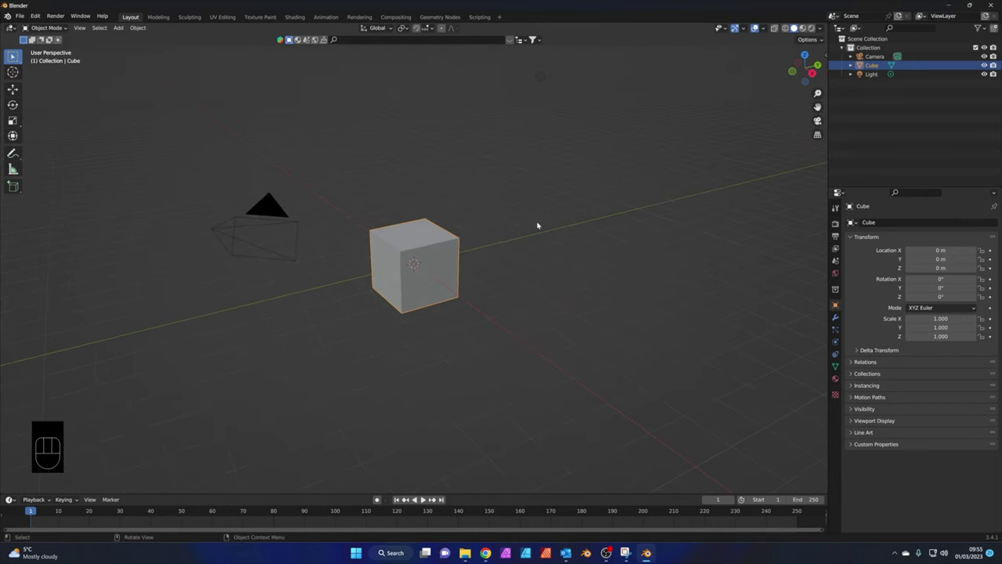
key(a)
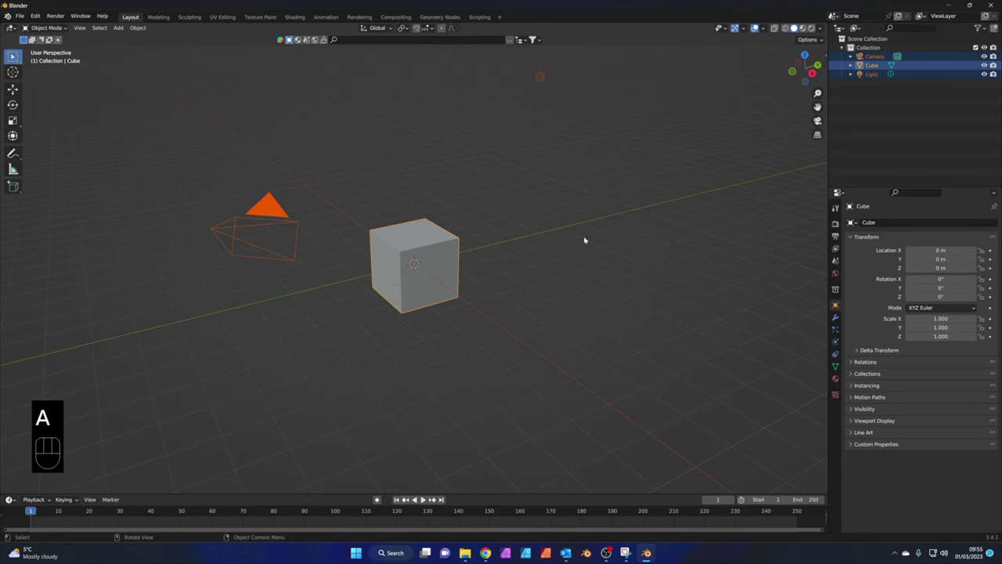
key(x)
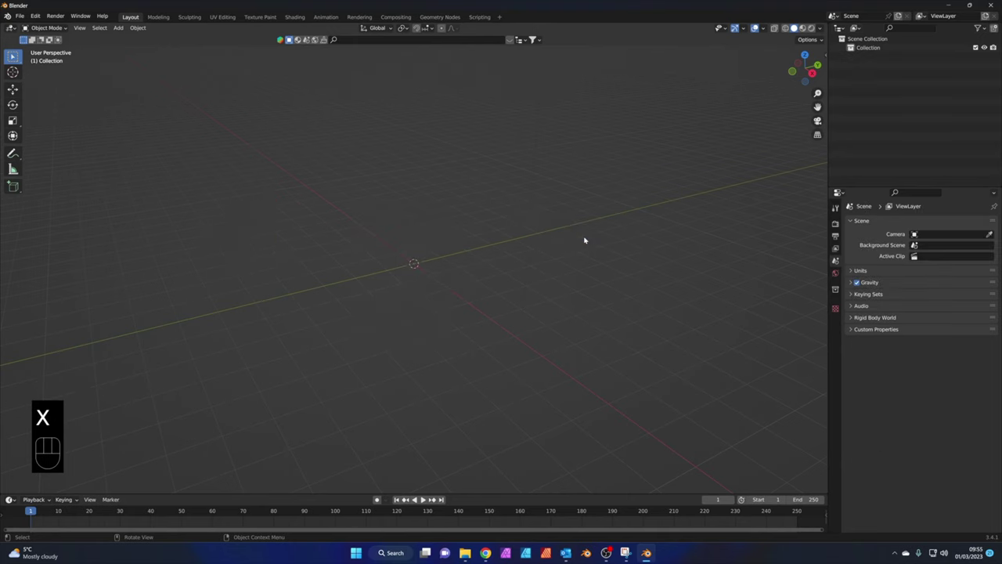
middle_click(574, 249)
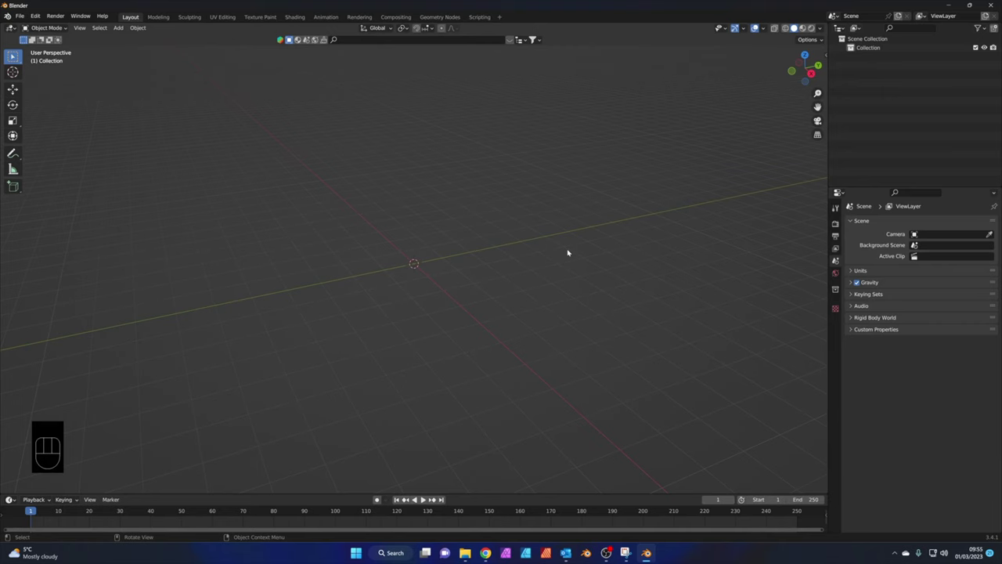
Add a plane, scale it up to about 4.9 as a floor and enter Edit Mode
key(shift+a)
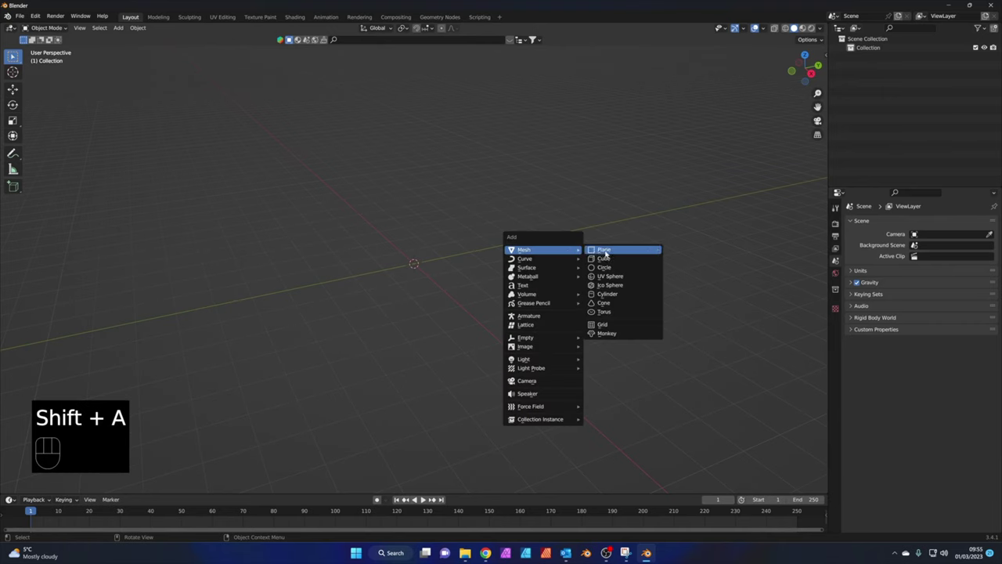
key(s)
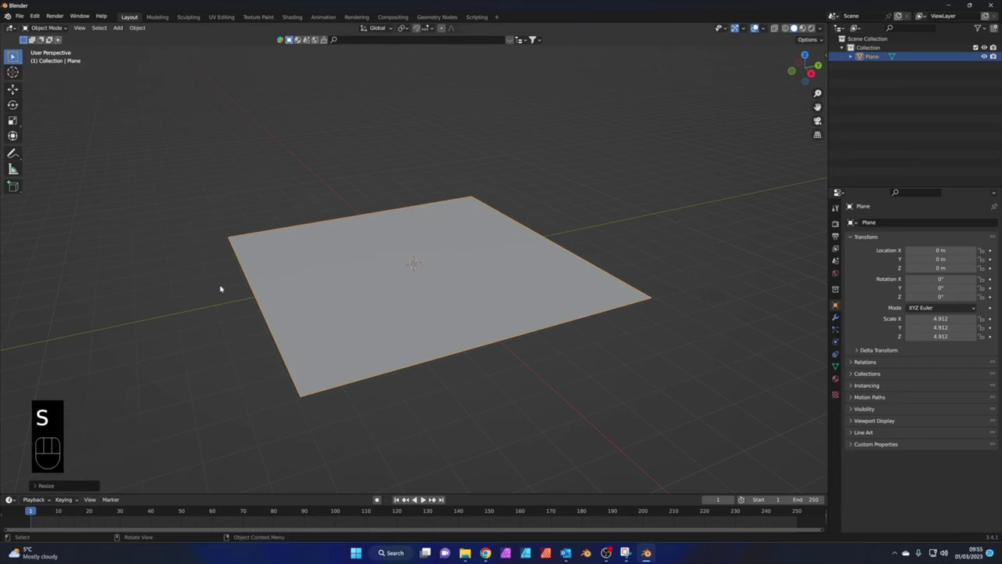
key(Tab)
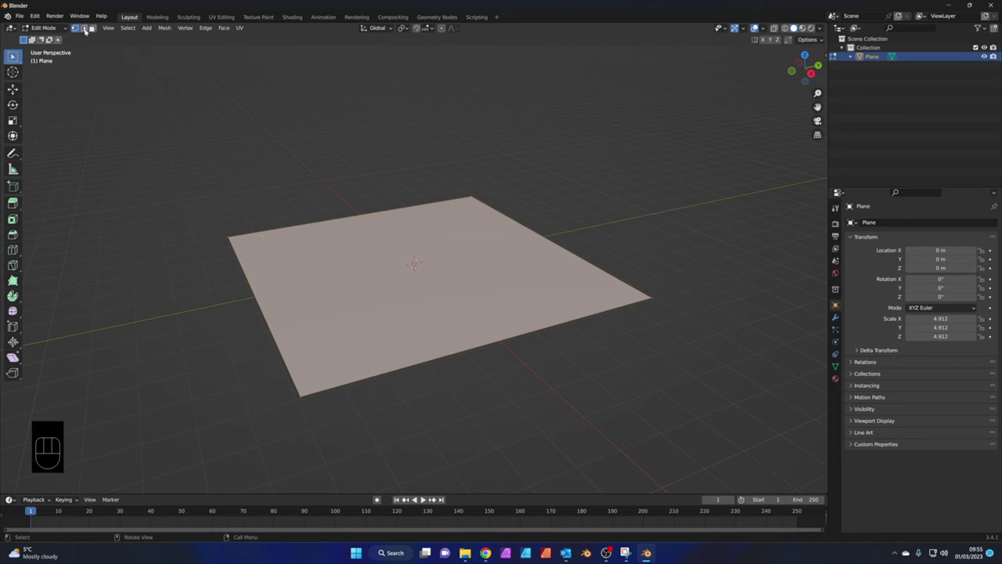
Extrude the back edge about 5.8 m up into a wall and bevel the floor-wall corner smooth
click(89, 29)
key(2)
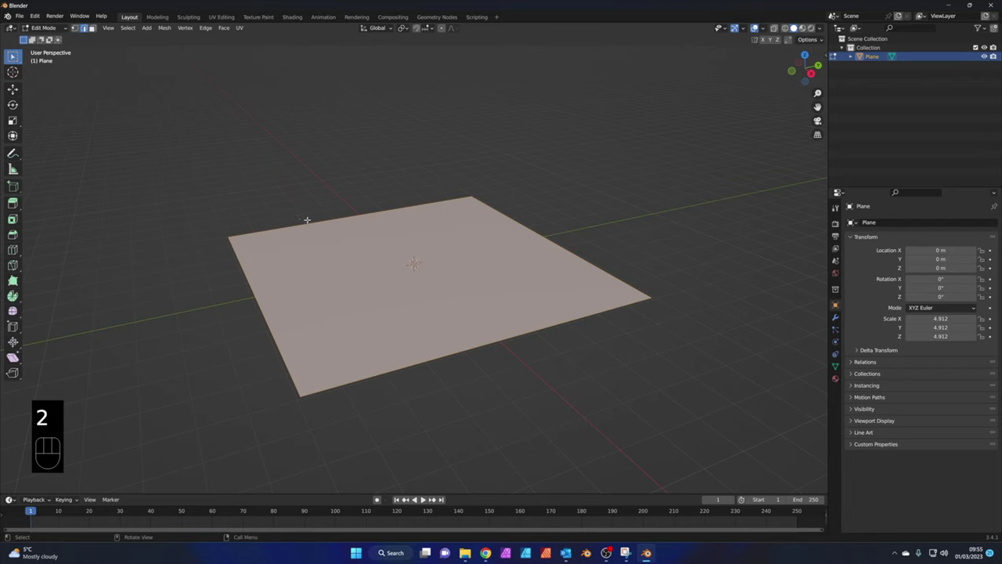
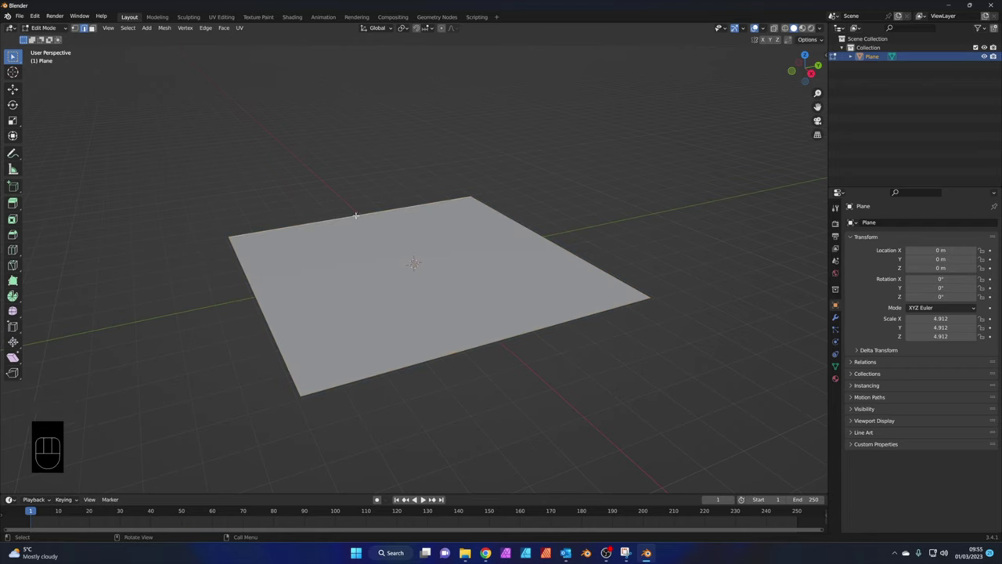
key(e)
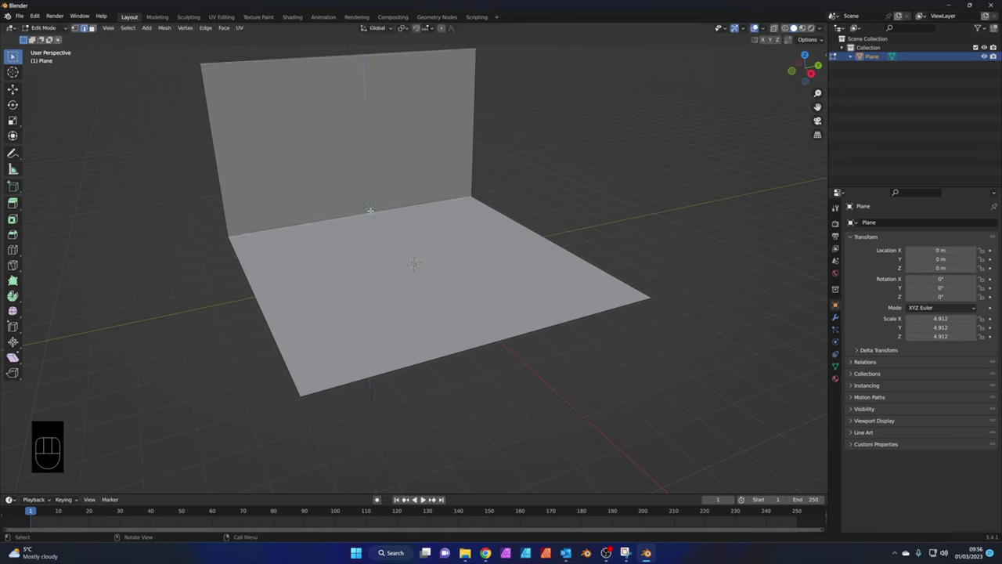
key(ctrl+b)
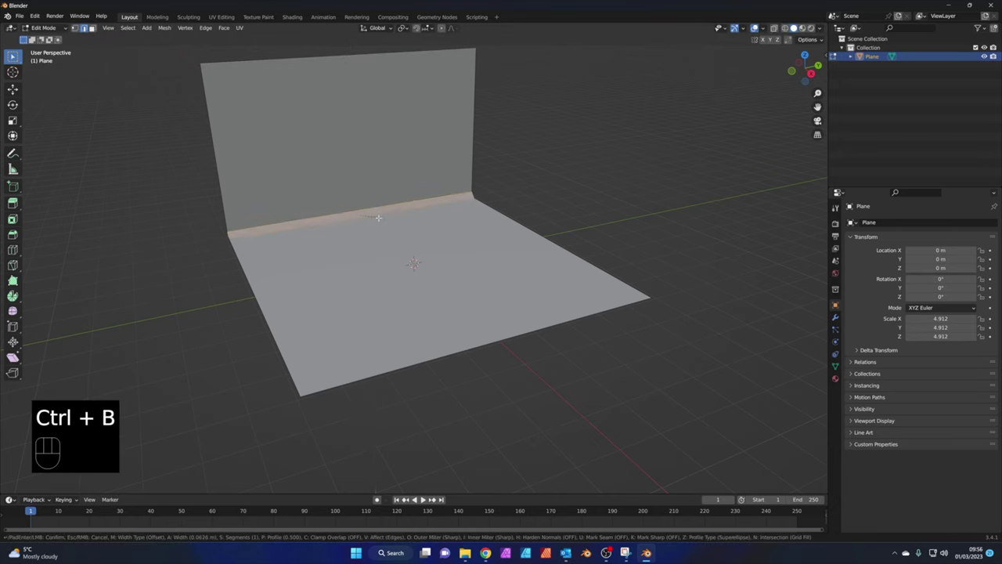
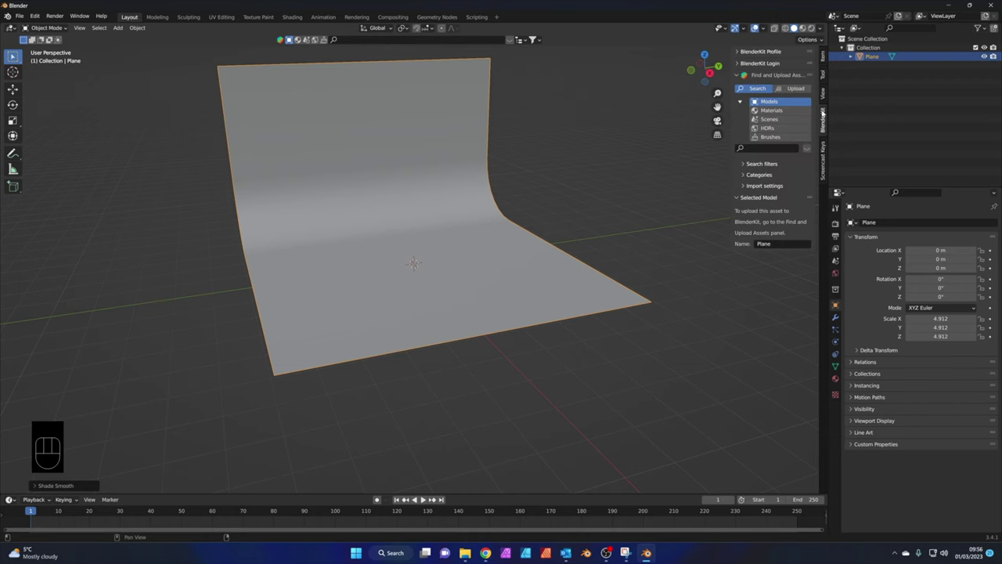
Browse BlenderKit Models under Transport > Car > Racing to list the 12 racing car assets
click(773, 101)
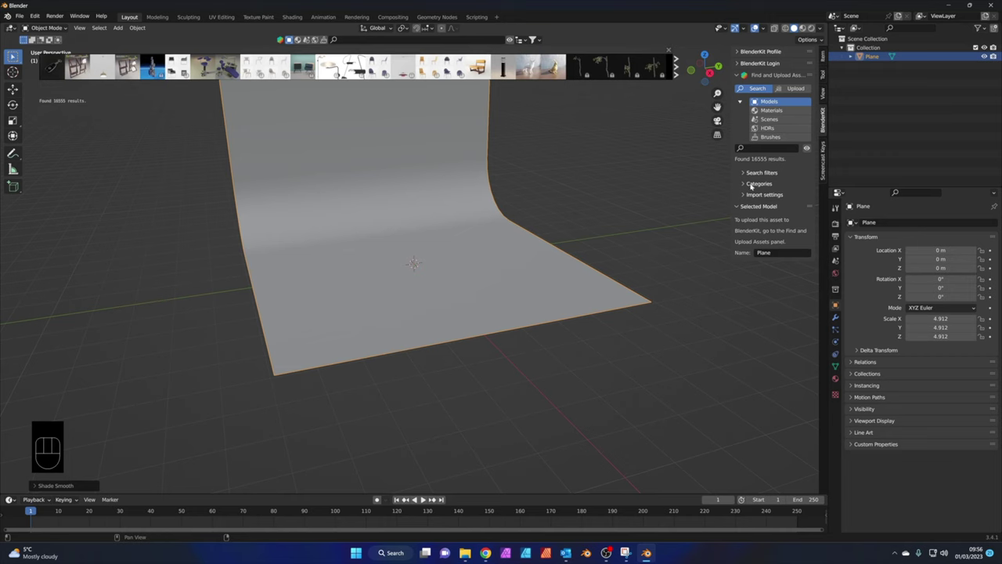
click(748, 181)
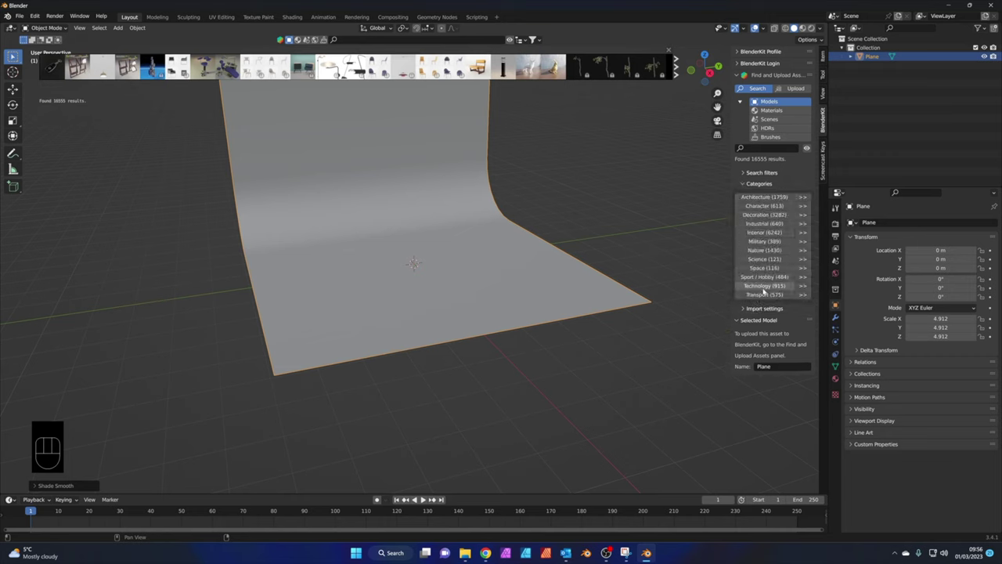
click(808, 295)
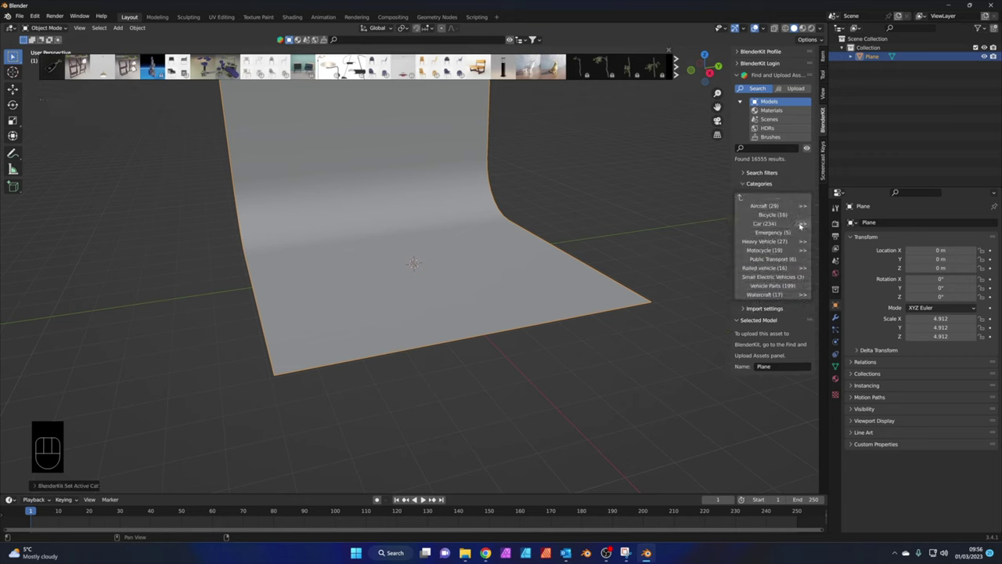
click(804, 222)
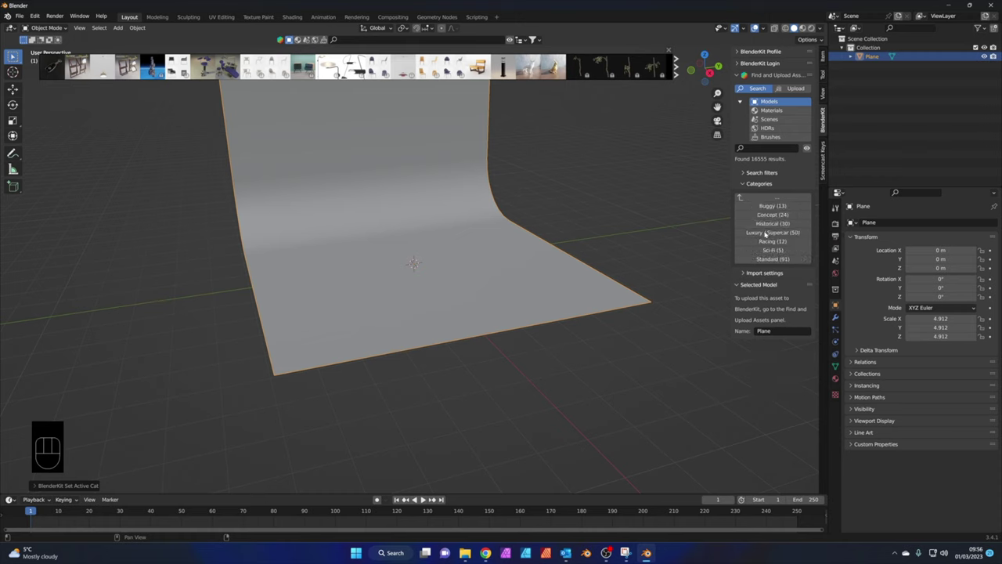
click(782, 240)
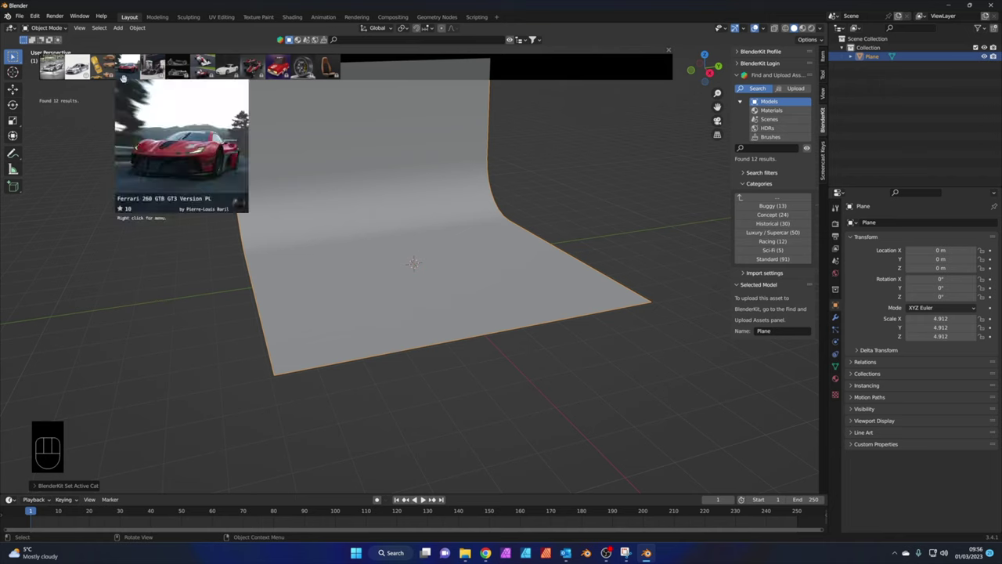
click(771, 170)
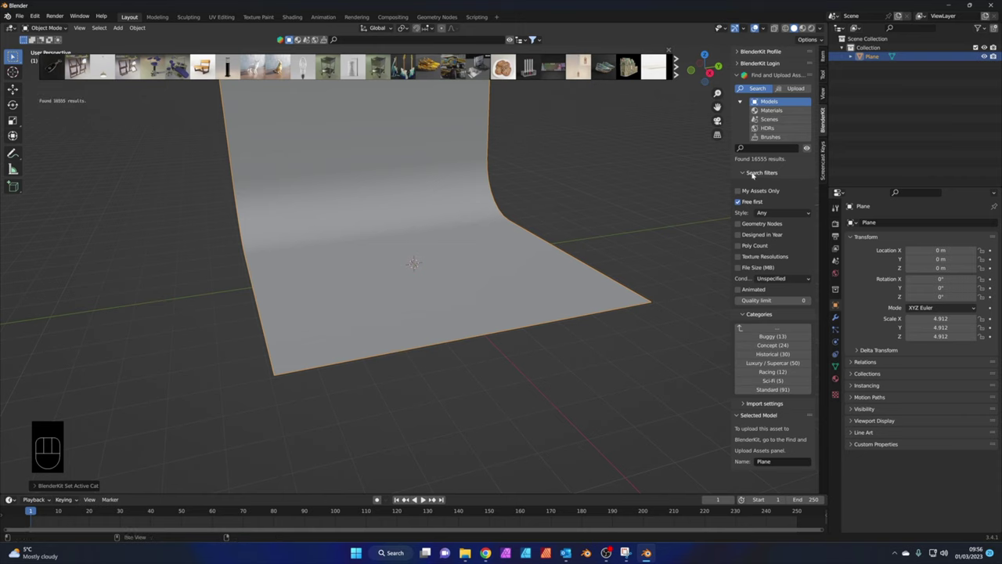
click(756, 172)
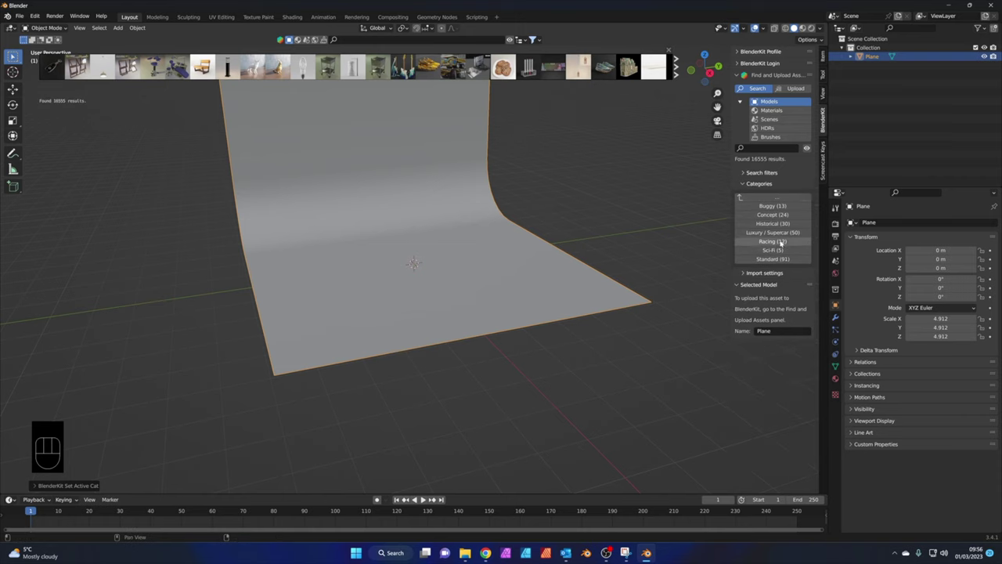
click(784, 240)
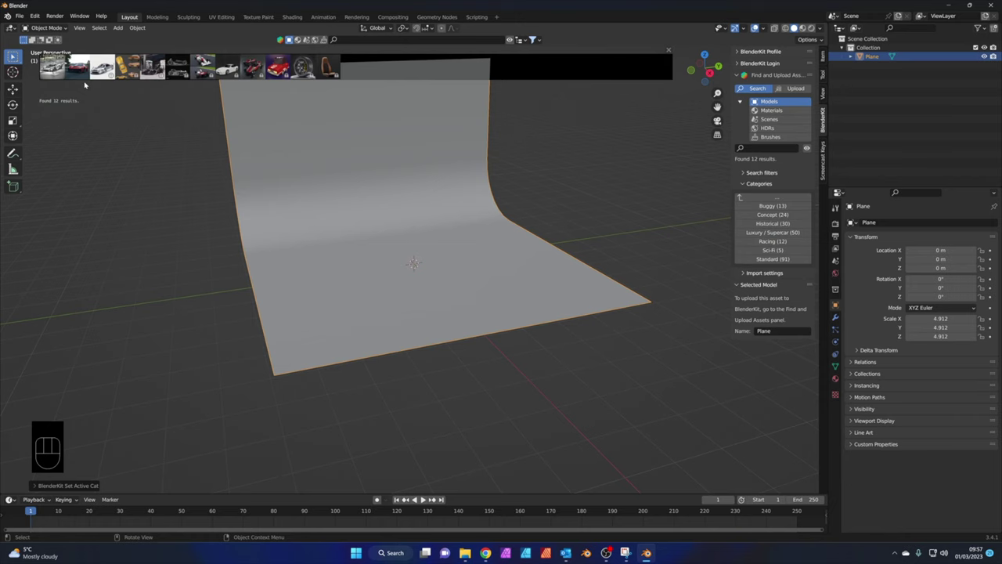
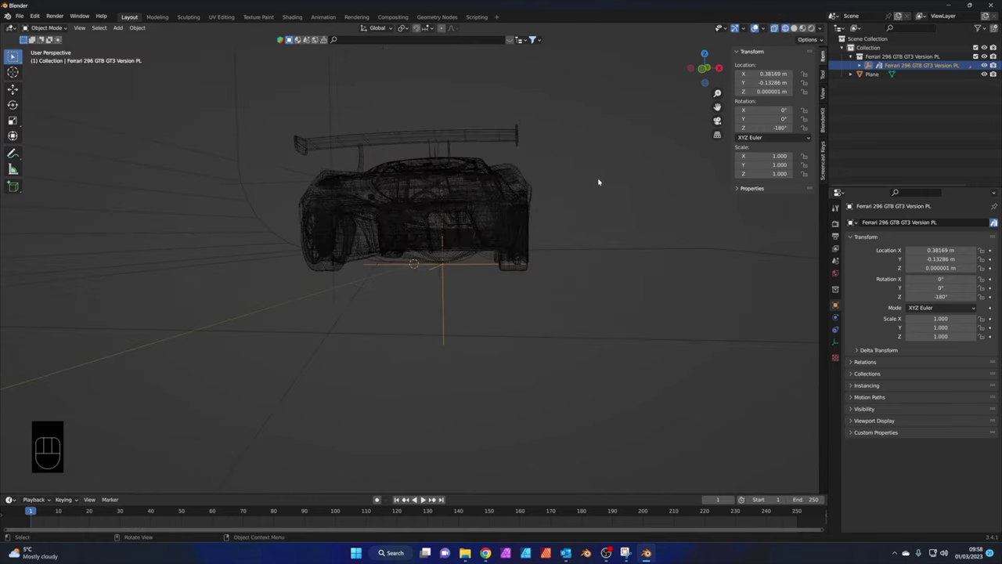
Switch to wireframe and a straight front orthographic view of the Ferrari
drag(615, 182, 601, 184)
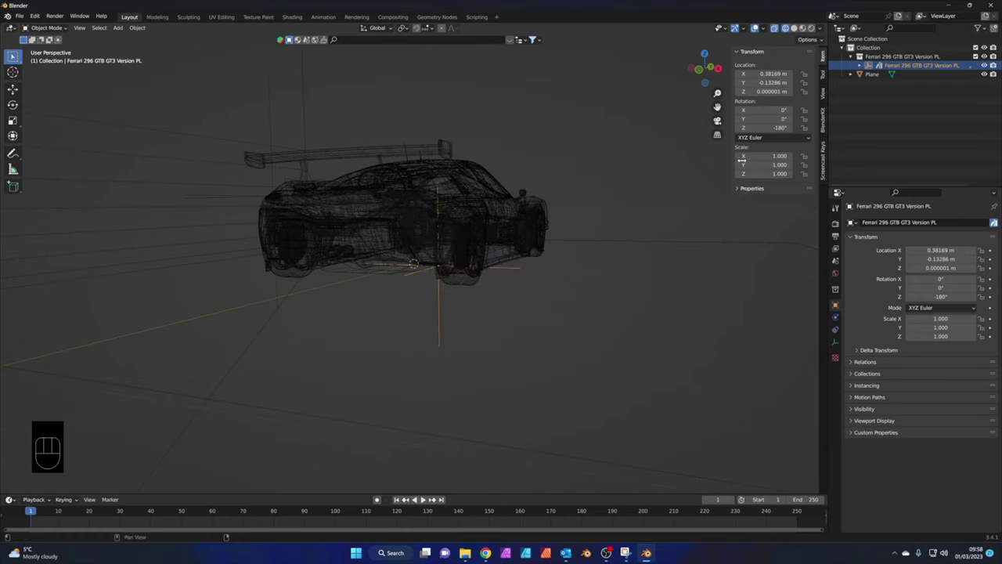
click(906, 62)
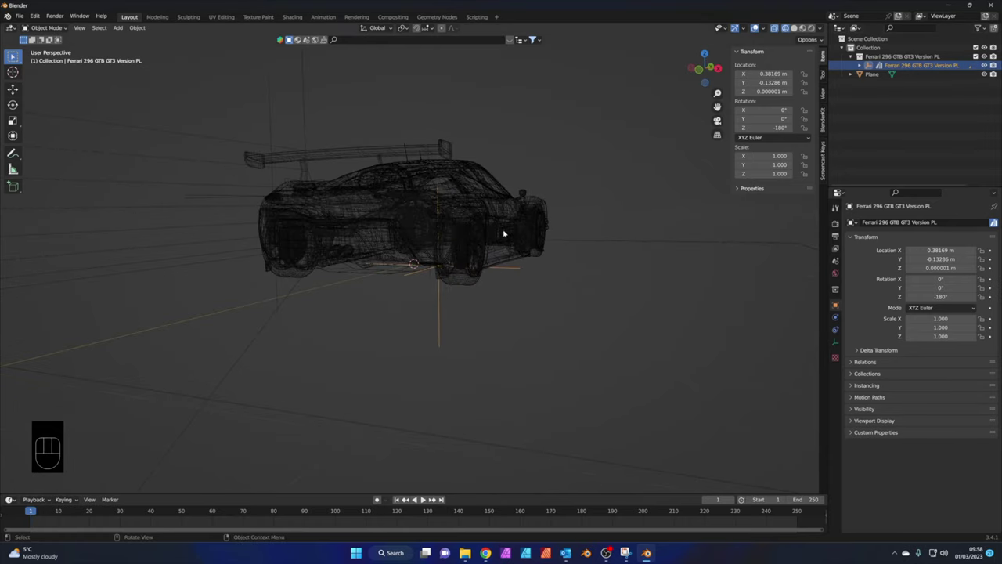
middle_click(510, 226)
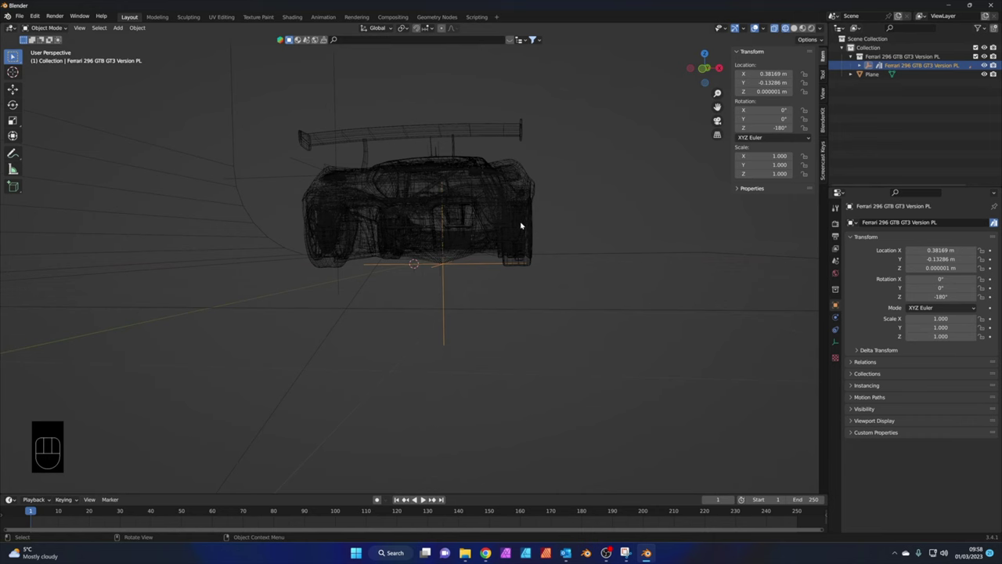
key(KP_1)
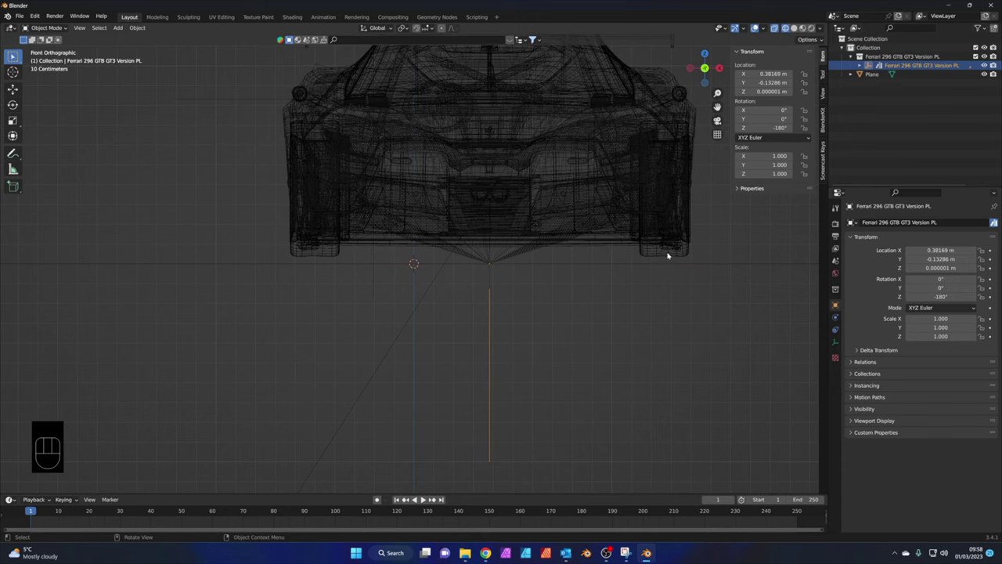
Move the car down along Z until its tyres rest on the studio floor
key(g)
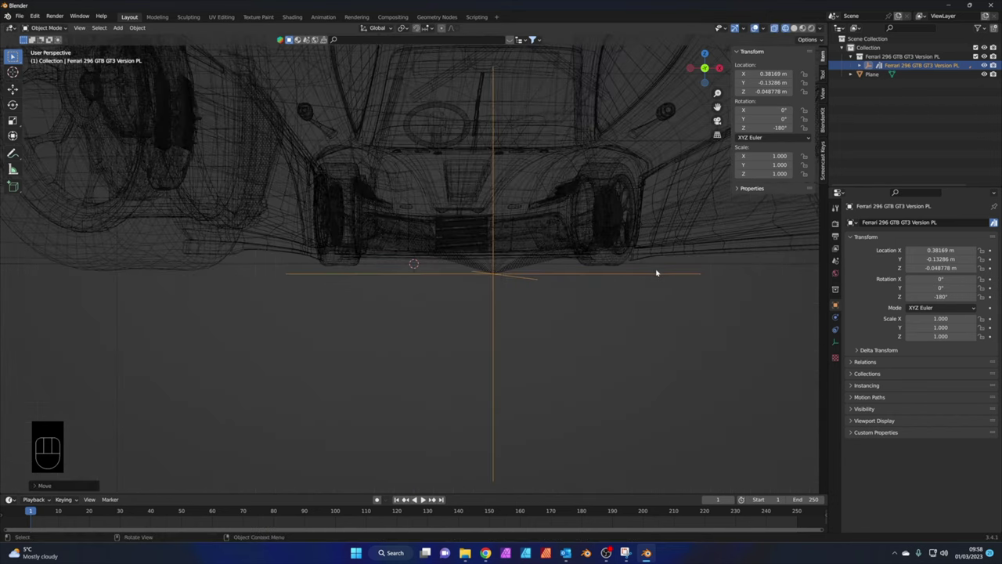
drag(652, 273, 561, 292)
drag(544, 265, 556, 260)
click(800, 26)
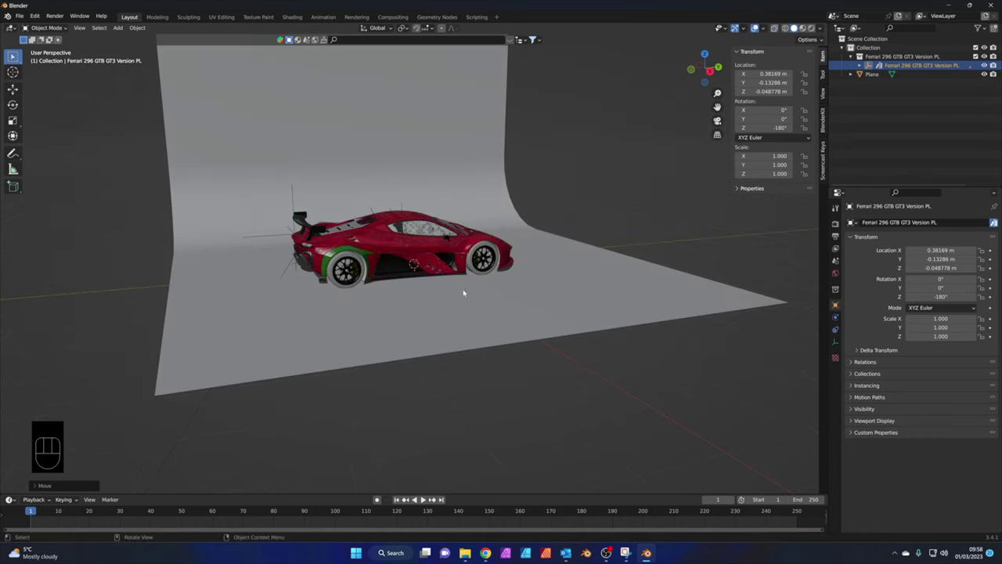
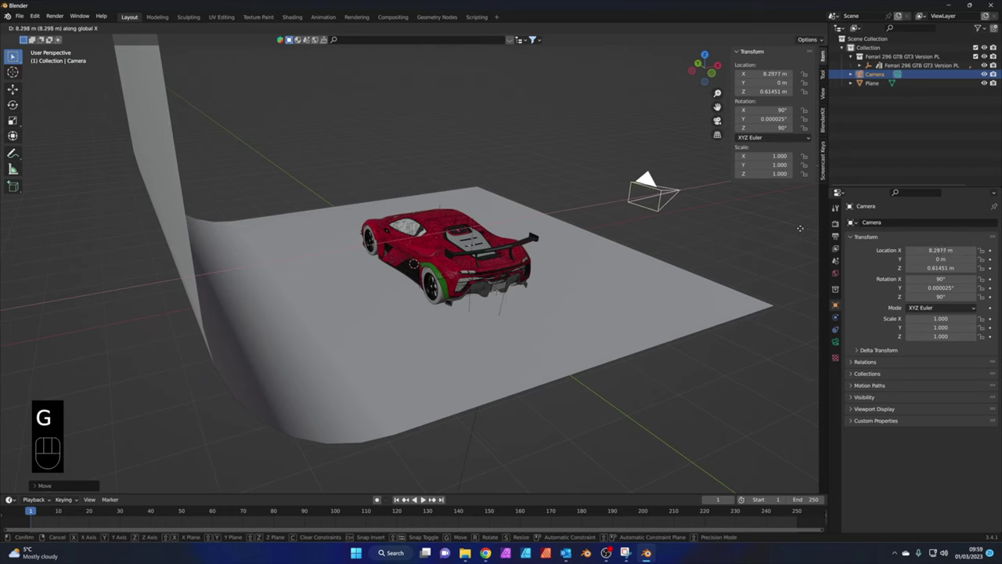
Check the camera placed about 8.5 m out at 0.61 m height and look through it at the Ferrari
drag(762, 239, 658, 232)
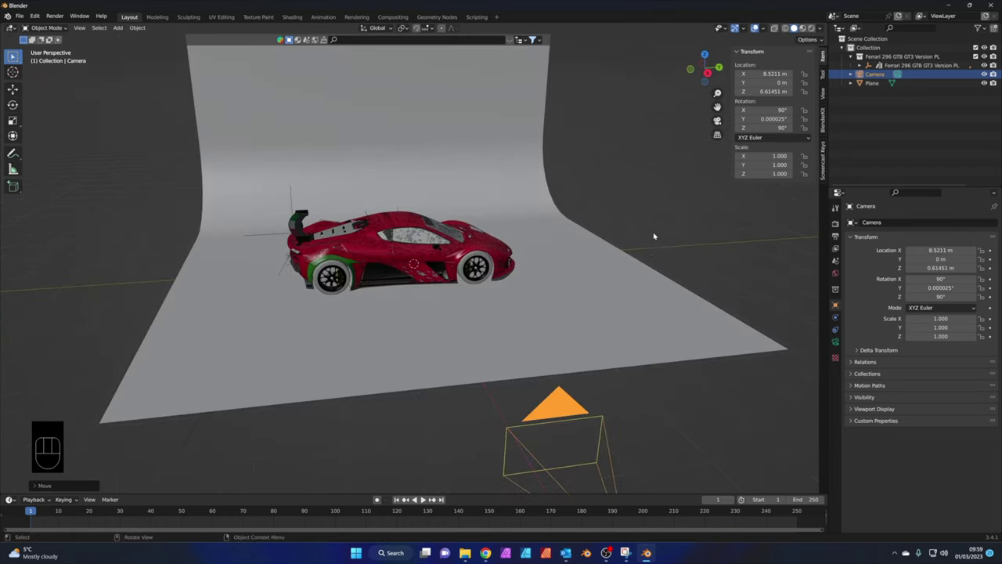
middle_click(596, 258)
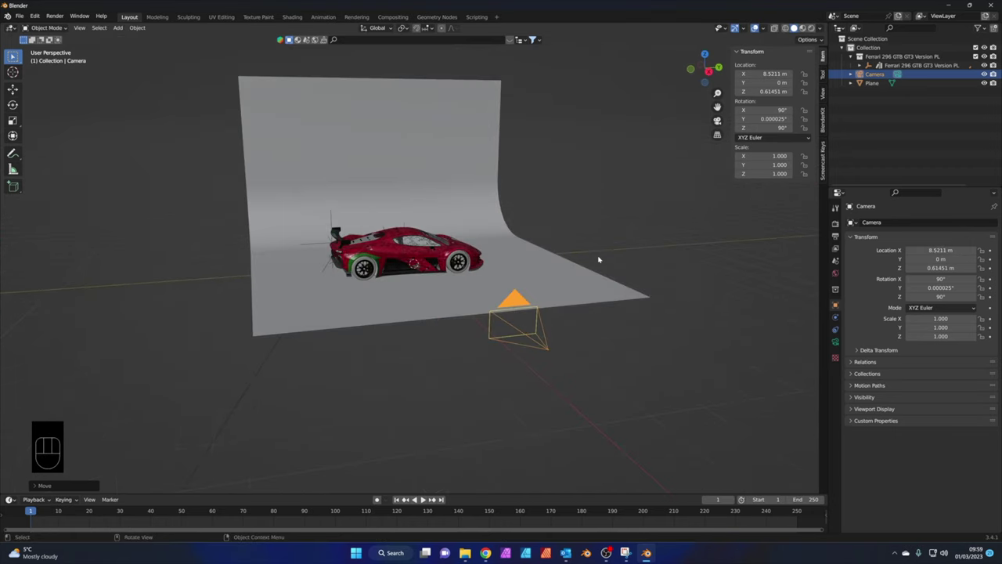
key(KP_0)
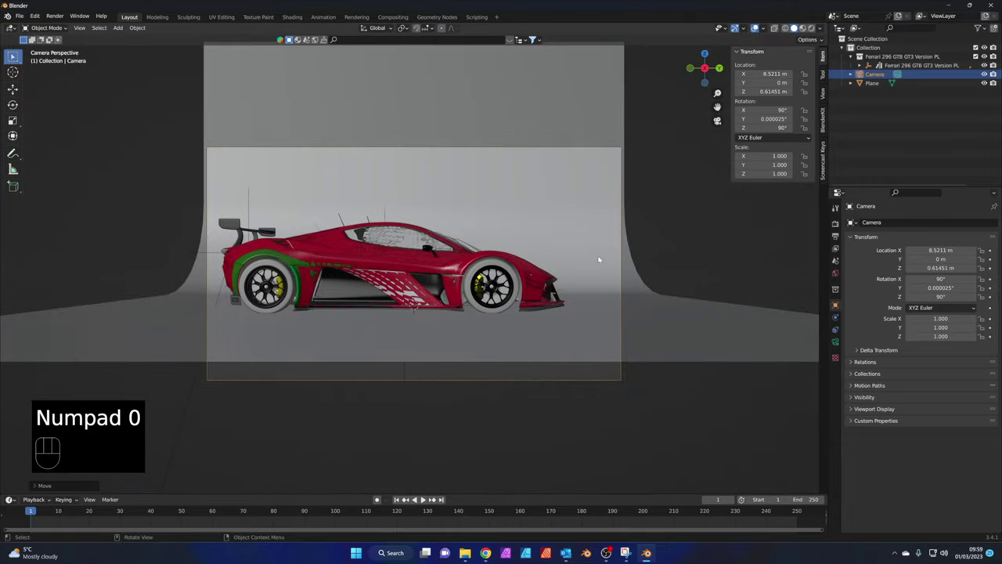
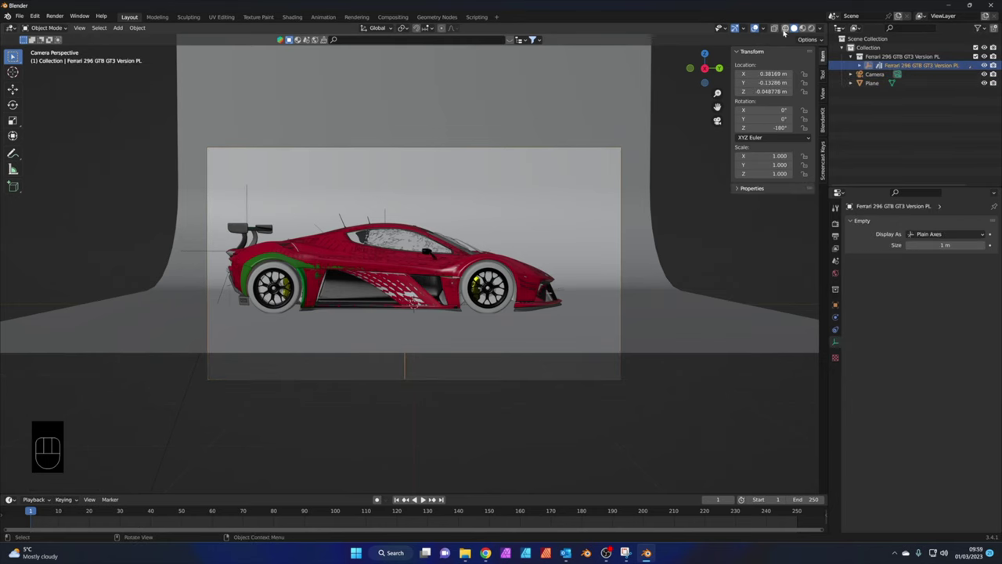
In wireframe, move the car forward to about X 1.79 m so it sits centred in frame
click(788, 27)
key(g)
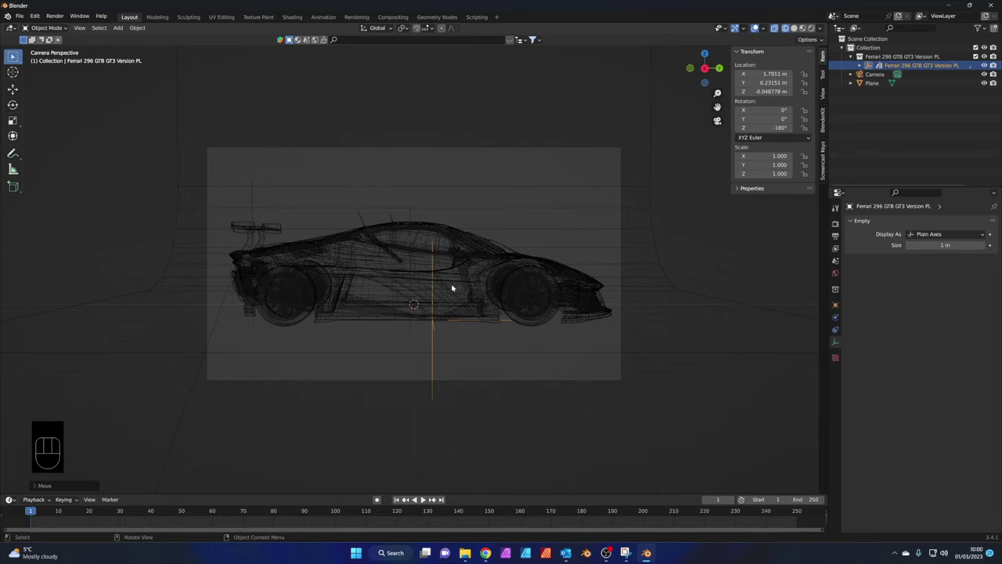
Orbit away from the camera to view the red-liveried Ferrari from a free angle
drag(442, 293, 468, 302)
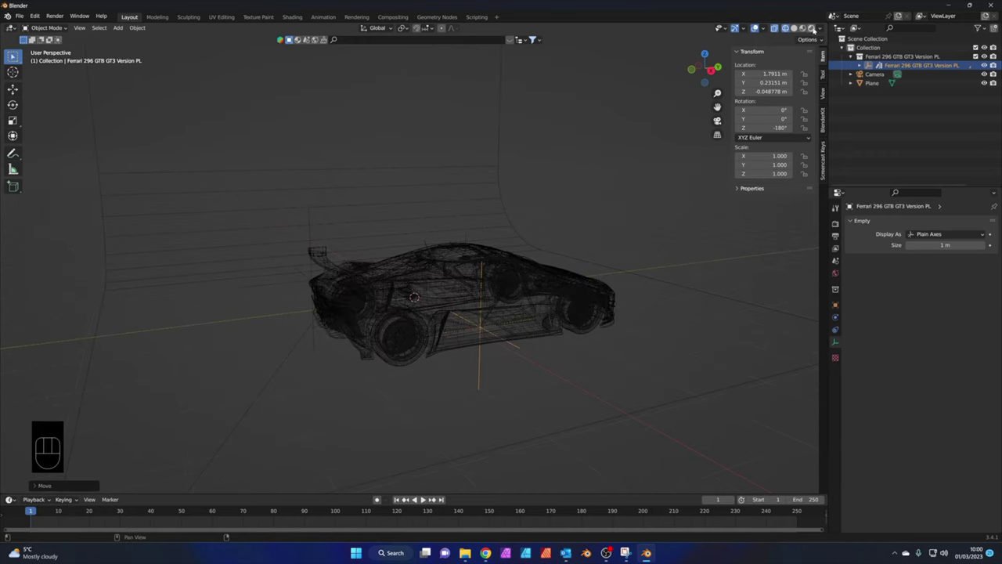
drag(817, 26, 688, 137)
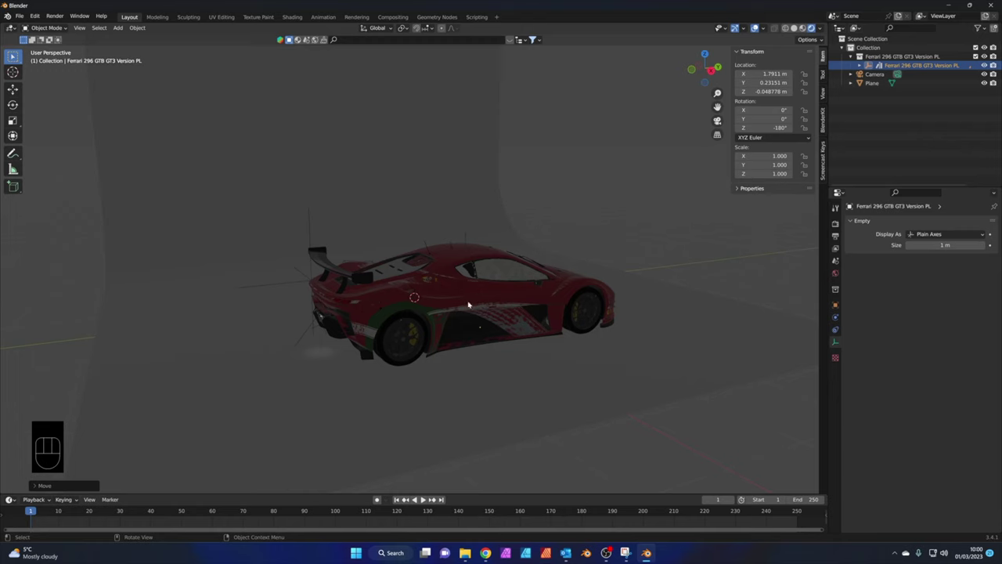
drag(509, 303, 509, 296)
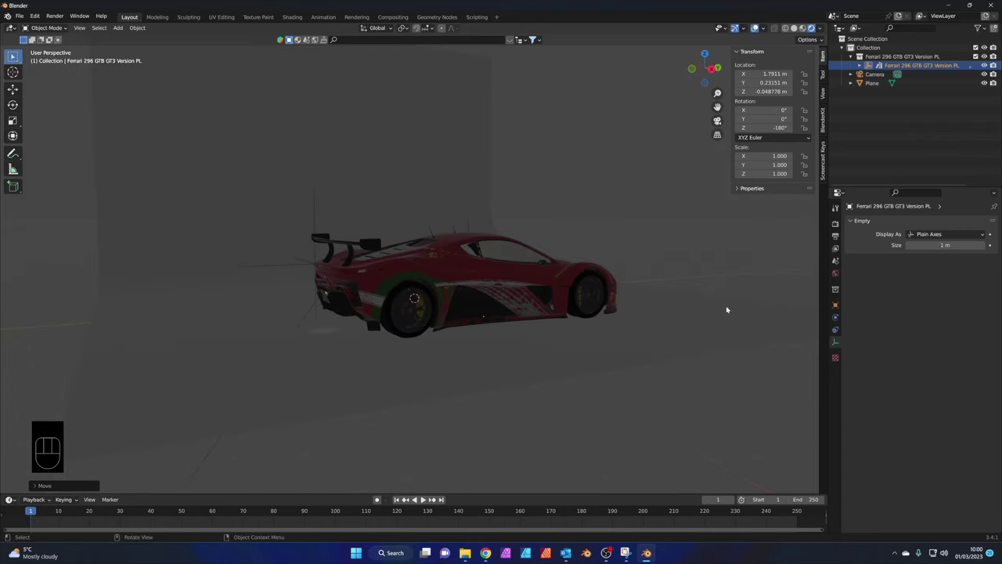
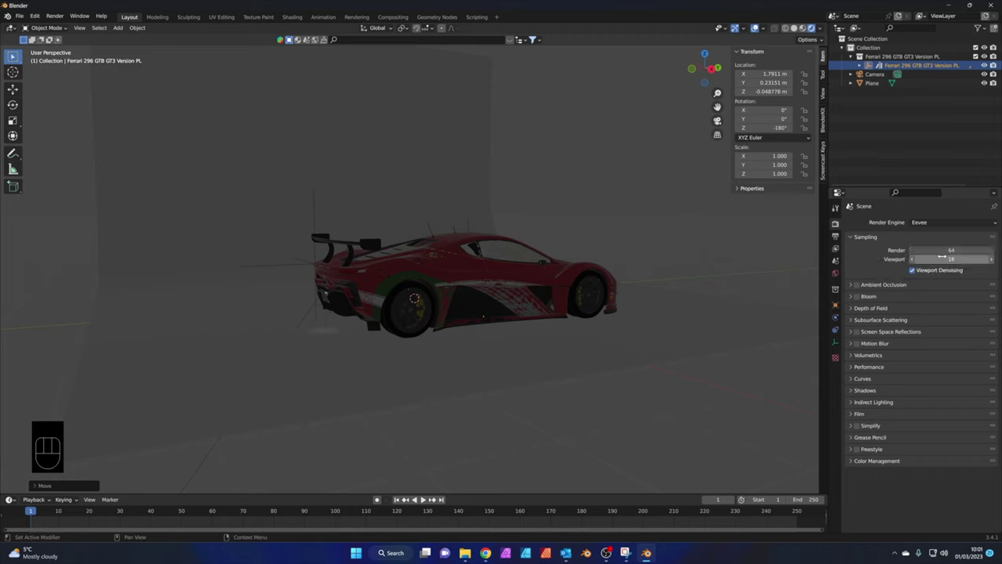
Enable Ambient Occlusion, Bloom and Screen Space Reflections in the Eevee settings
click(860, 283)
click(862, 295)
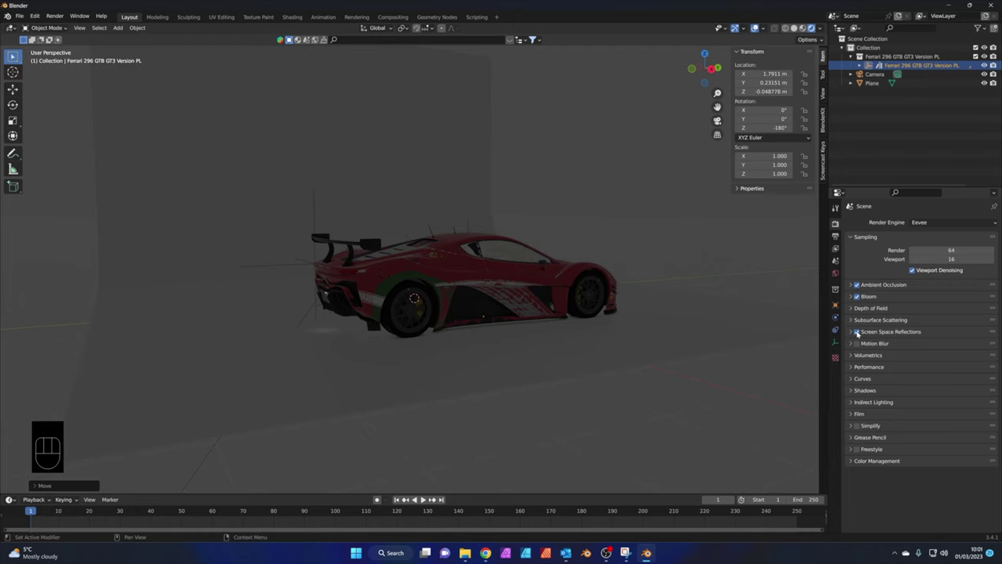
drag(582, 320, 642, 267)
Add an area light, raise it above the car and centre it over the car from top view
key(shift+a)
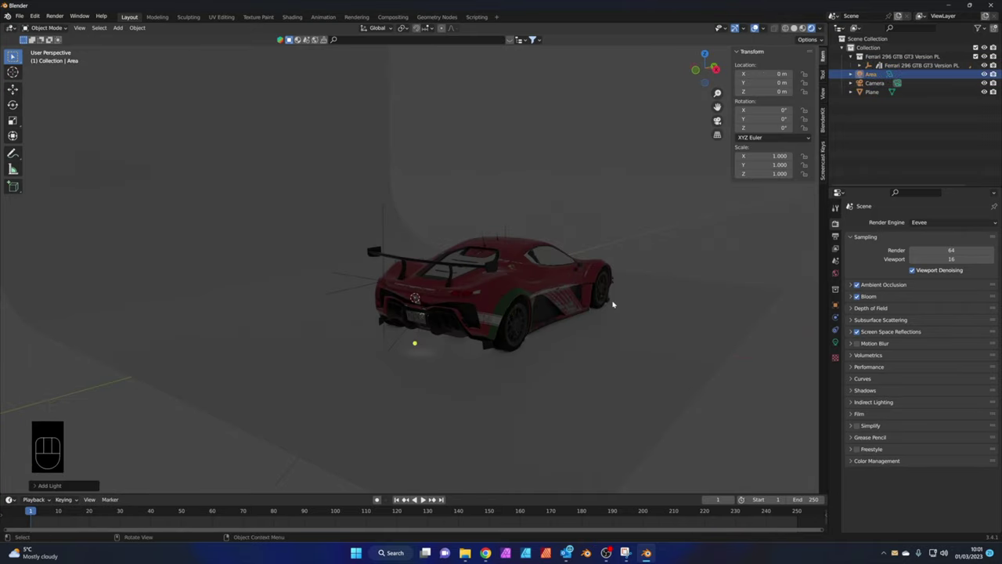
key(g)
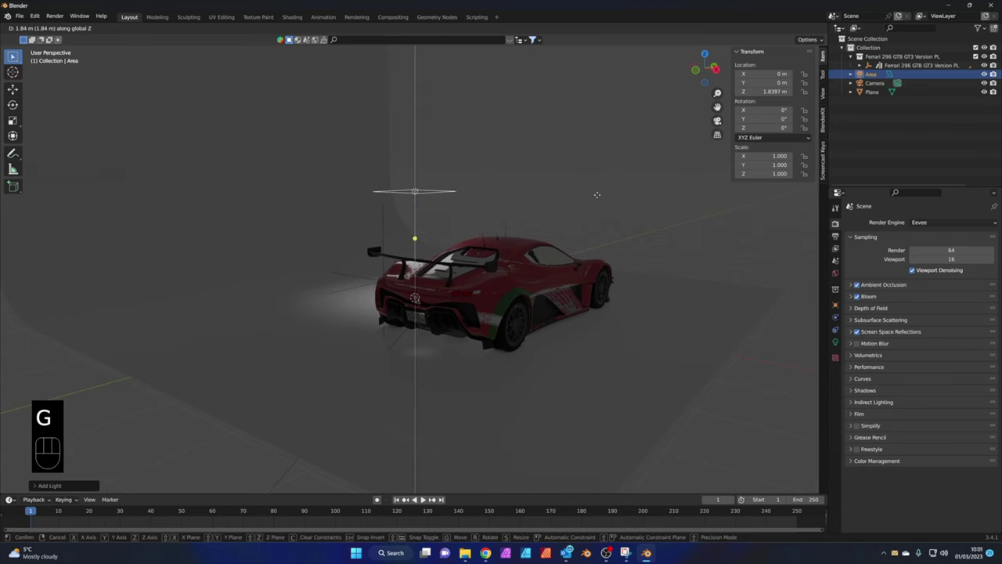
key(KP_7)
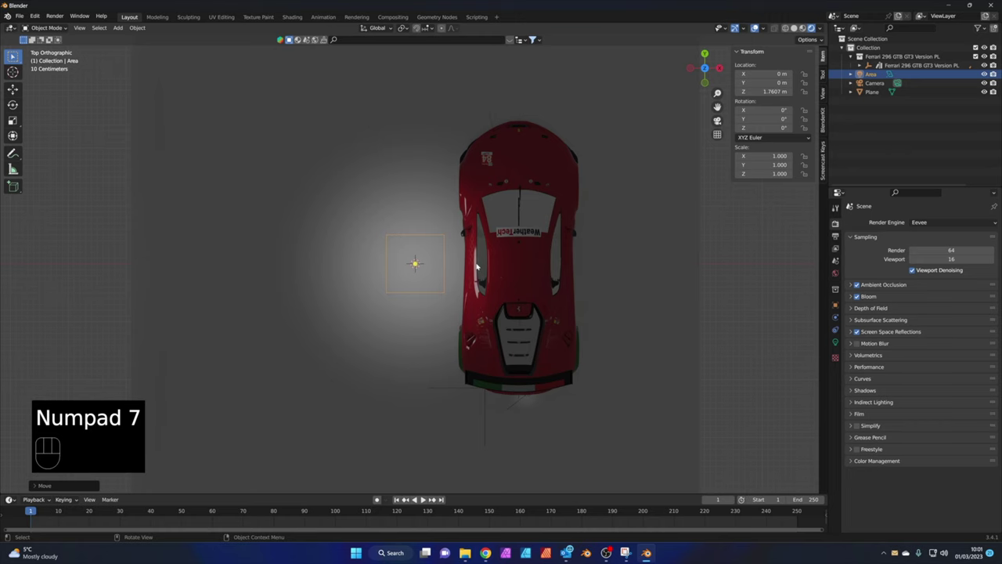
key(g)
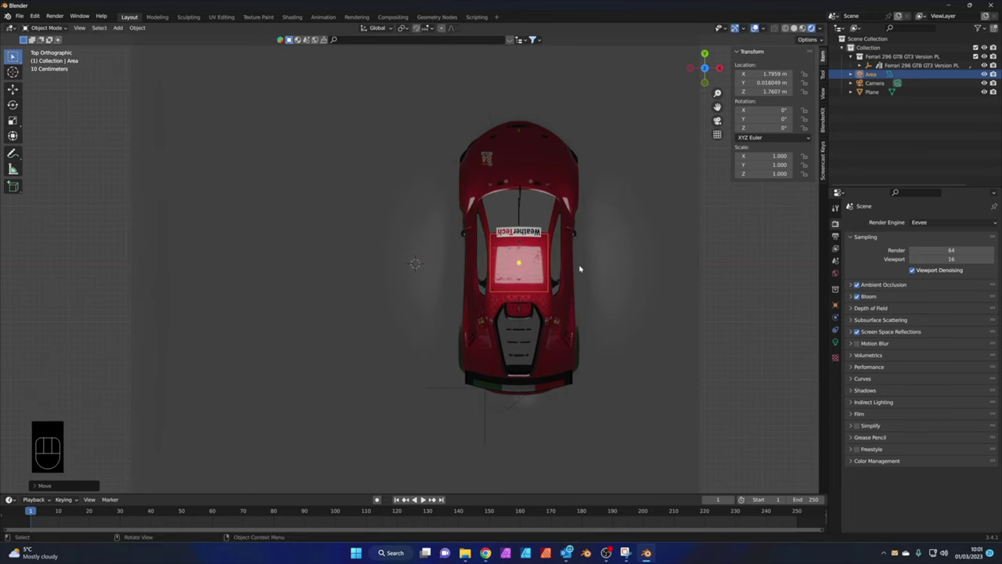
Scale the light to about 1.66 by 5.81 to cover the car's length and check it through the camera
key(s)
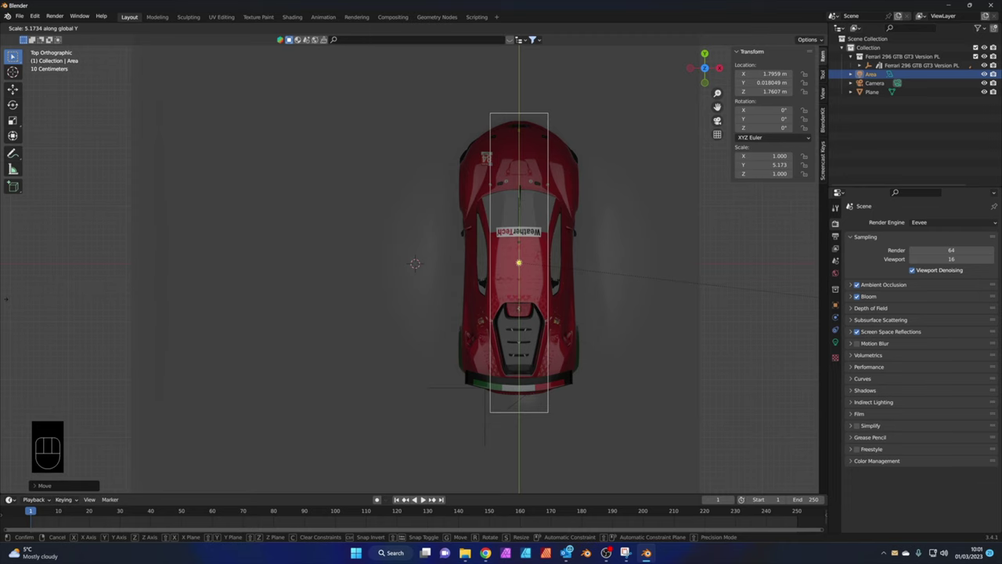
key(s)
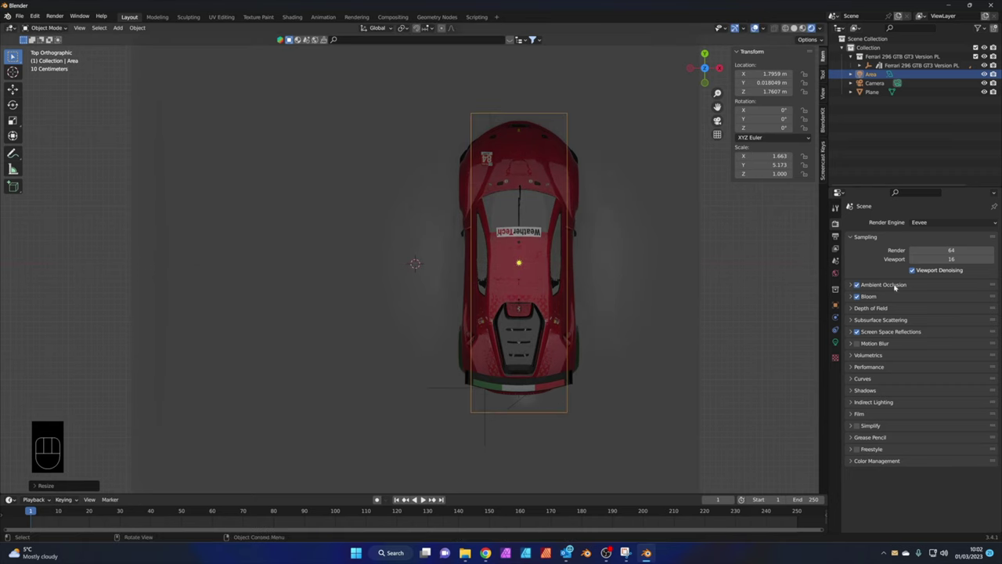
key(s)
drag(566, 275, 500, 251)
key(KP_0)
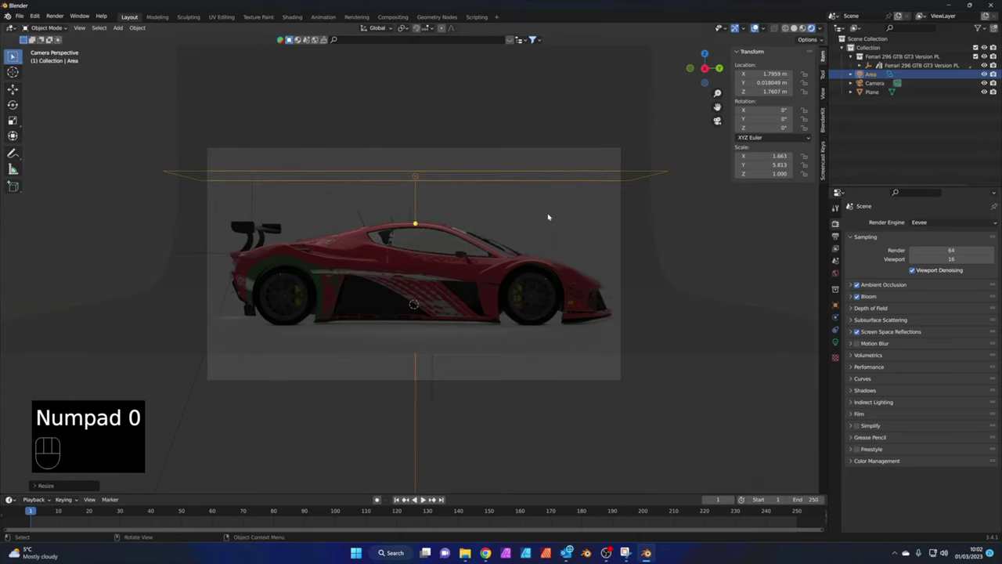
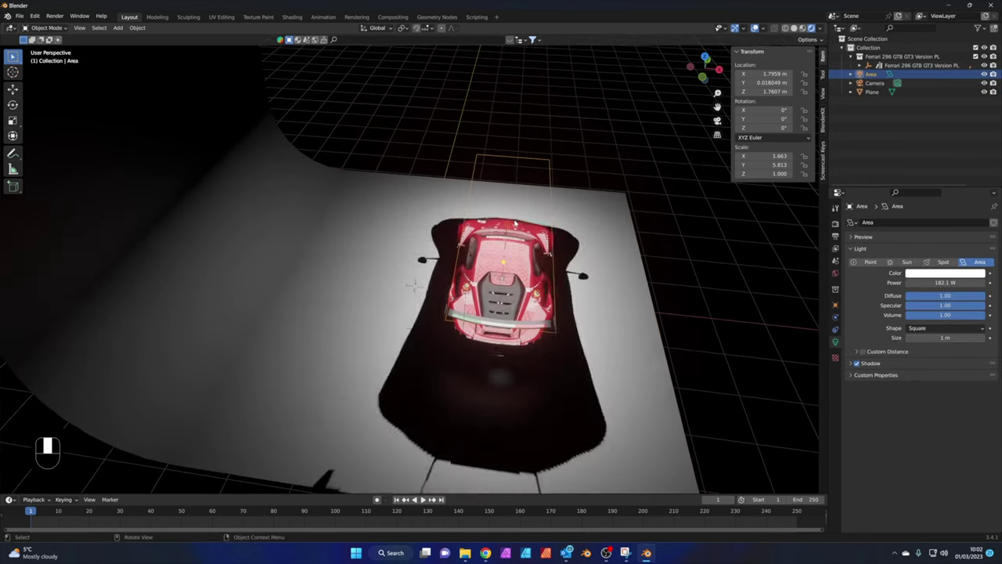
Duplicate the area light to the car's side, tilt it about 50° toward the car, lower it, and set 67.1 W
key(KP_7)
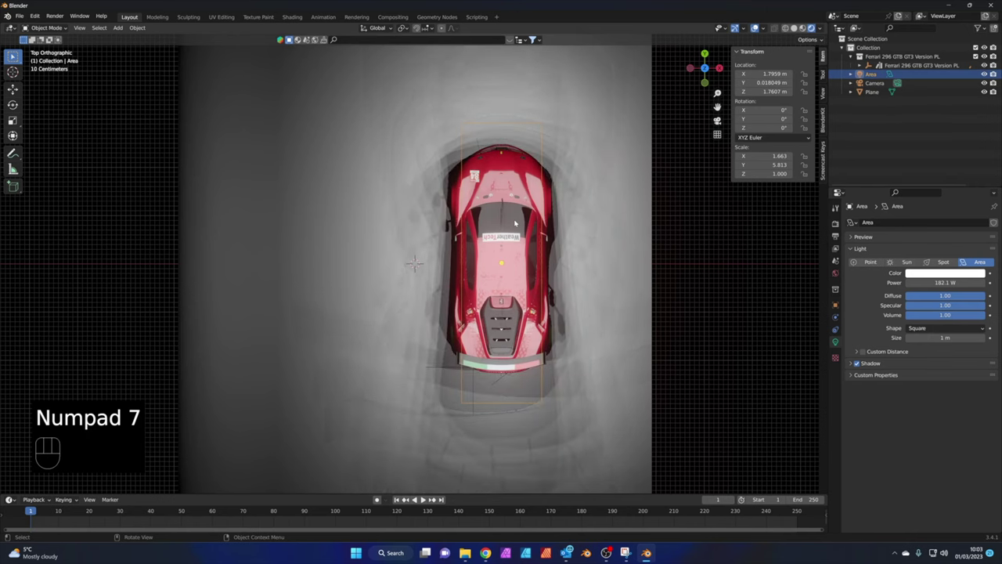
key(shift+d)
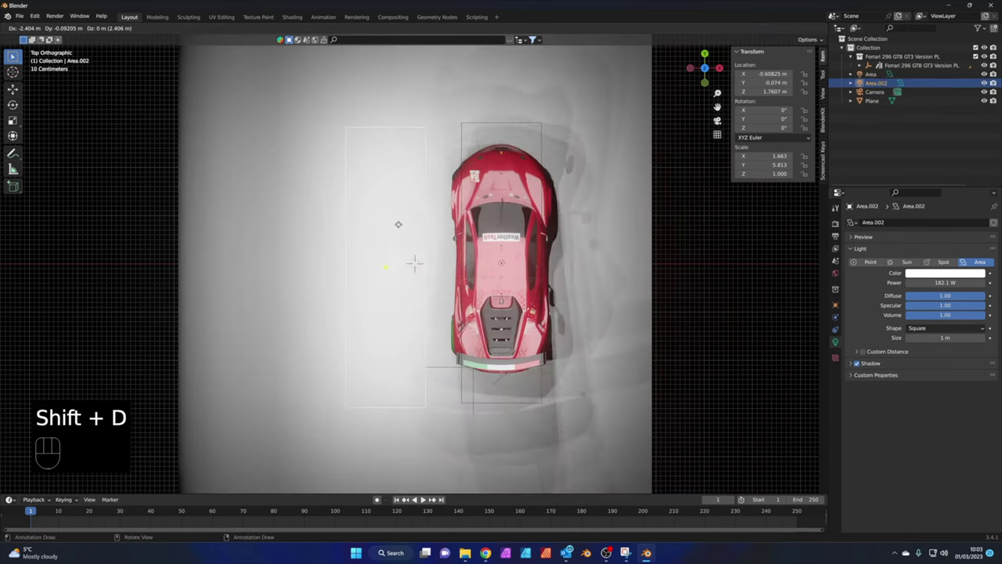
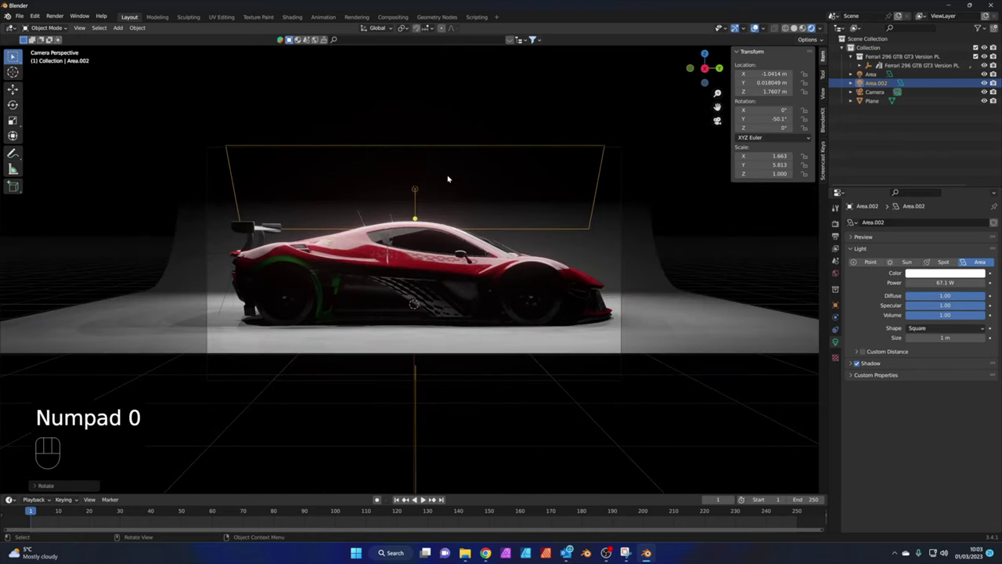
key(g)
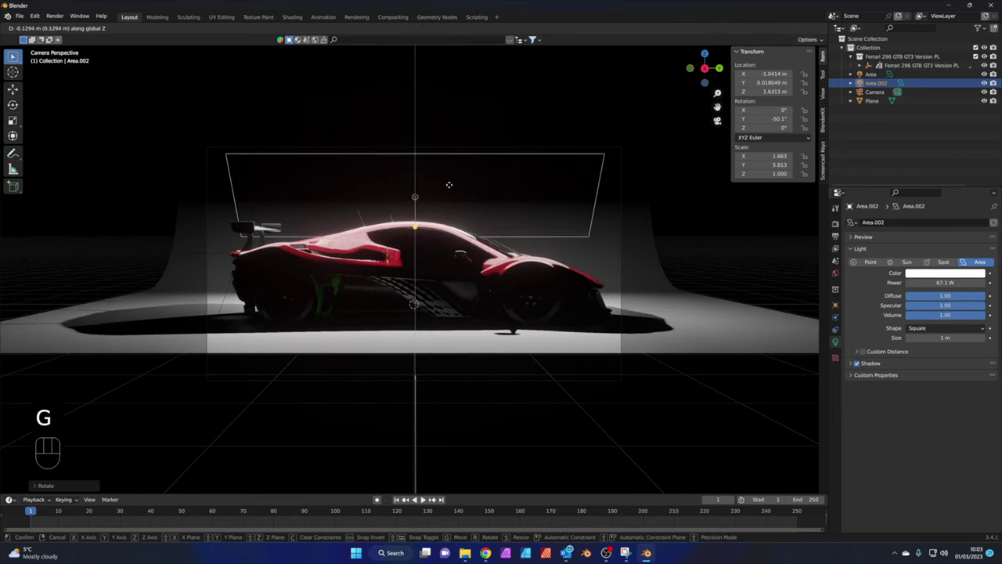
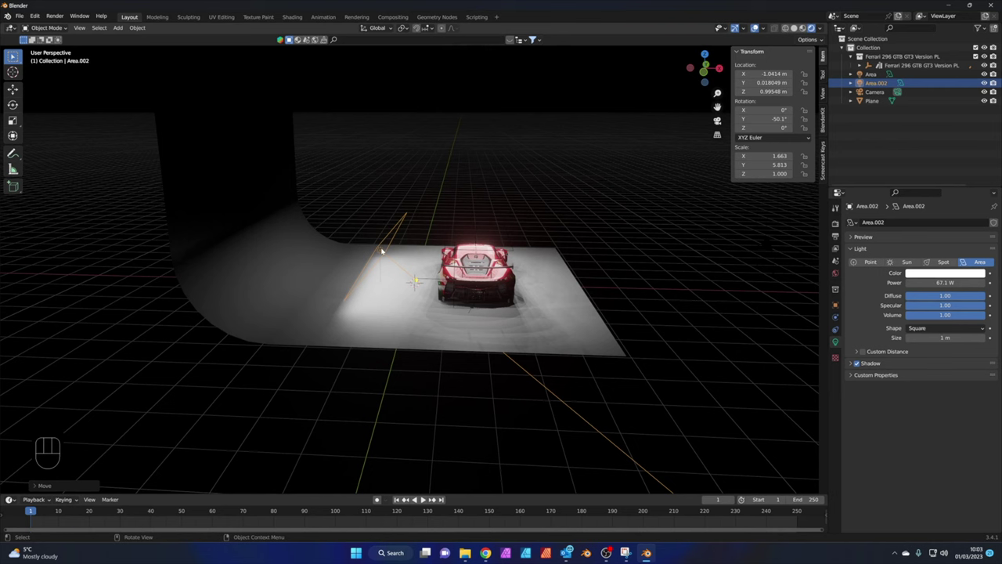
Copy the side light to the opposite side along X and tilt it back toward the car, then check through the camera
key(KP_7)
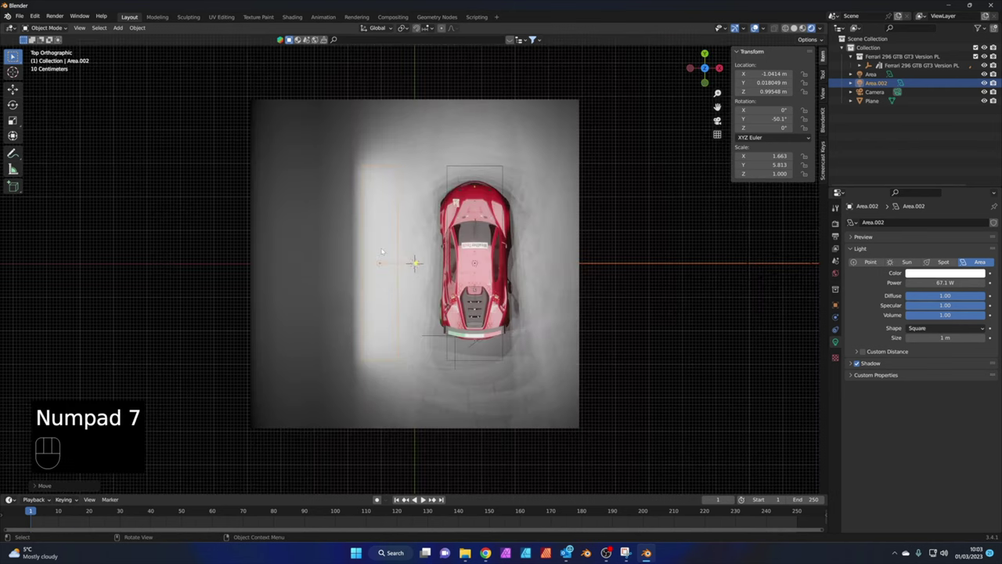
key(shift+d)
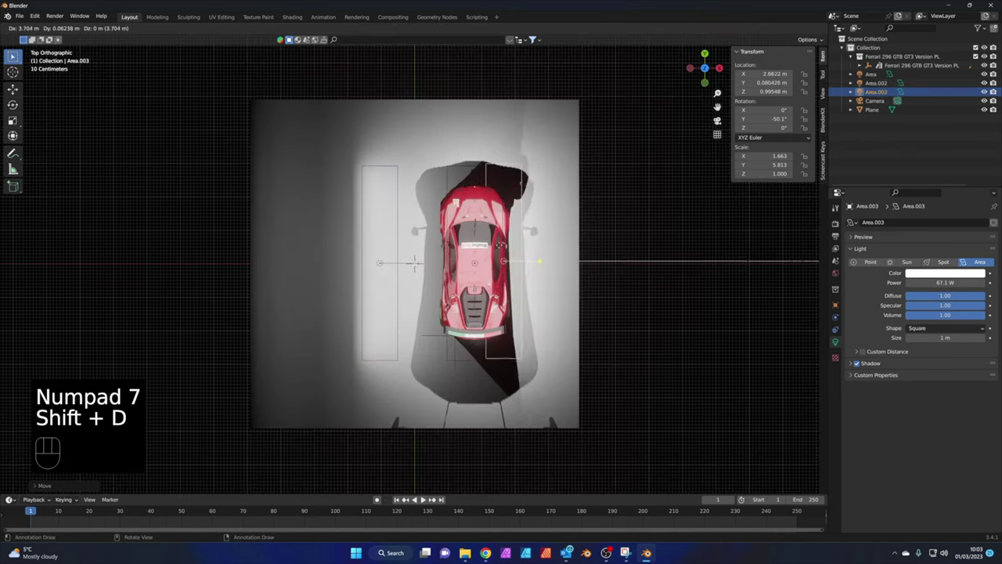
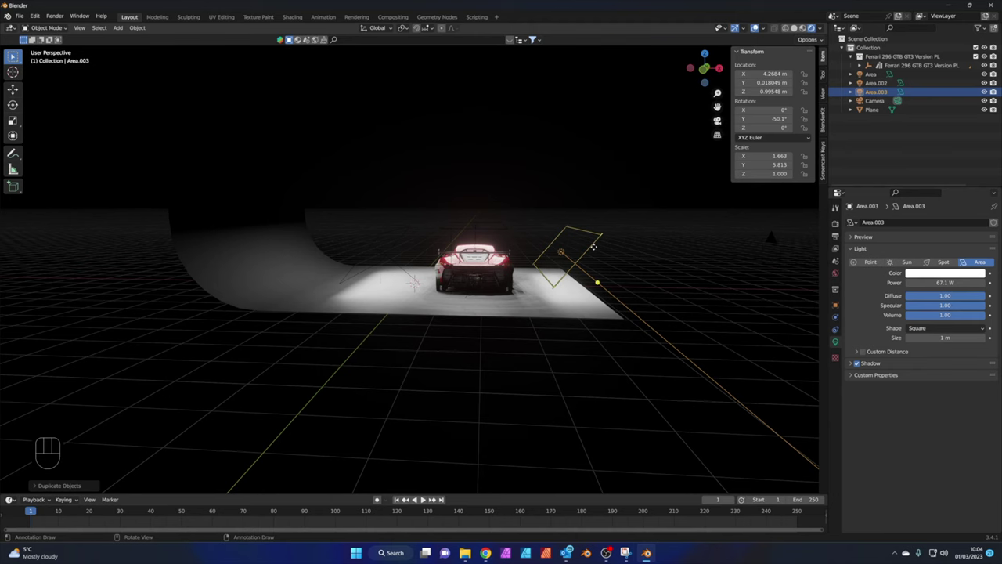
key(r)
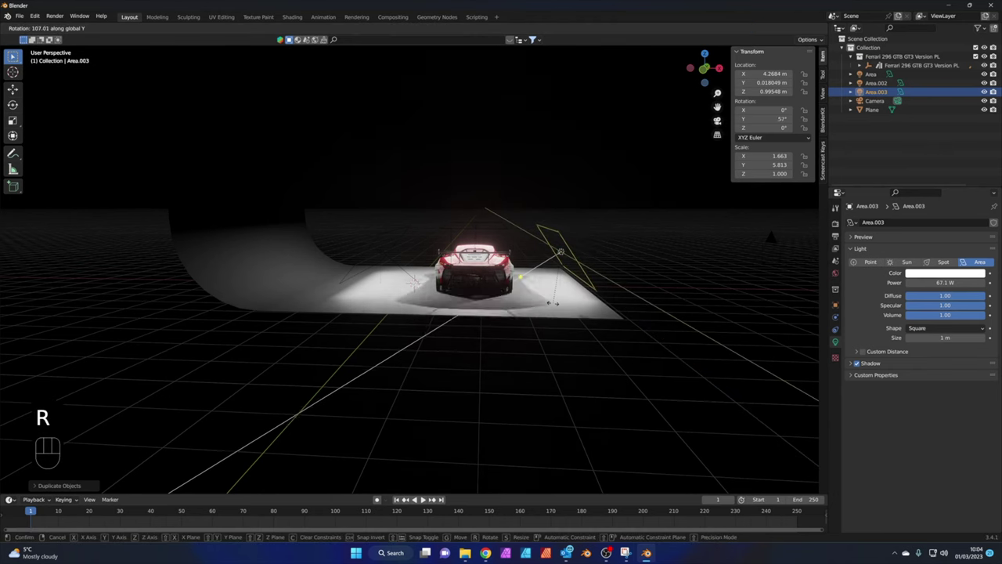
key(KP_0)
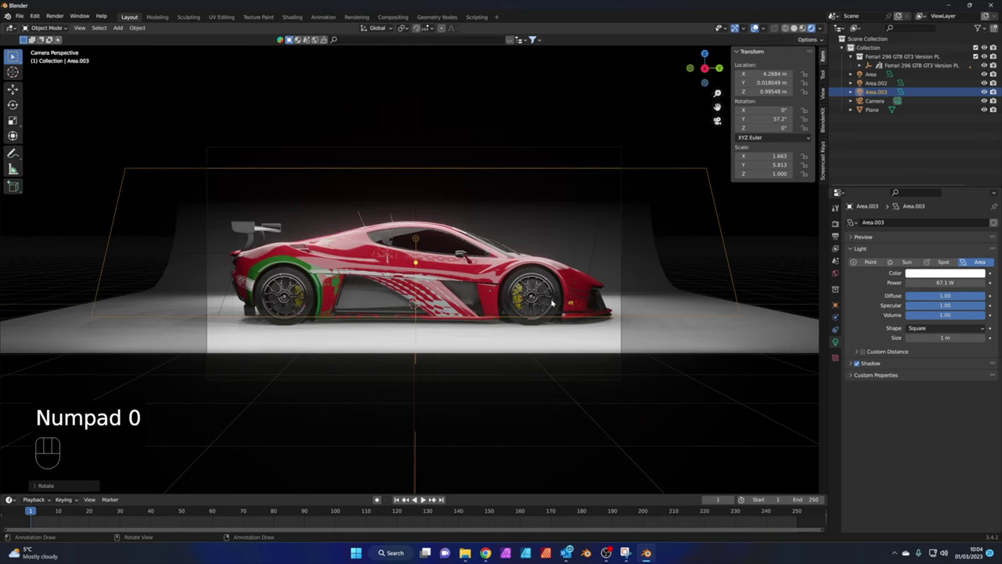
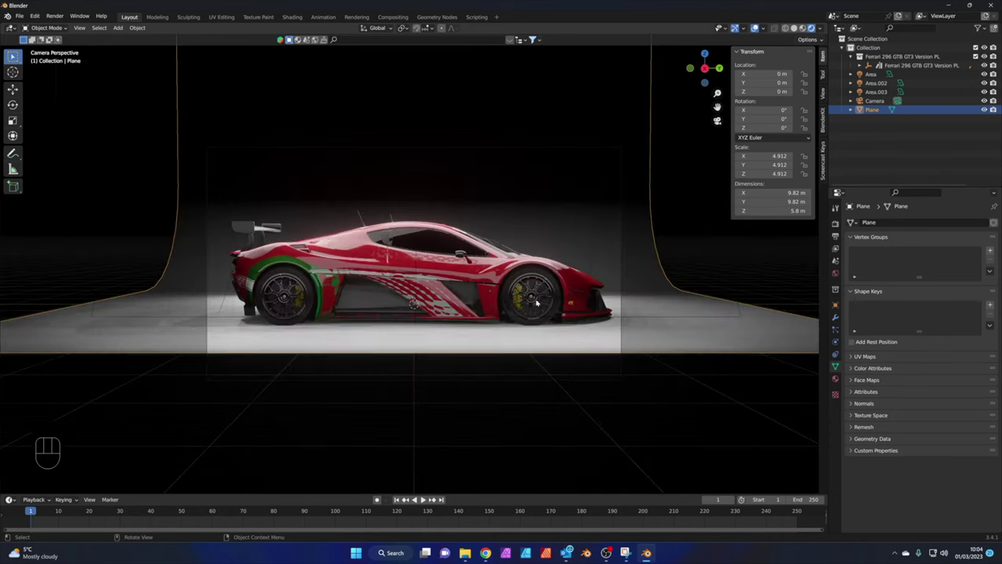
Stretch the backdrop floor's front edge about 3.5 m further along X for a longer foreground
middle_click(436, 362)
middle_click(439, 361)
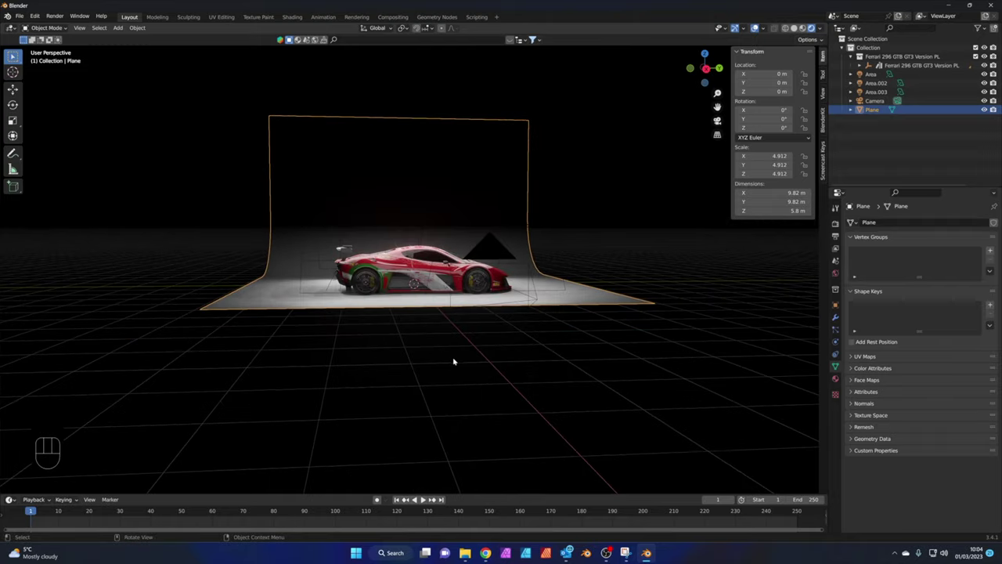
key(KP_0)
click(645, 350)
click(661, 374)
click(652, 350)
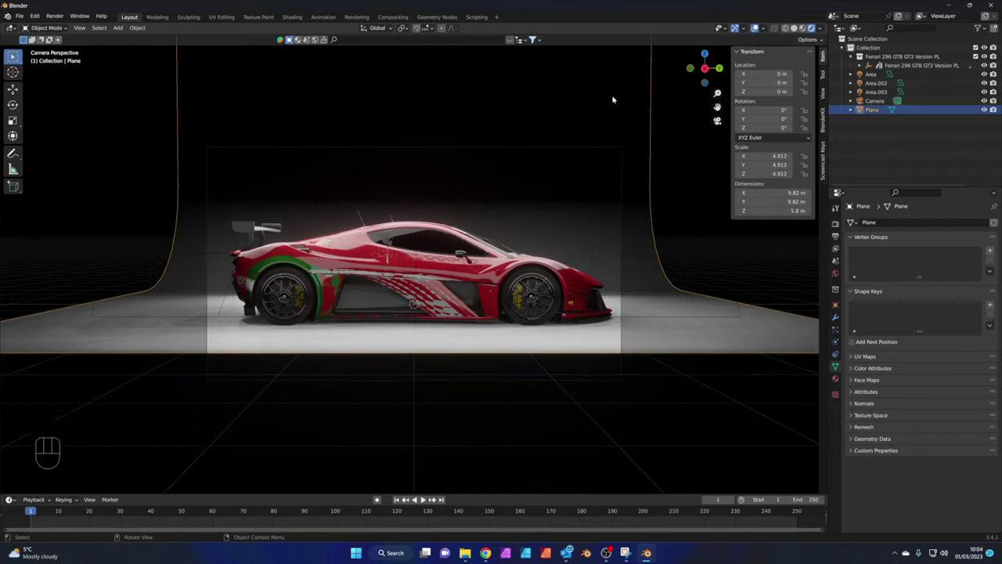
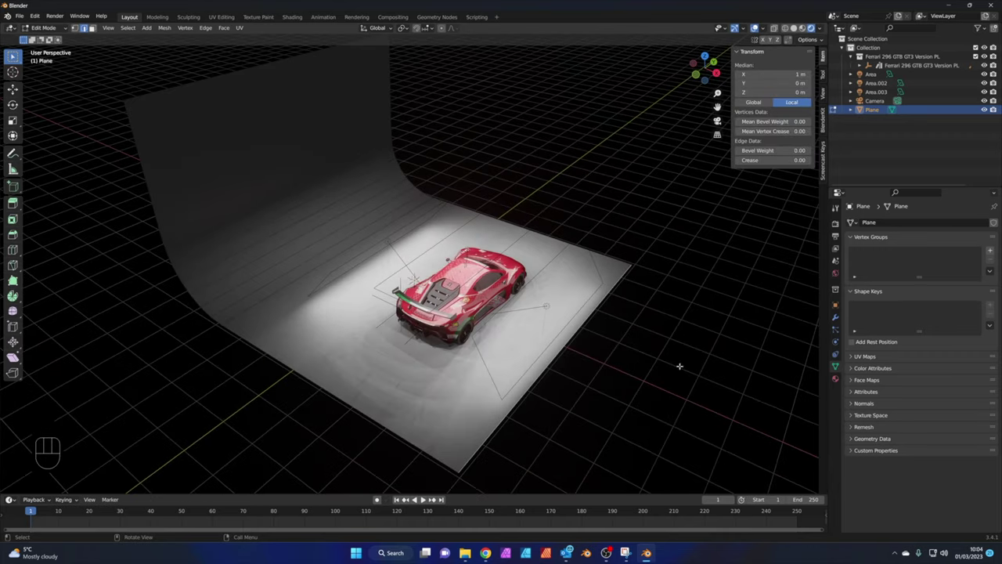
key(g)
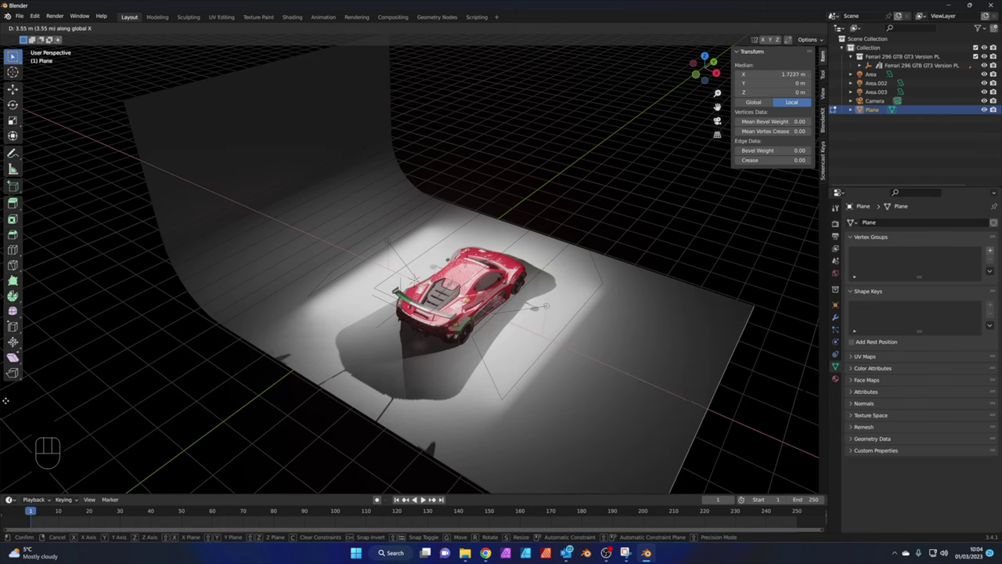
key(KP_0)
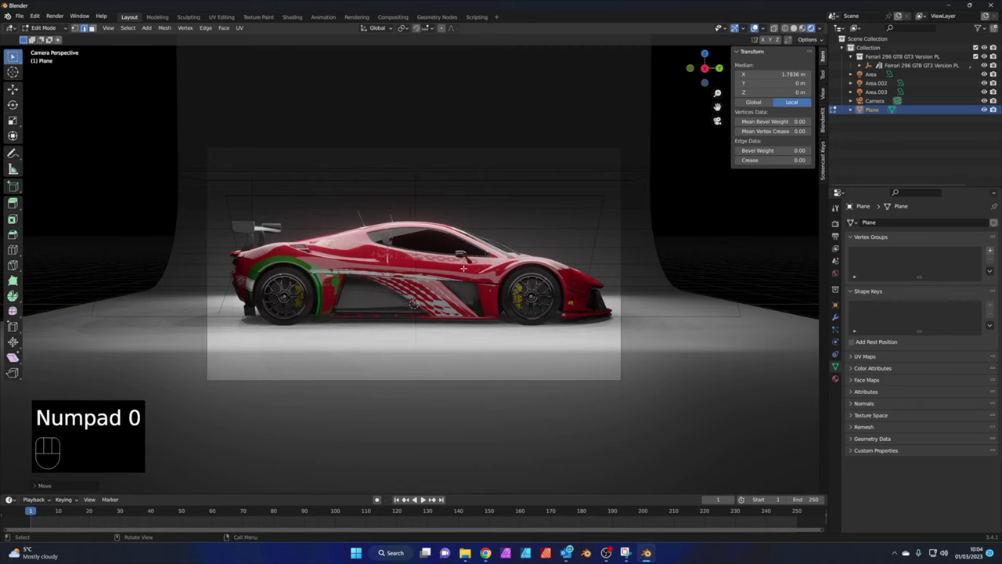
Leave Edit Mode on the backdrop plane and bring up the Add menu's Light types
key(Tab)
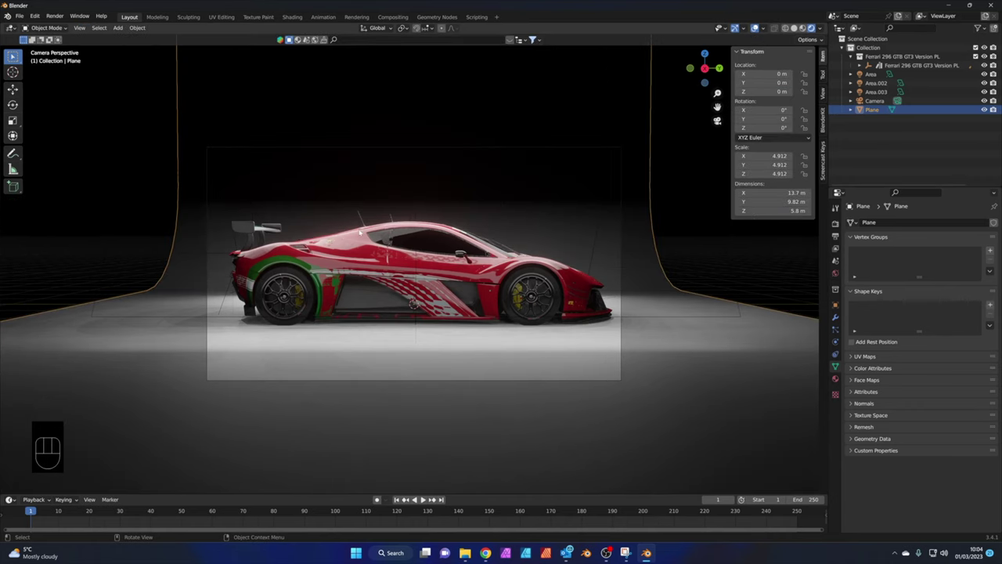
key(shift+a)
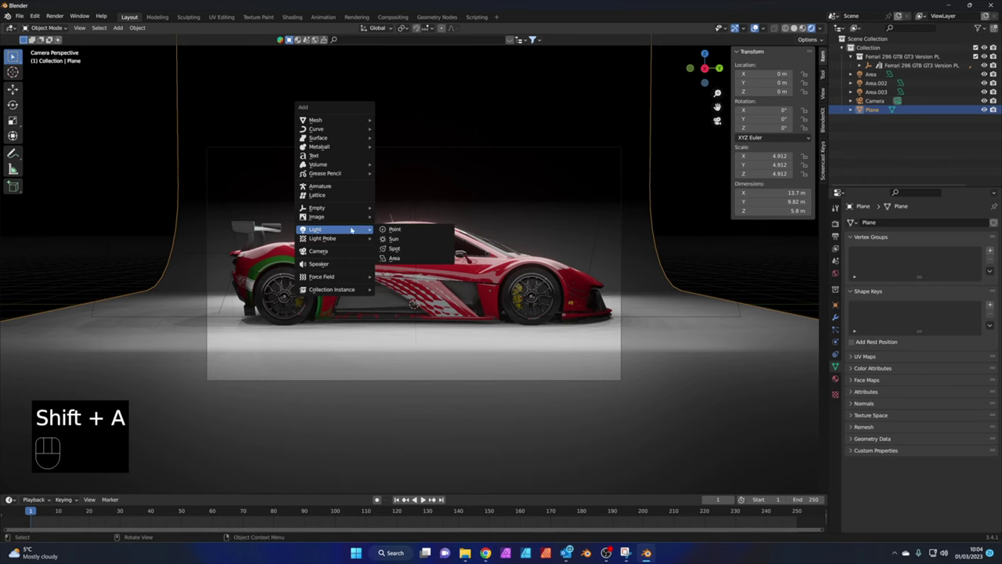
Add a spot light, raise it above the car and tilt it around Y toward the car
drag(379, 278, 477, 270)
key(g)
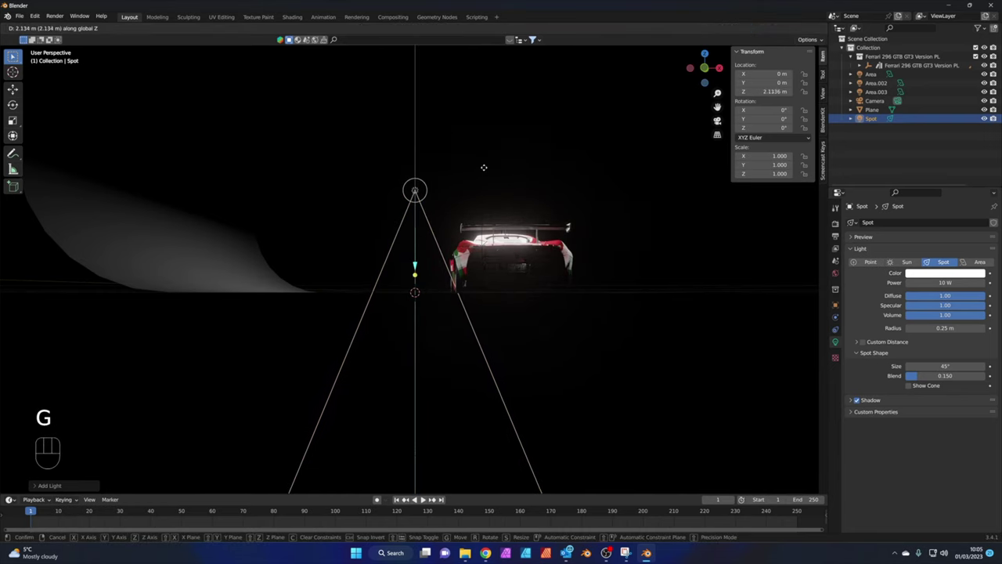
key(r)
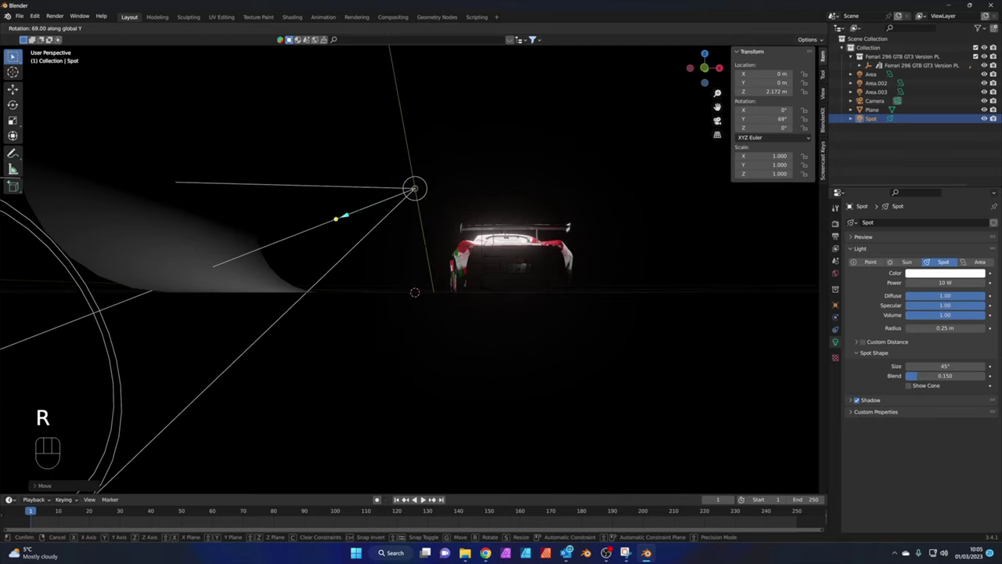
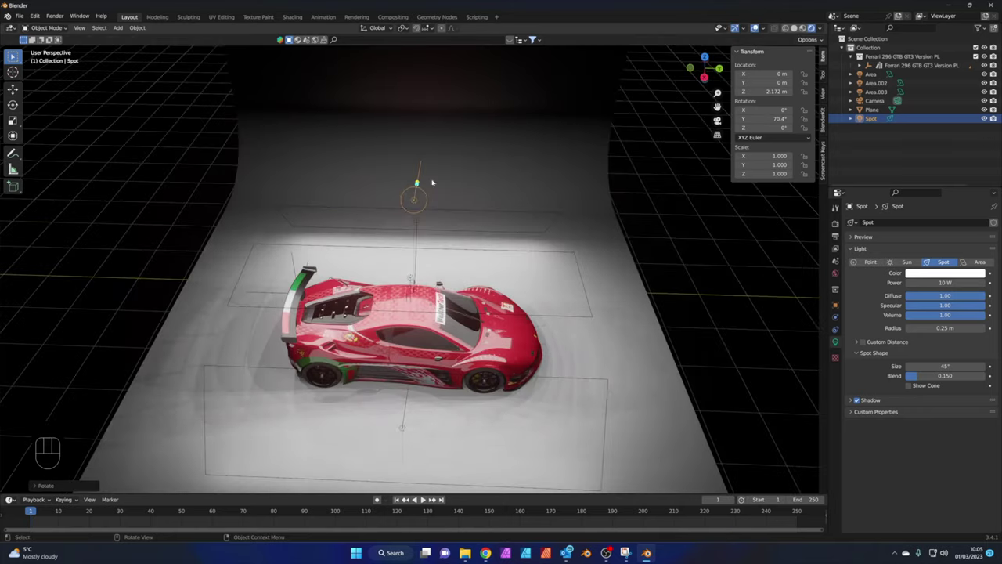
drag(425, 179, 451, 170)
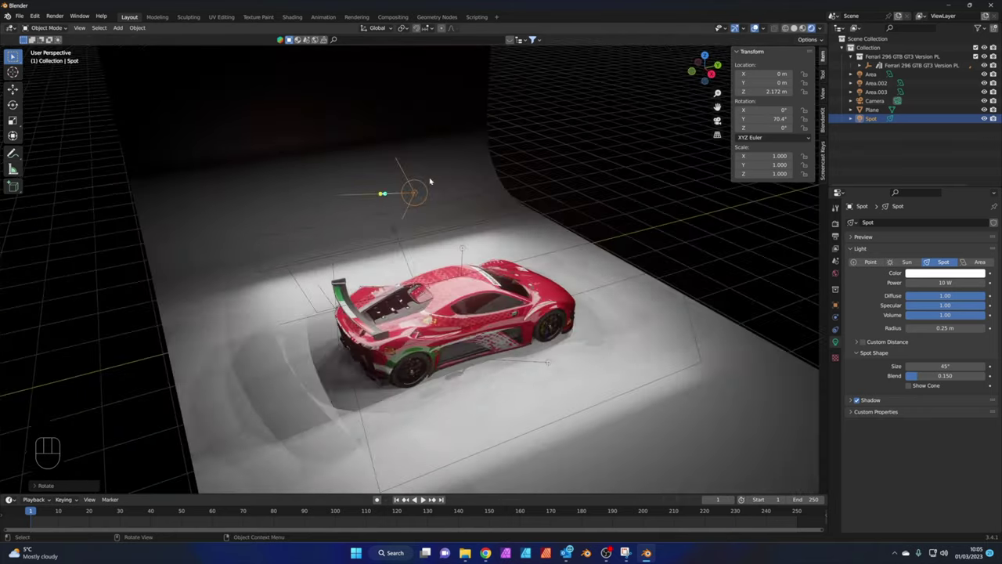
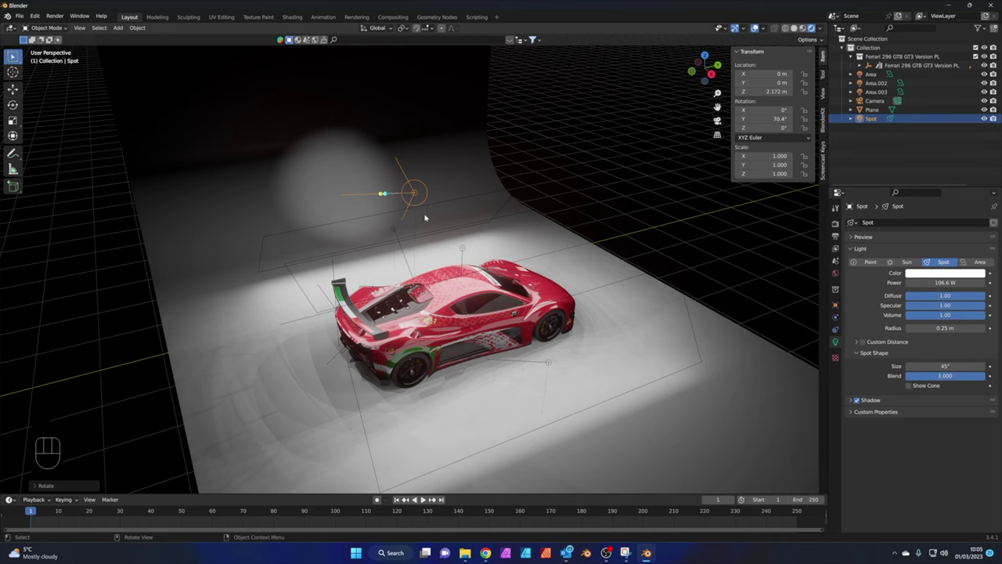
Set the spotlight to about 107 W, Blend 1.0, 73.5° cone, and lower it to 1.42 m in camera view
key(KP_0)
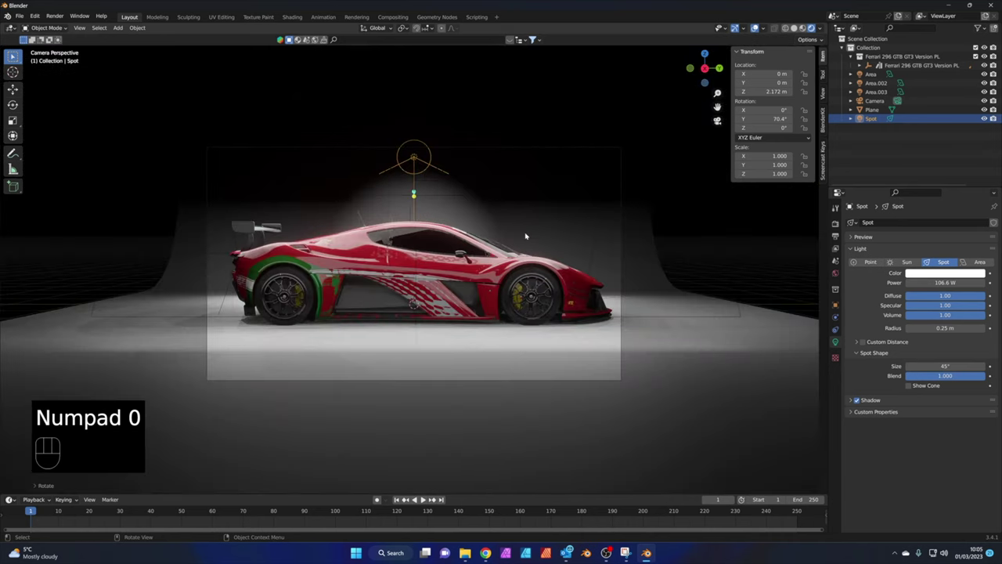
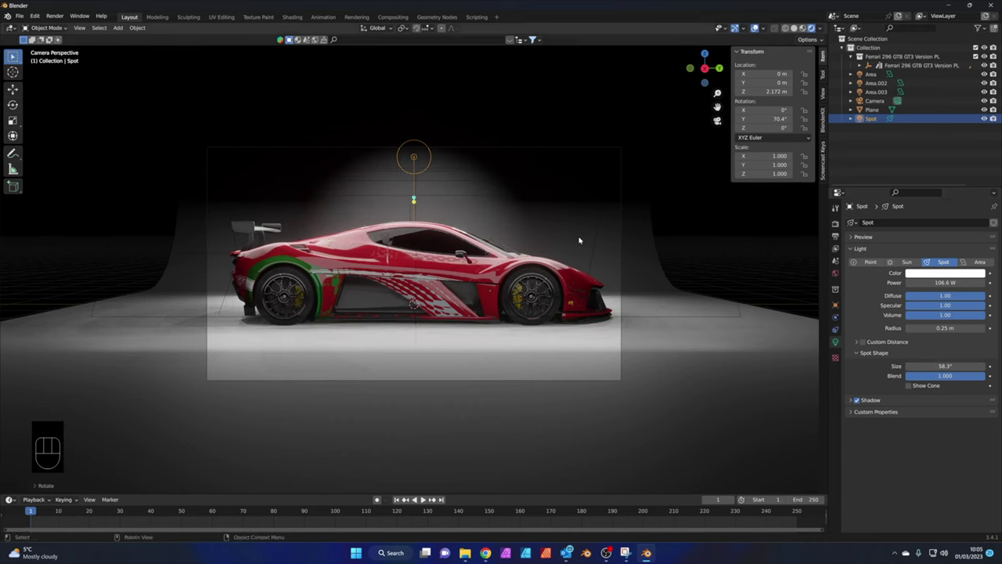
key(g)
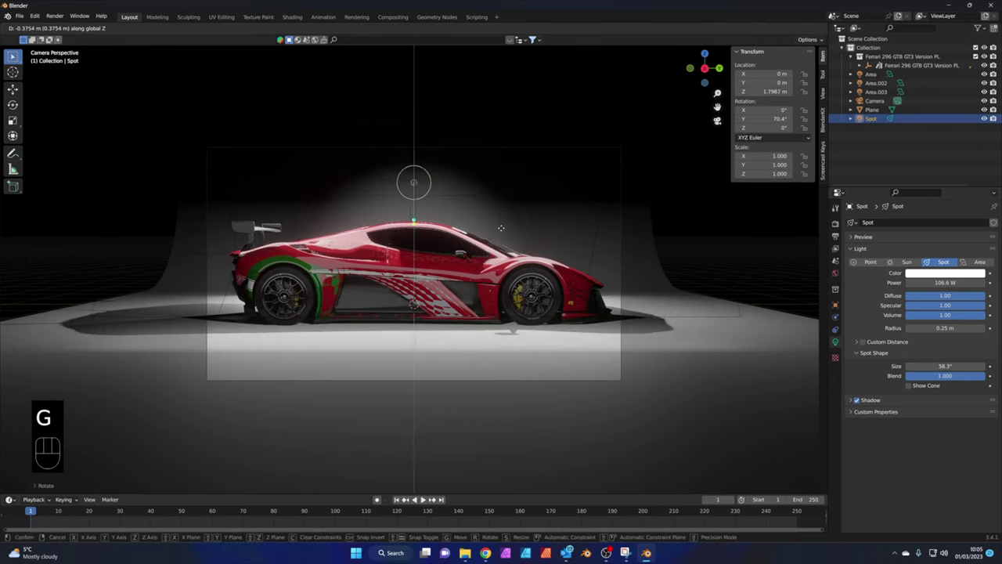
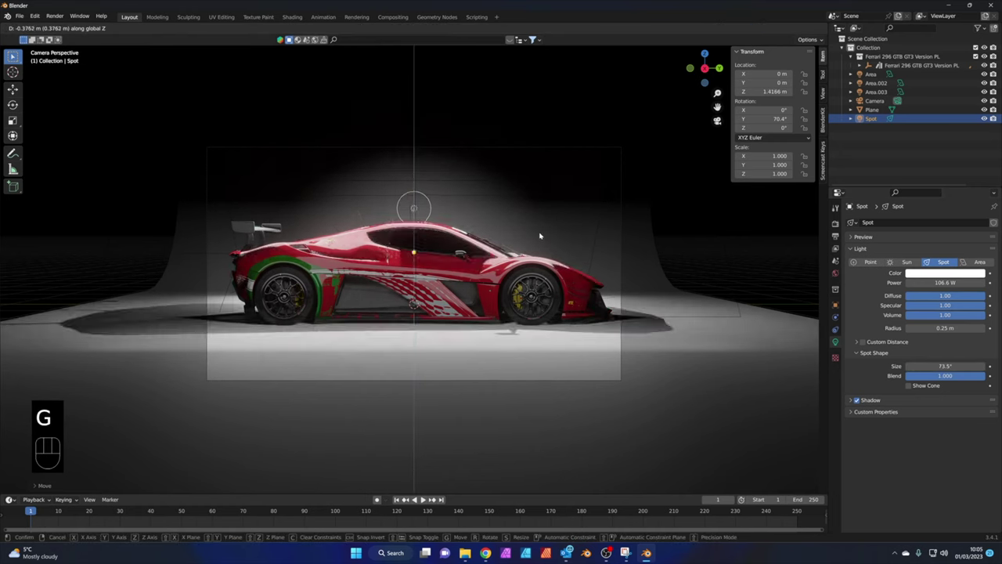
click(681, 154)
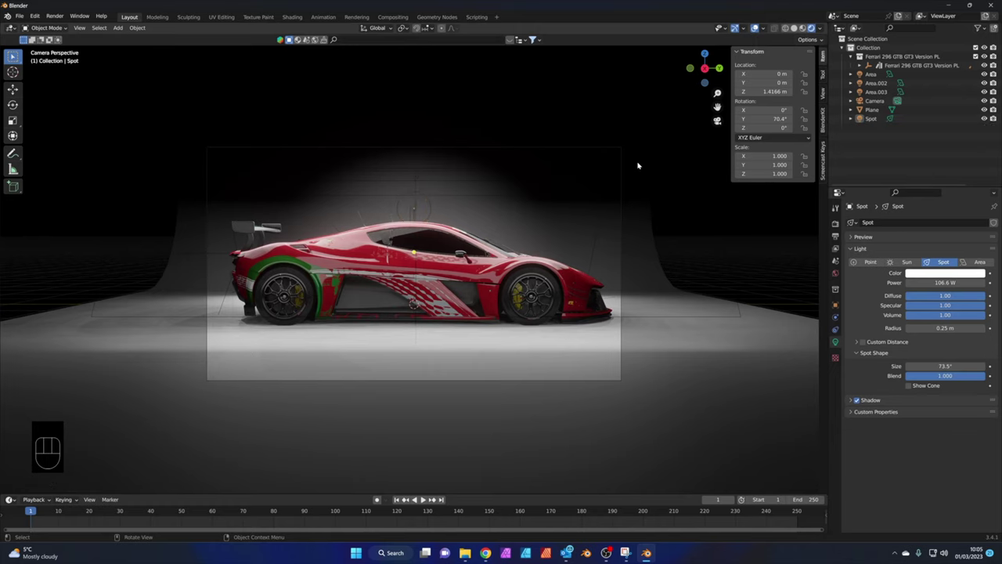
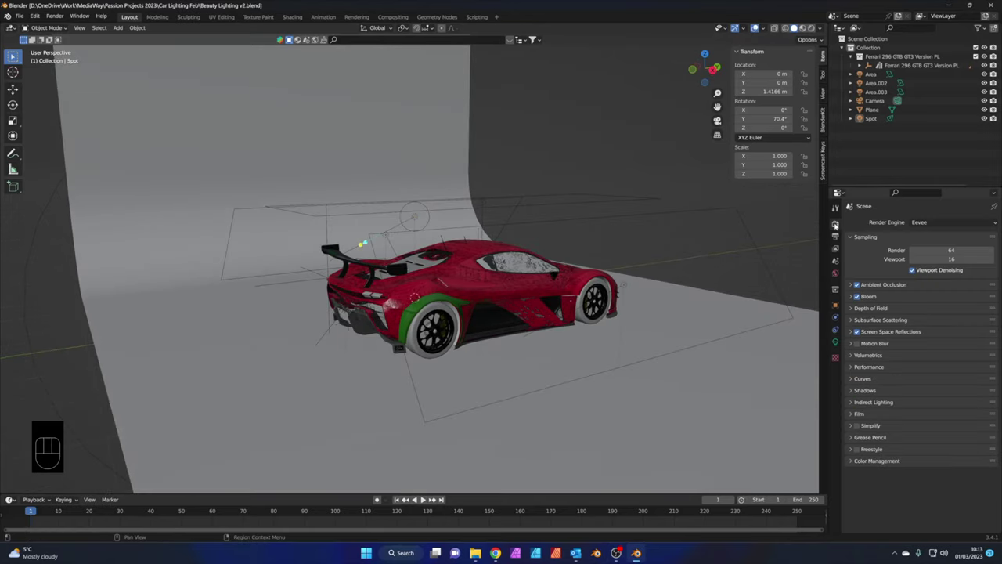
Set the render engine to Cycles rendering on GPU Compute
drag(944, 219, 930, 253)
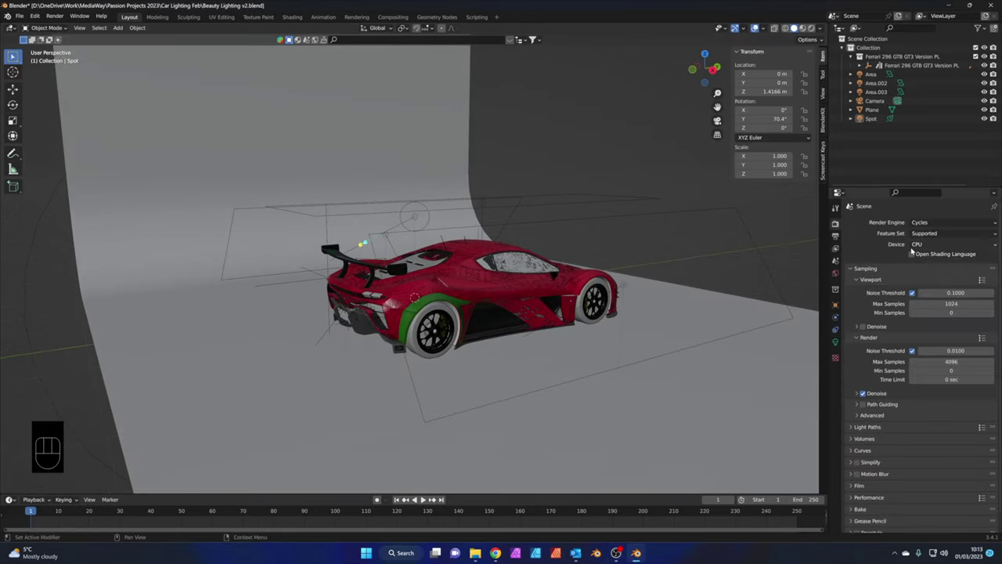
drag(931, 242, 934, 262)
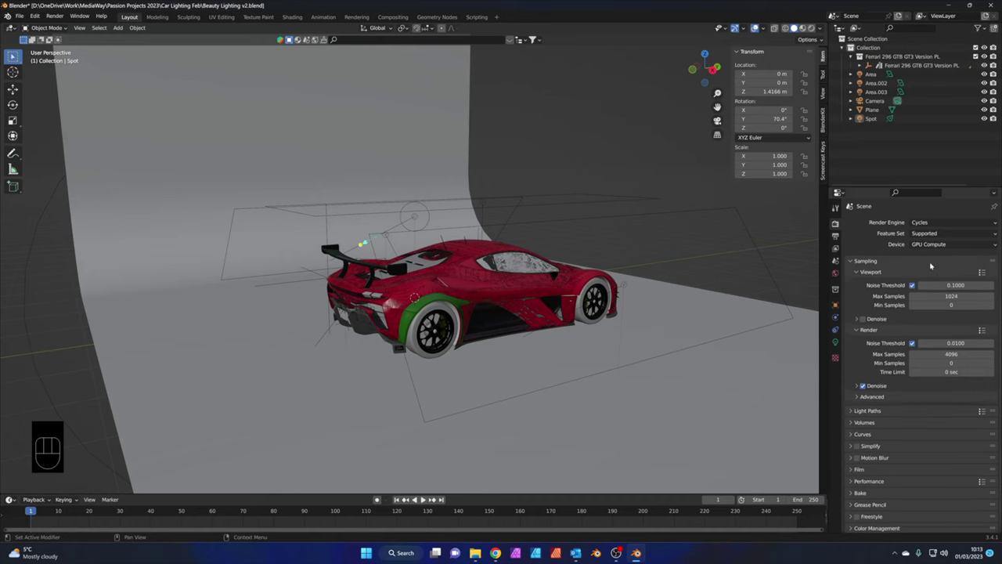
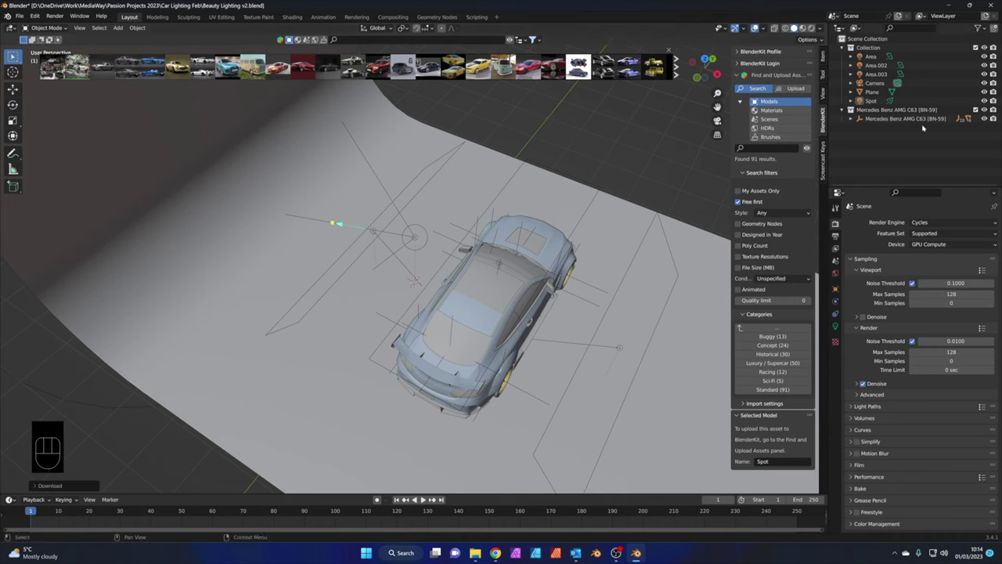
Rotate the Mercedes around Z to face the camera and show its transform values
click(922, 117)
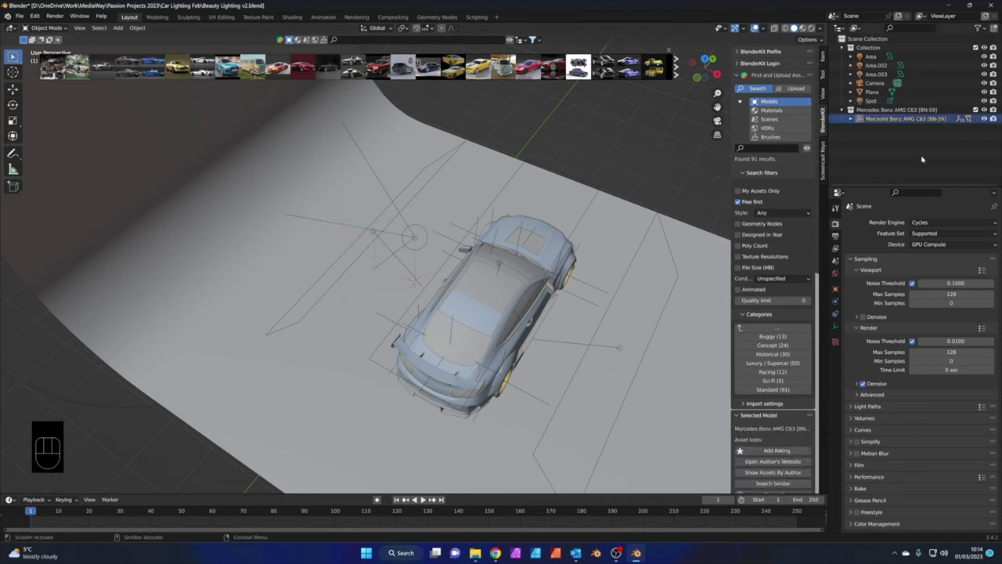
key(r)
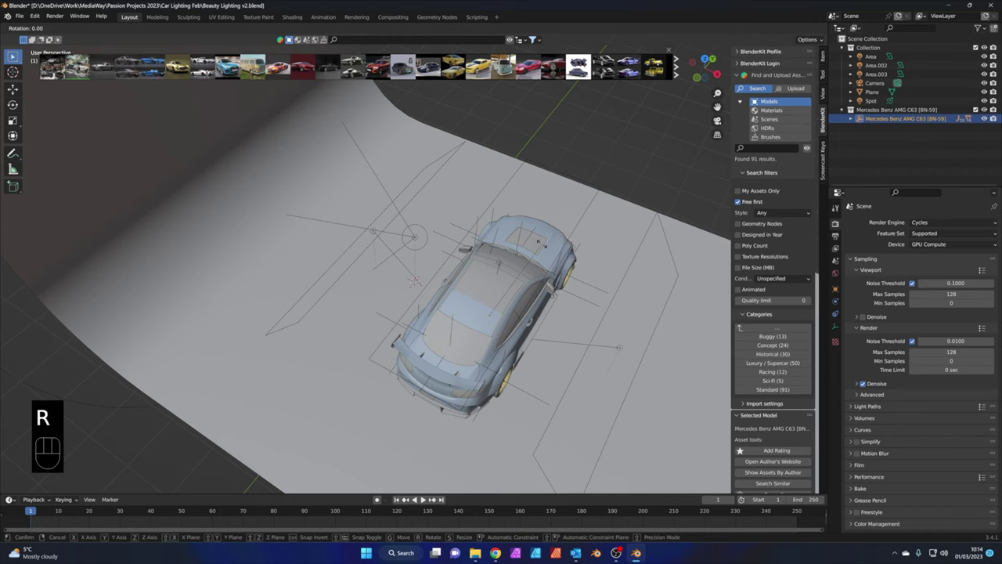
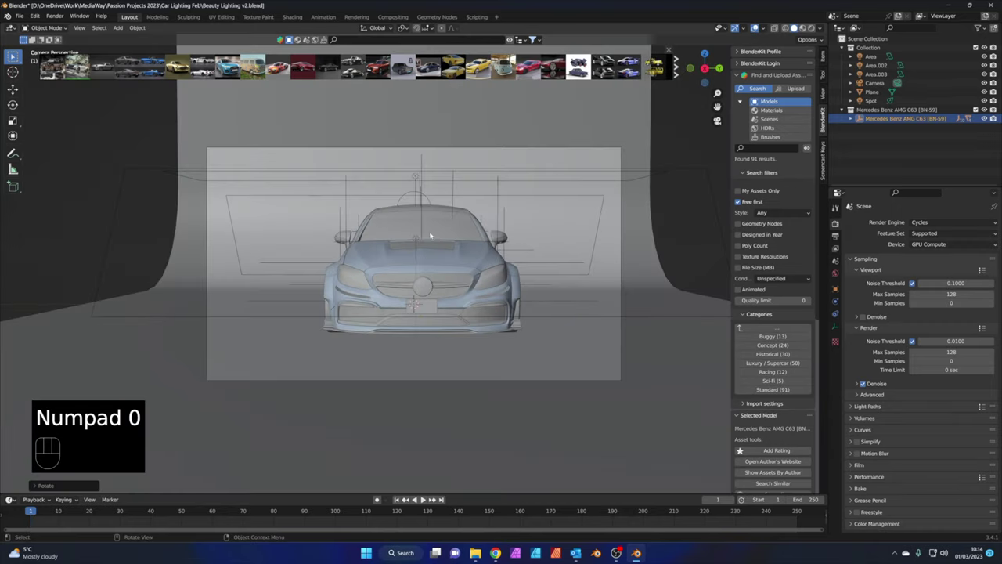
key(shift+`)
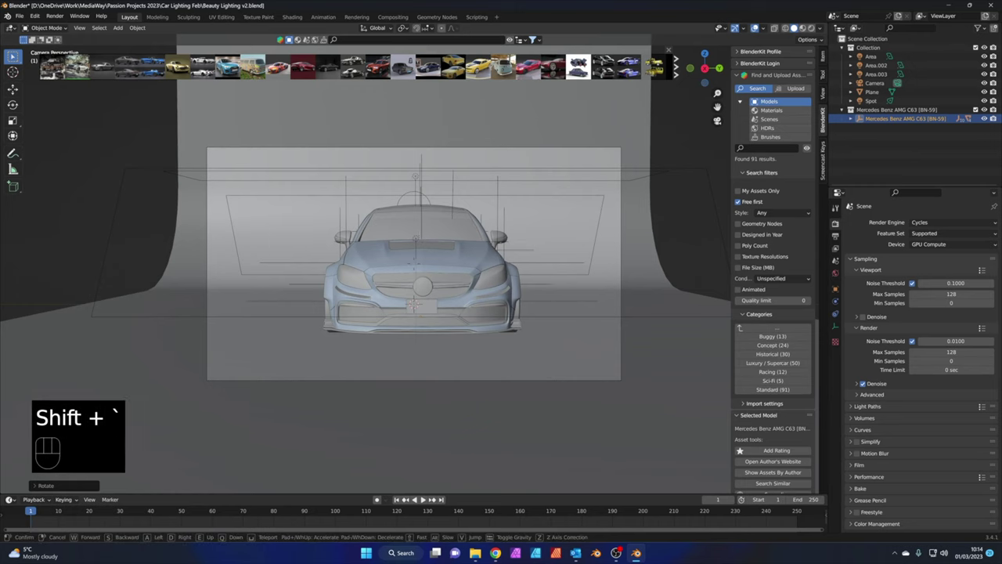
click(828, 56)
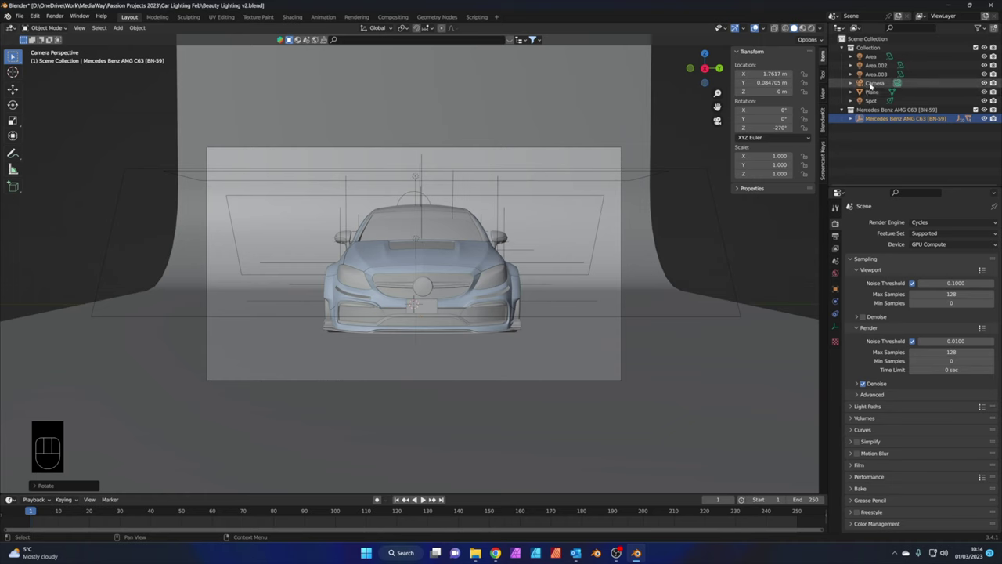
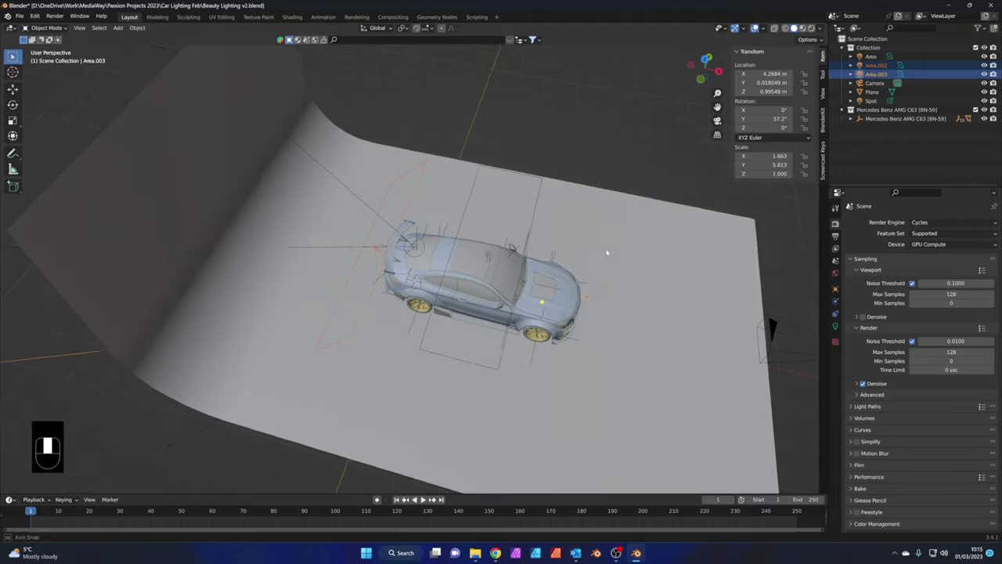
From top view, rotate the two side area lights 90° around Z so they flank the car
key(KP_7)
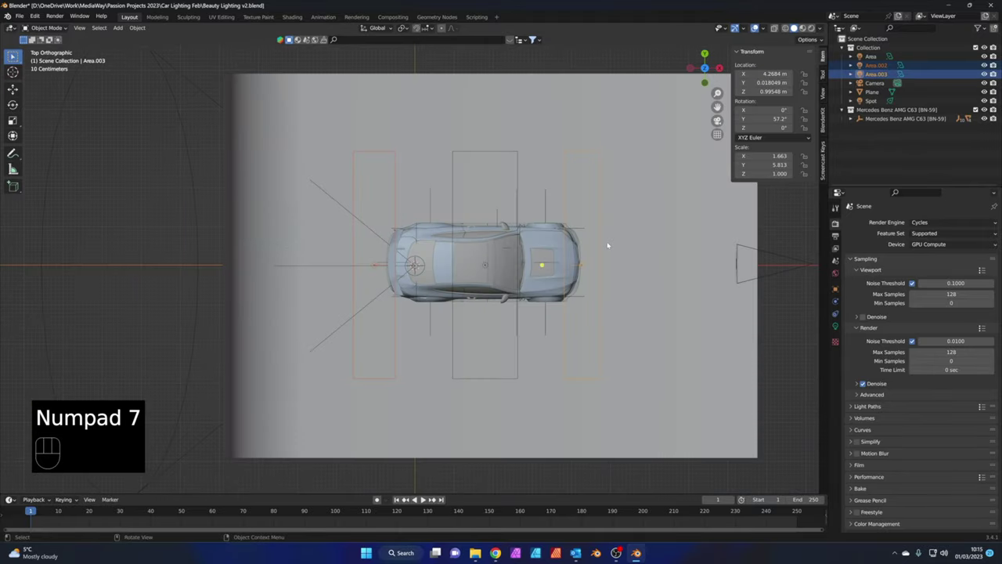
key(r)
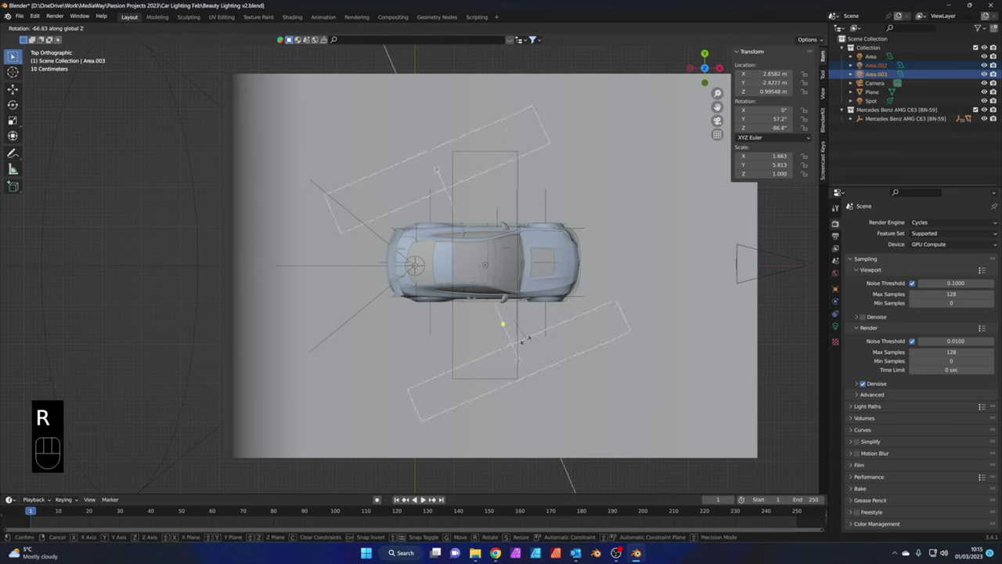
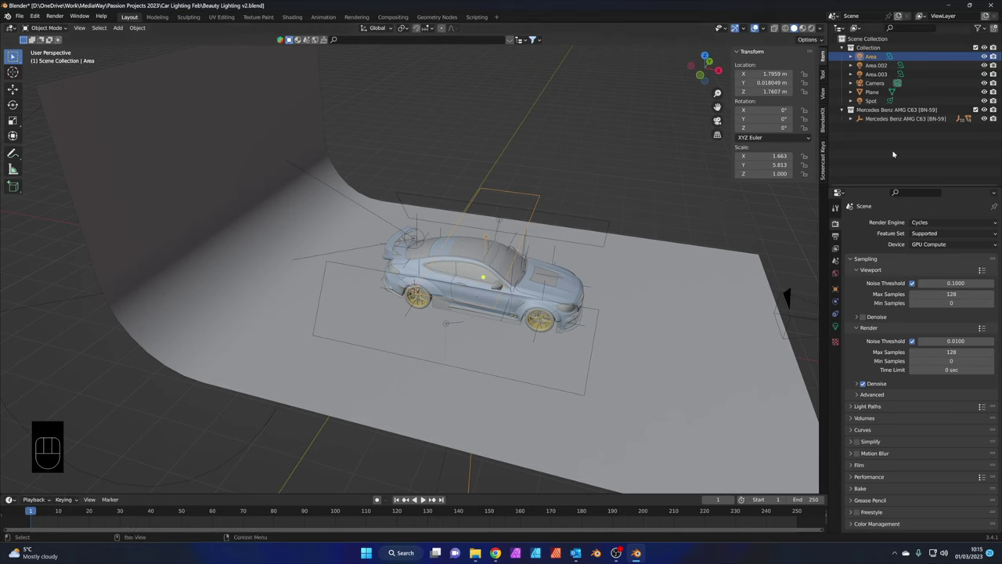
Hide the overhead area light and the spotlight and preview the car in rendered shading
click(989, 52)
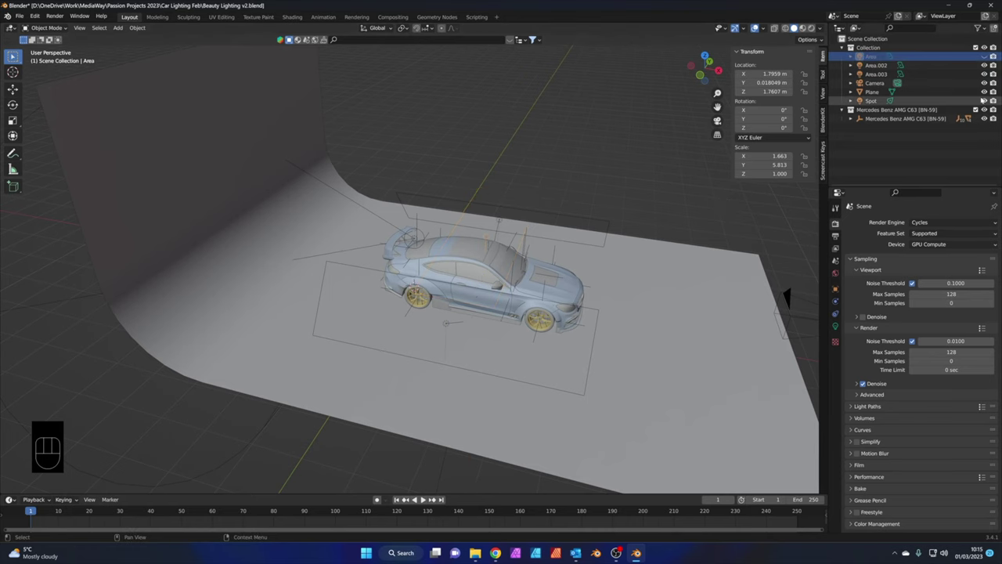
click(986, 100)
key(KP_0)
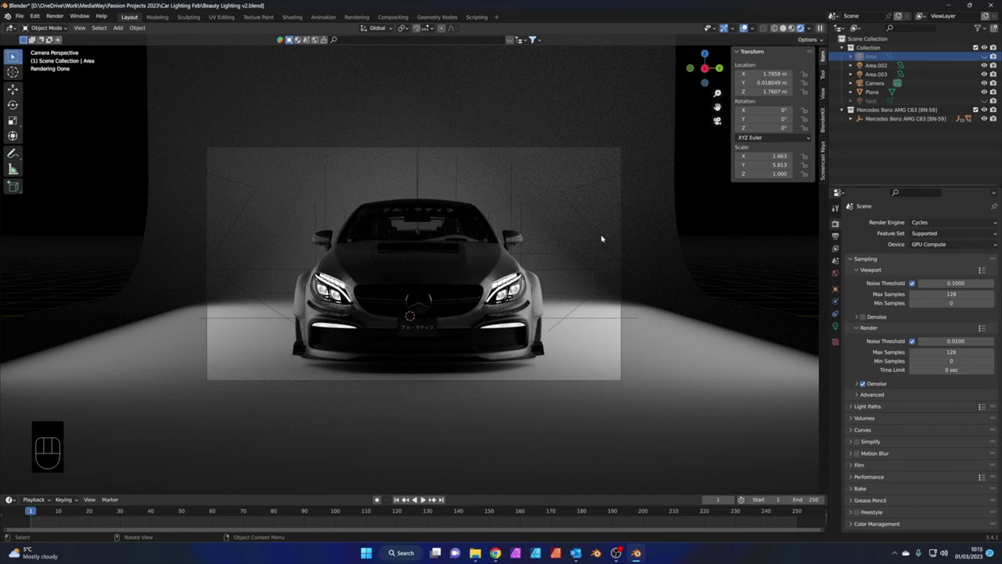
Make Area.003 a 60 W rim light, retilted to 114°, scaled down and lowered to 0.68 m
click(593, 227)
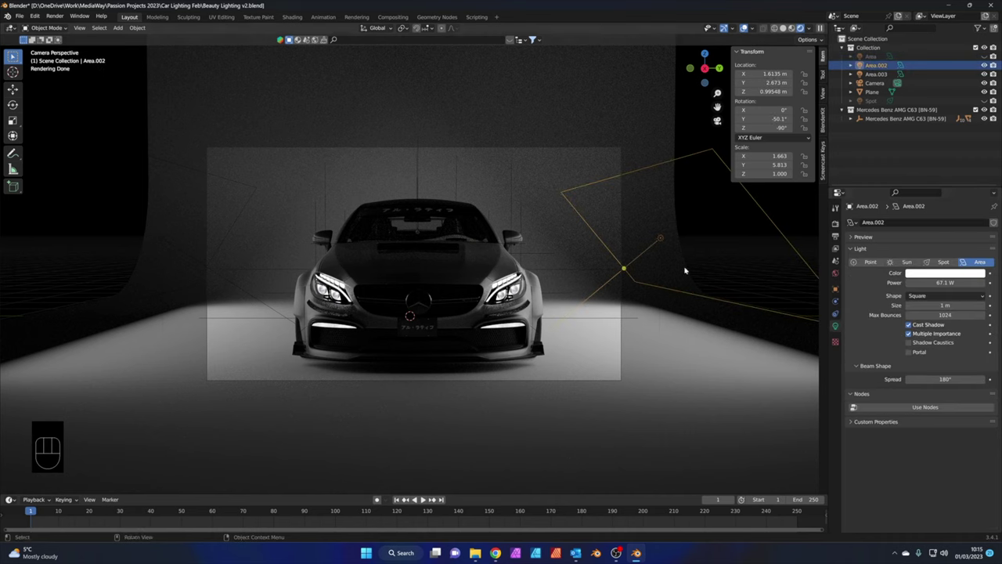
double_click(225, 232)
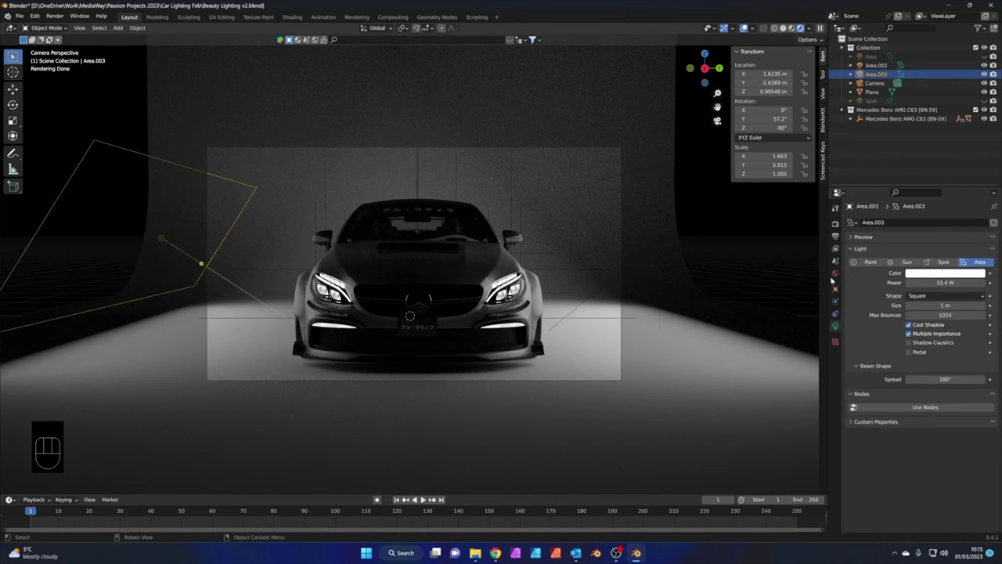
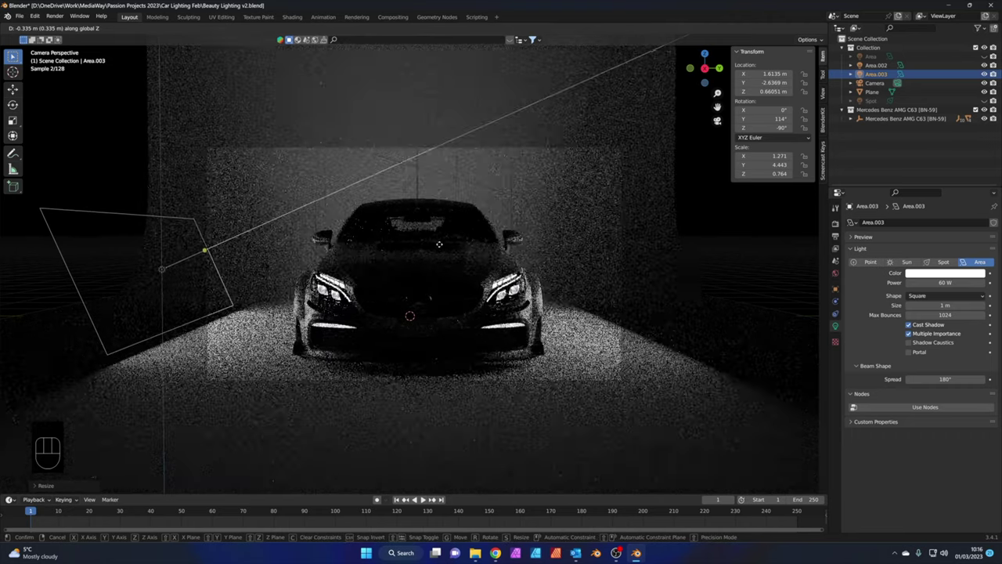
key(g)
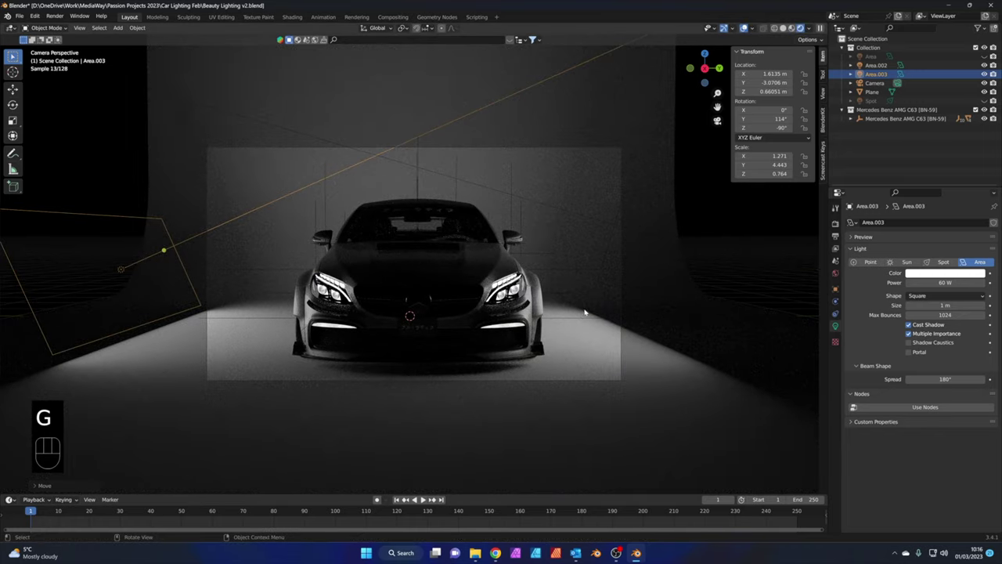
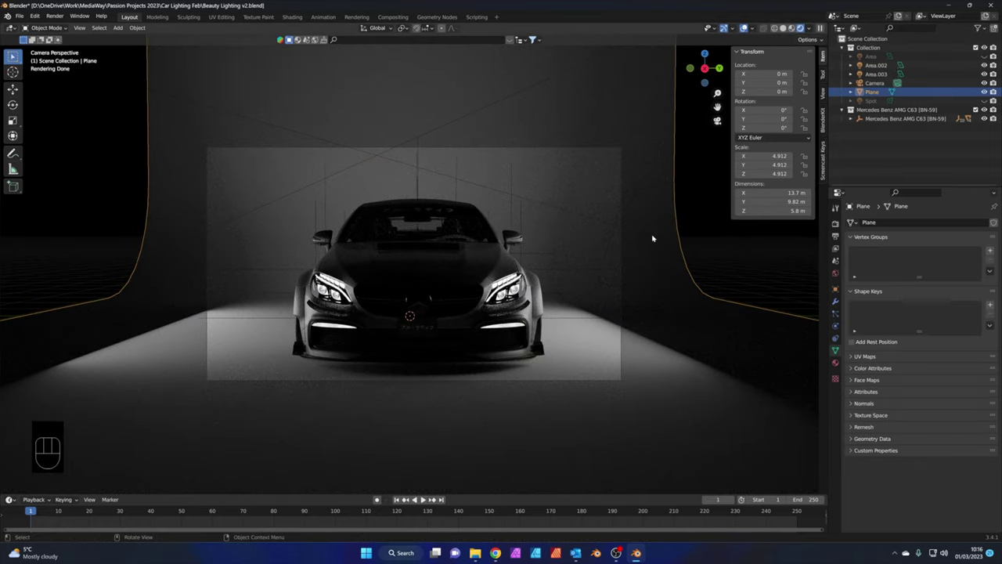
Lower the right rim light and push the left rim light farther out along X
key(g)
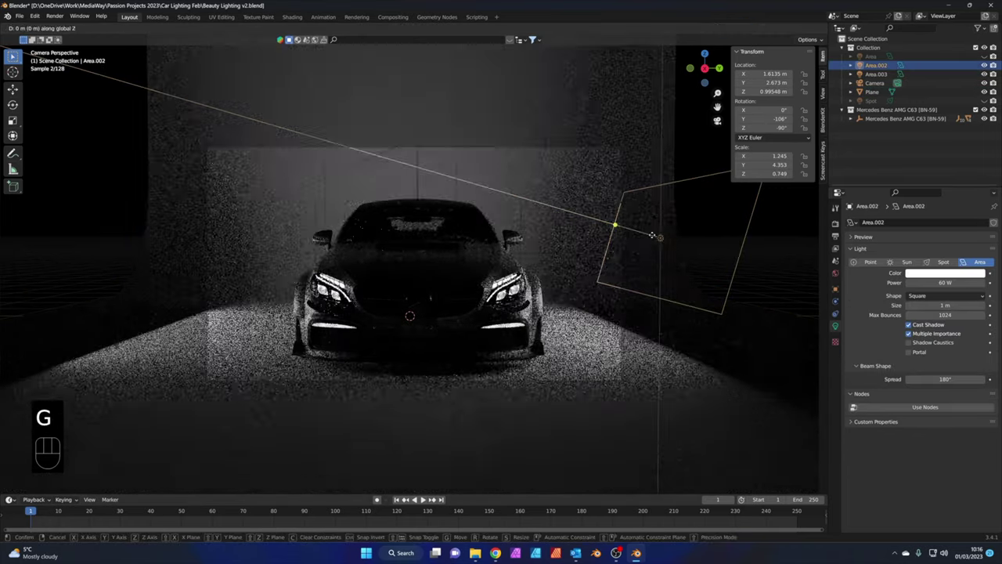
key(g)
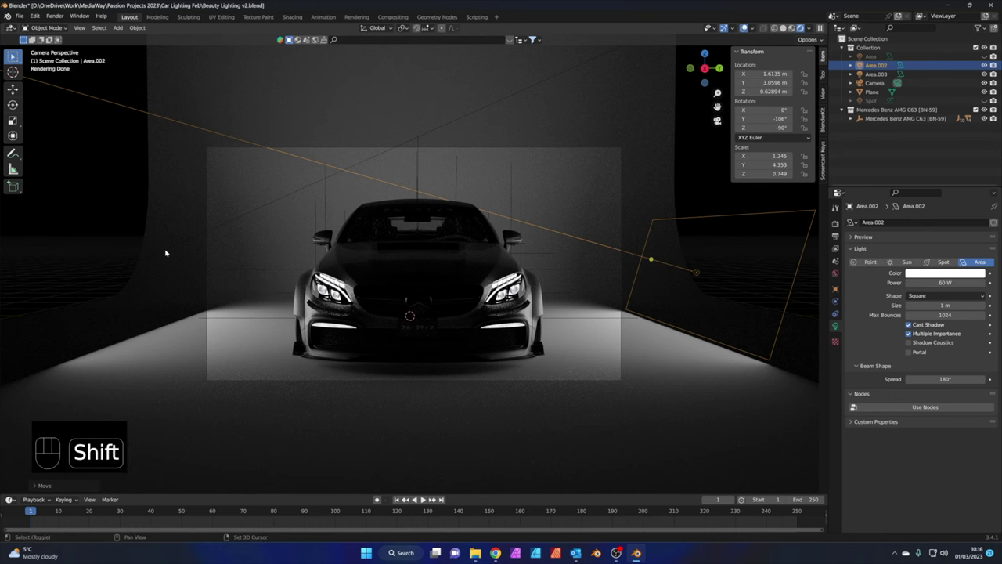
click(169, 249)
key(g)
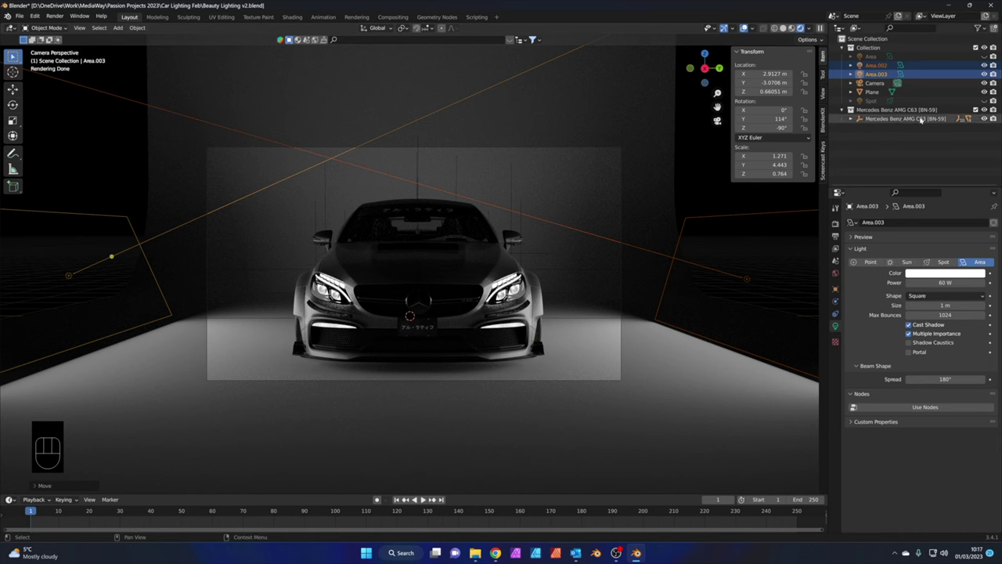
Unhide the spotlight and start shifting it to about −0.90 m behind the Mercedes
click(989, 98)
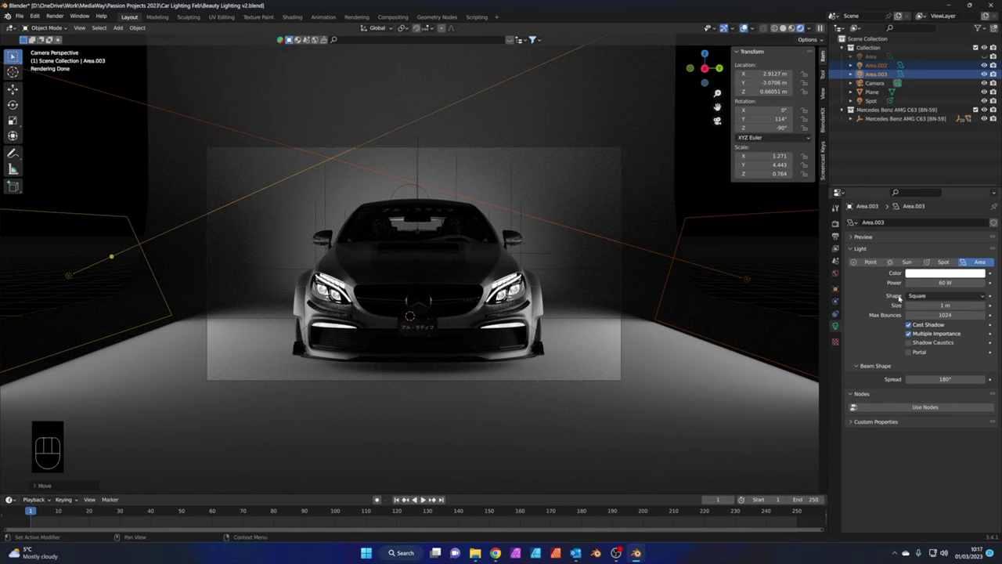
drag(423, 228, 511, 242)
Move the spotlight to about −0.97 m behind the car, colour it red and raise it to about 949 W
click(400, 170)
click(358, 245)
click(354, 247)
key(g)
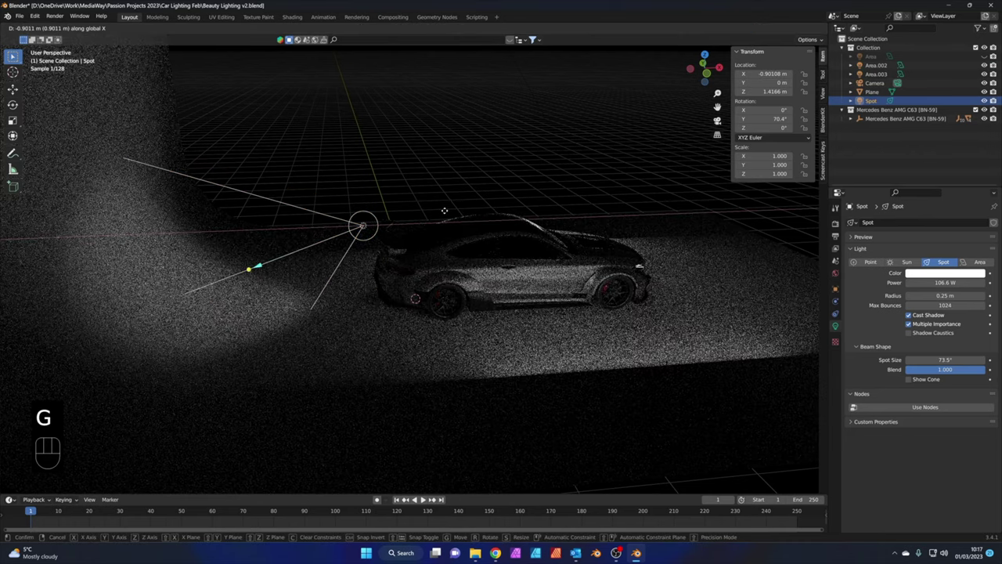
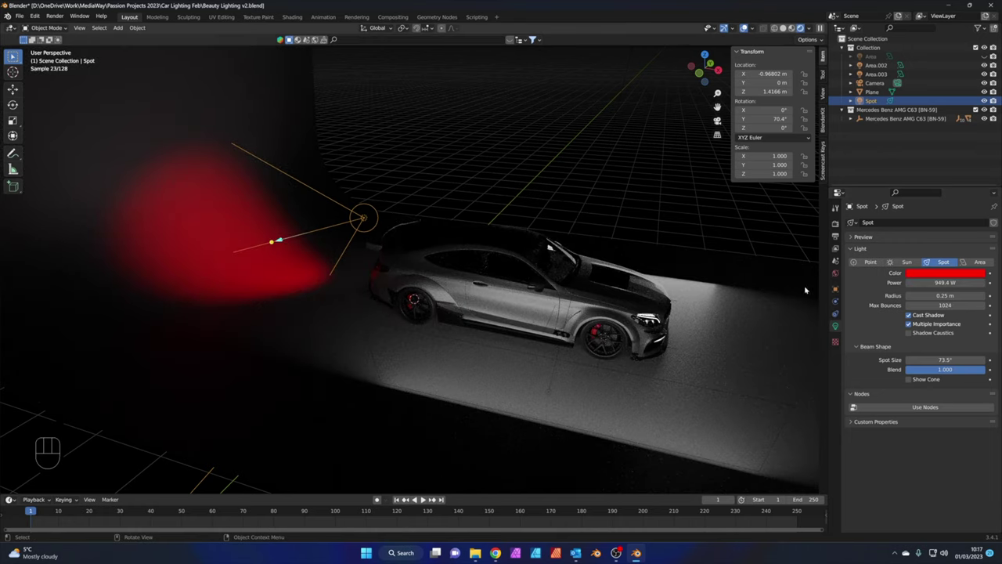
key(KP_0)
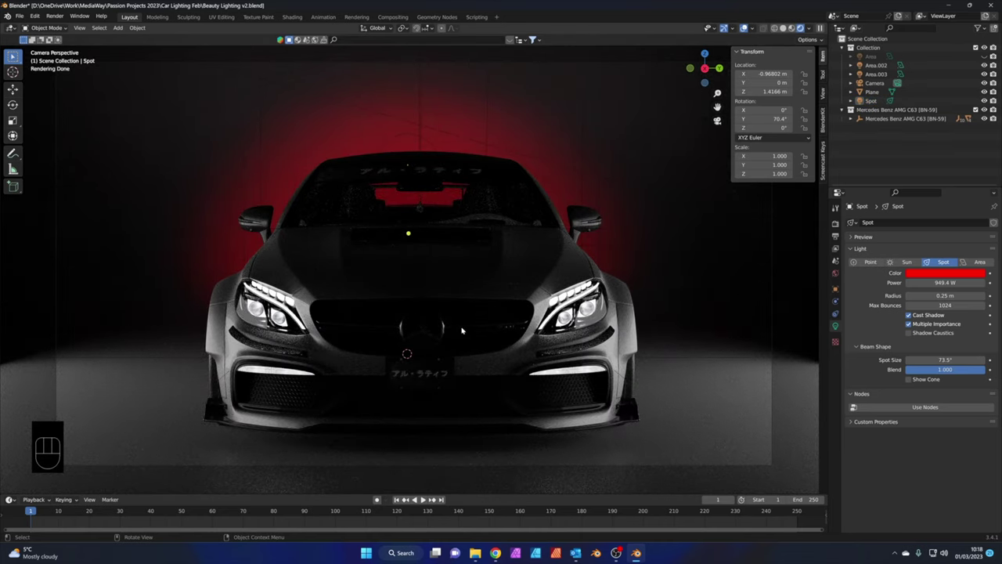
click(452, 370)
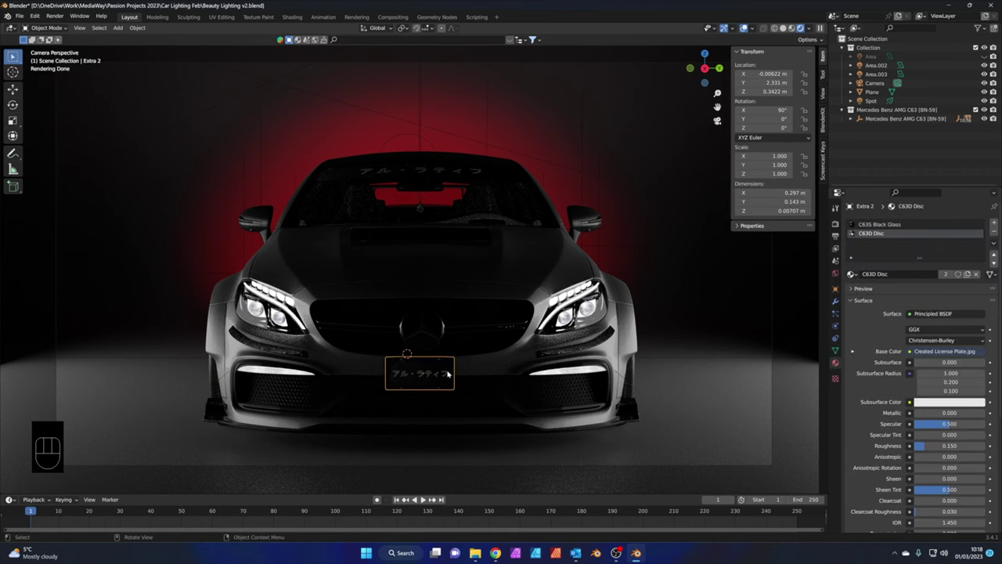
Duplicate the red spotlight from top view and place the copy in front of the car
key(x)
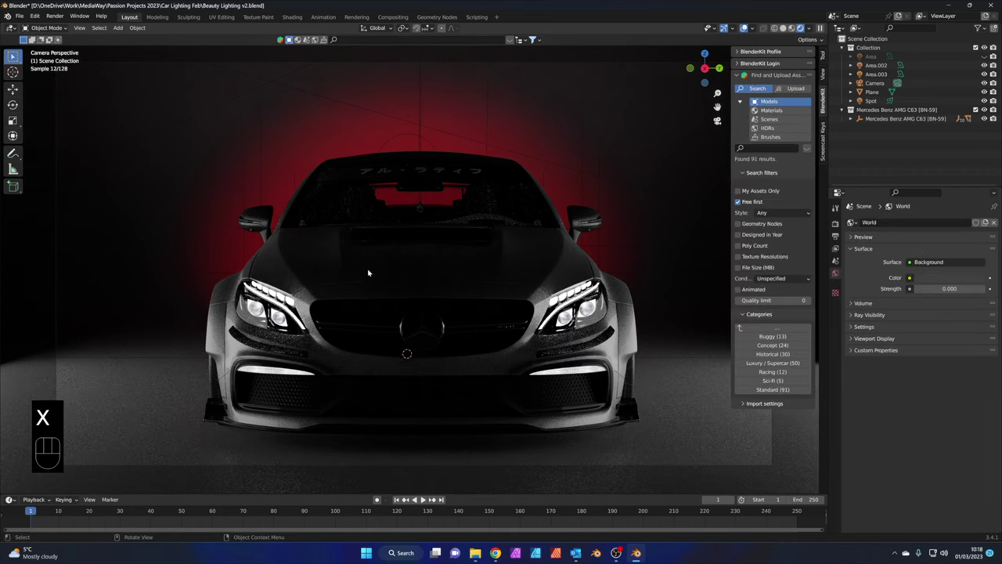
drag(405, 275, 448, 280)
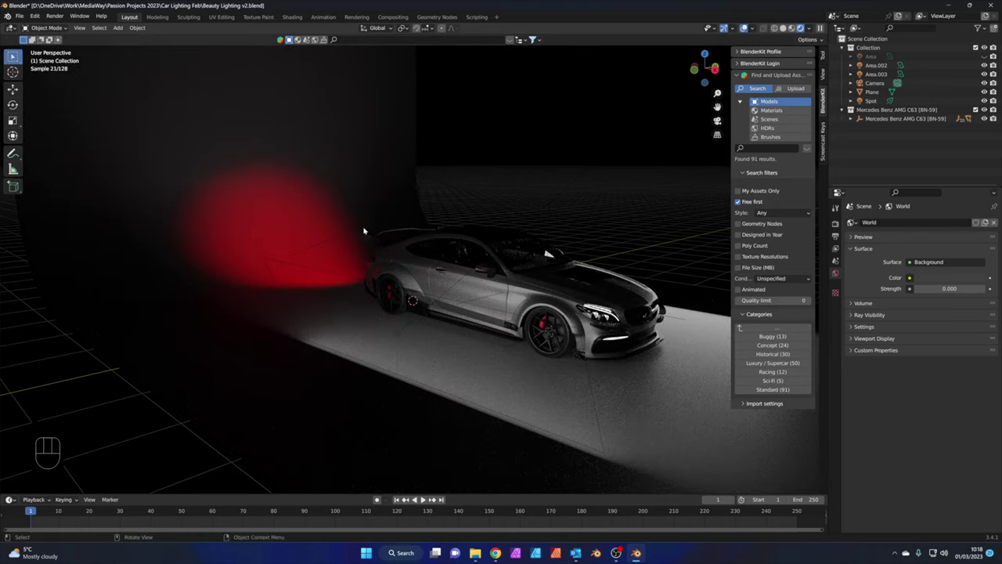
click(367, 223)
drag(479, 253, 505, 281)
key(KP_7)
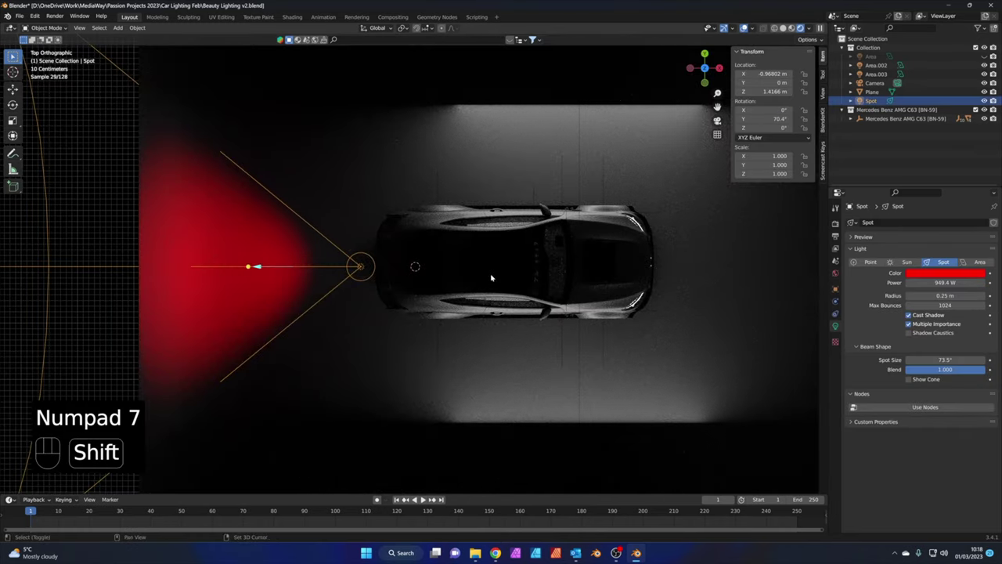
key(shift+d)
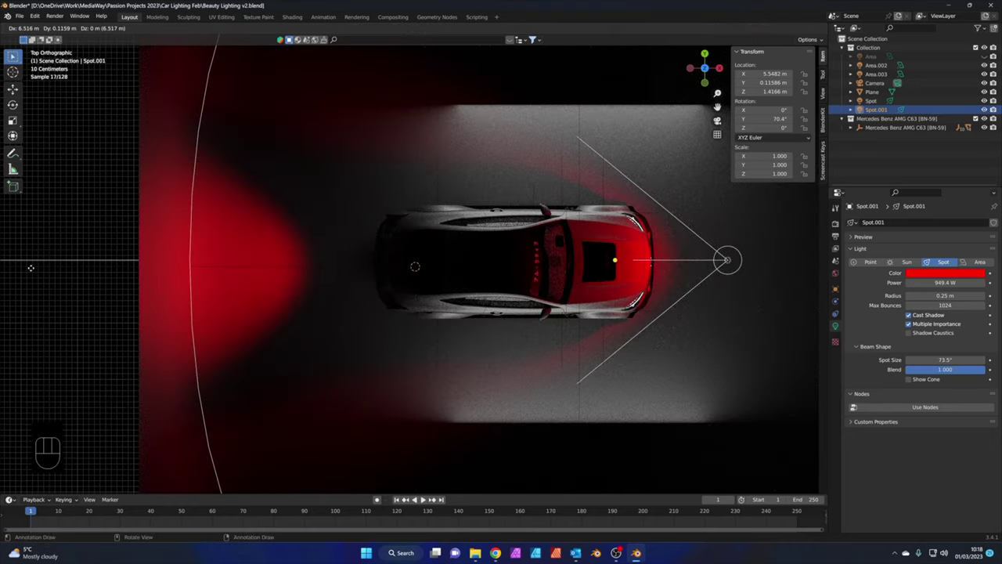
Make the front spotlight white at 29.3 W and lower it to roughly 1.37 m
key(KP_0)
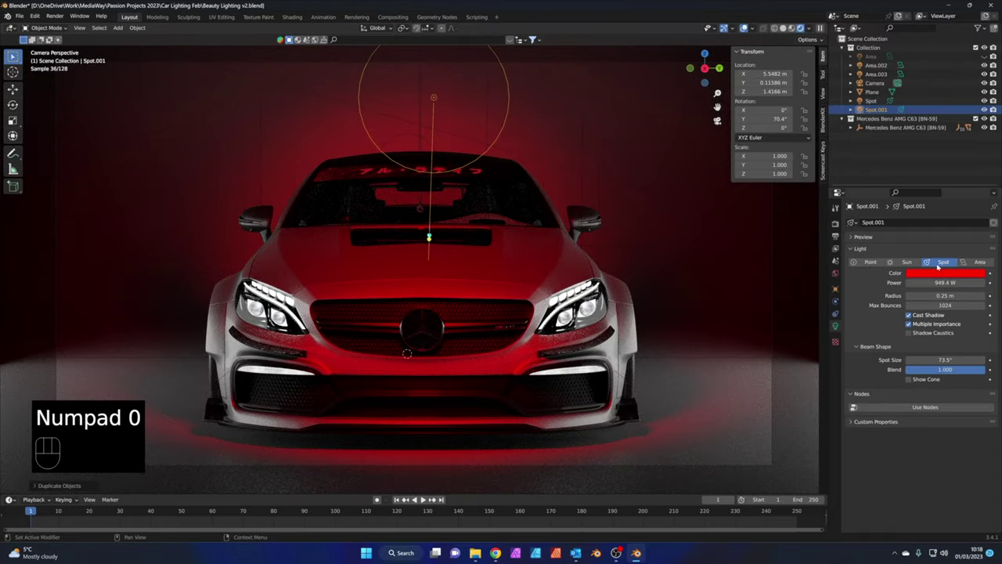
click(960, 270)
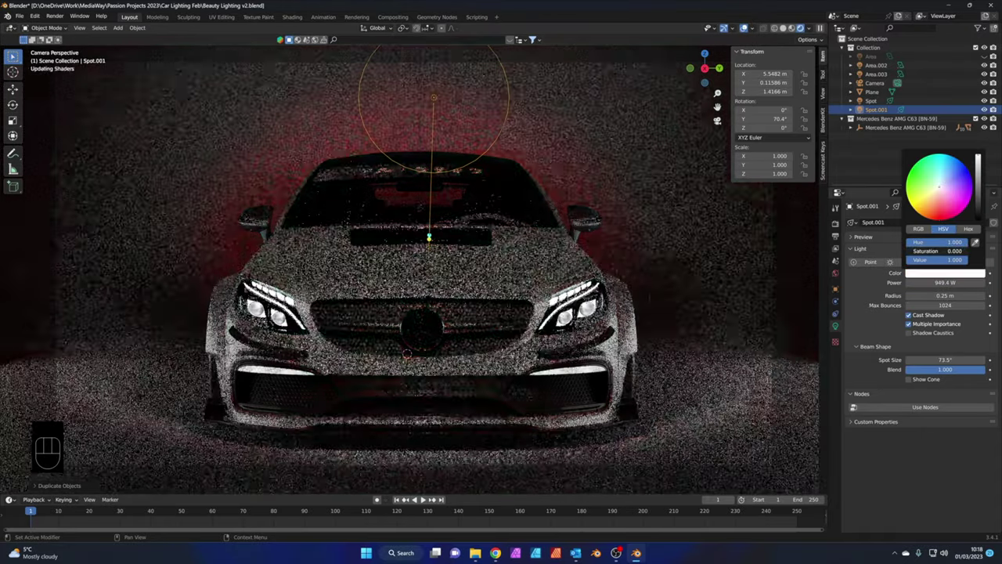
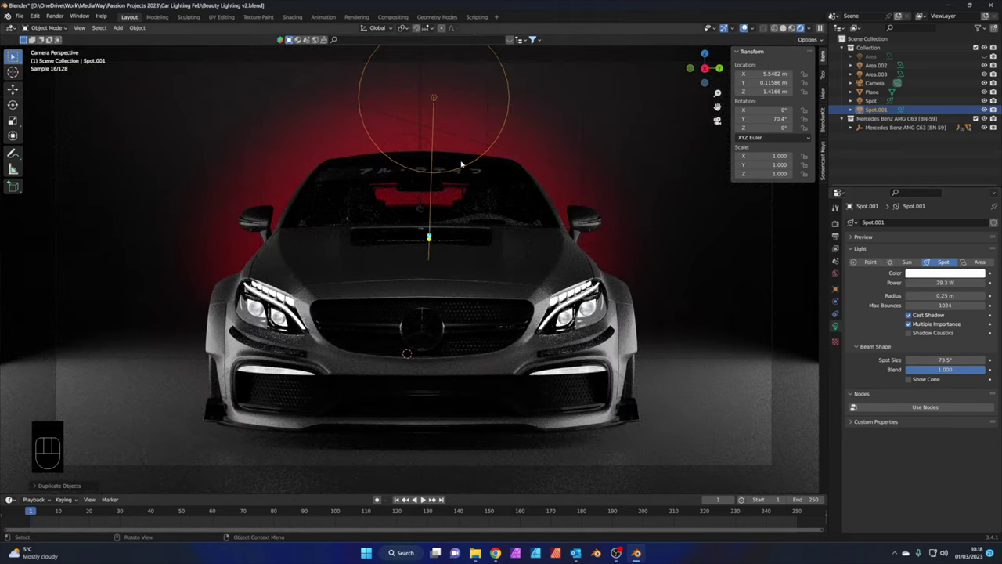
key(g)
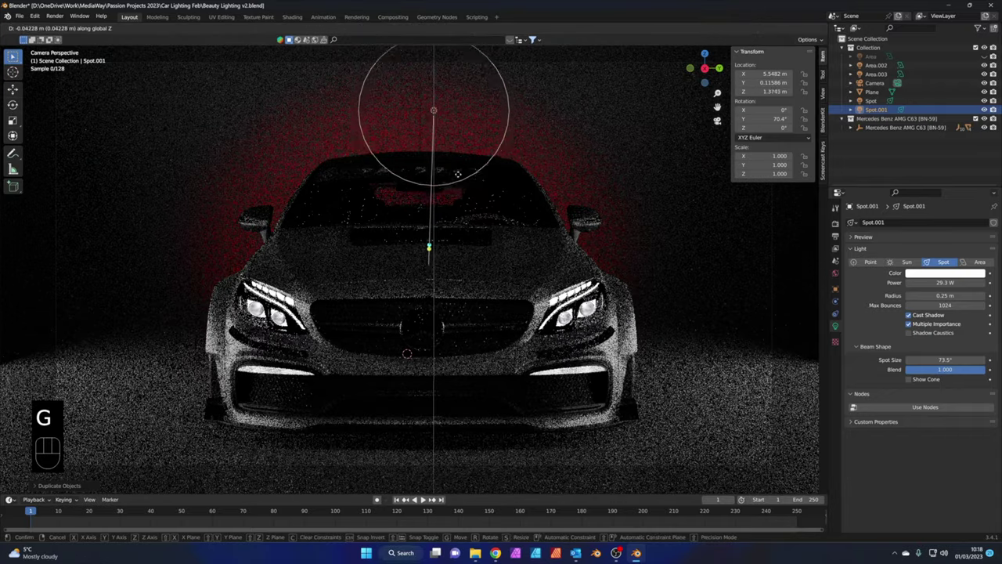
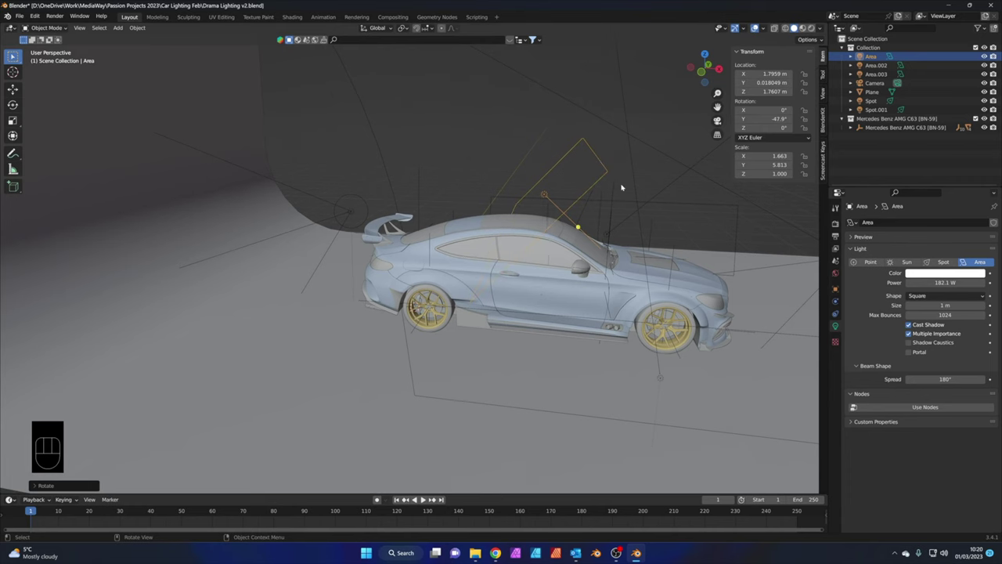
Reposition the overhead area light across the car from top view, then raise it to about 2.0 m
key(KP_7)
key(g)
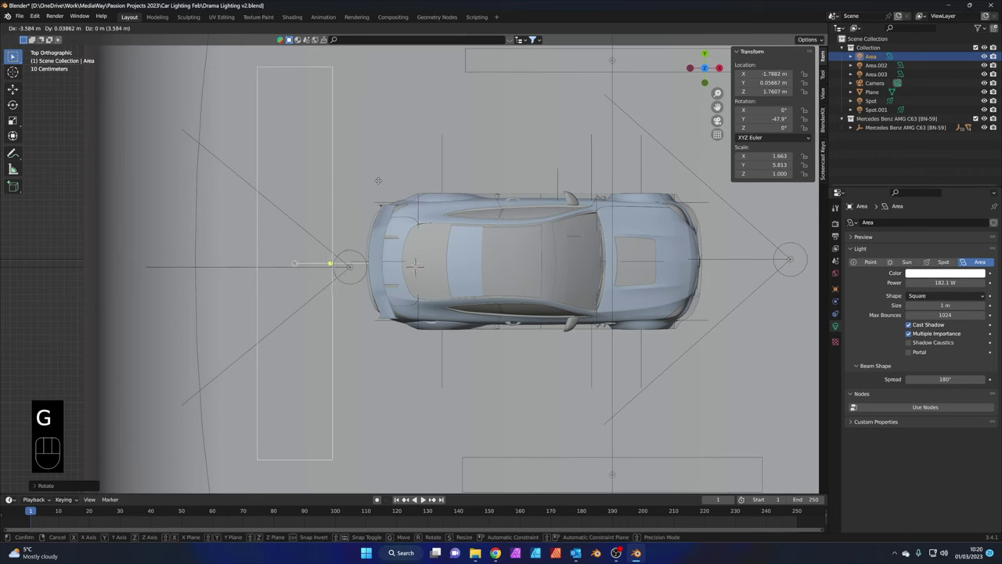
key(KP_0)
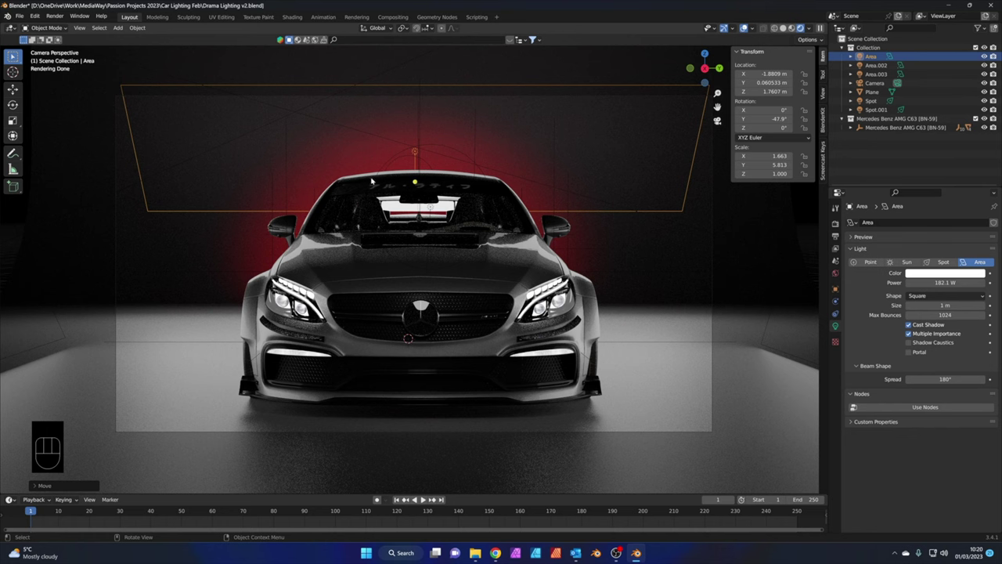
key(g)
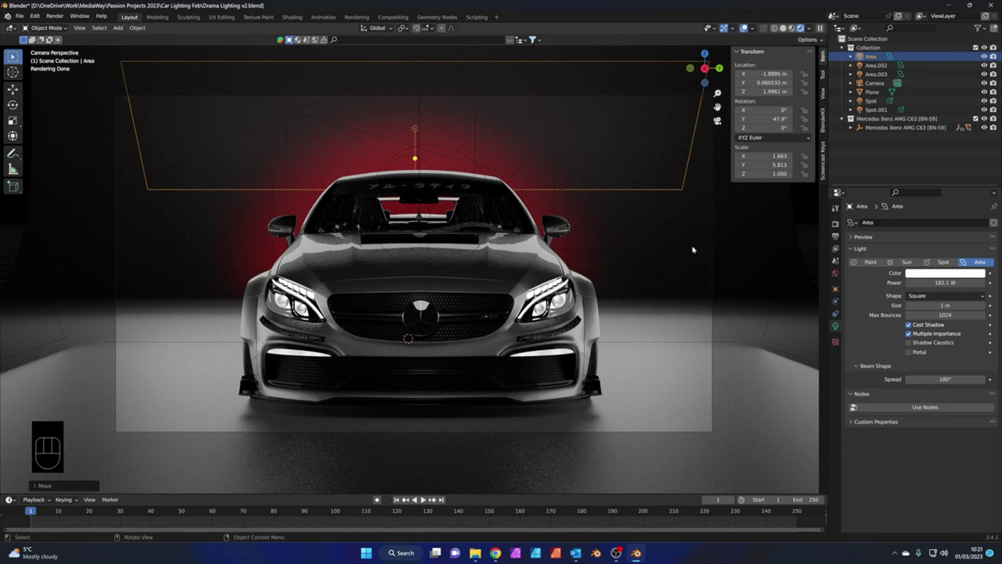
Render the camera view and set the backdrop plane's base colour to near-black
click(770, 227)
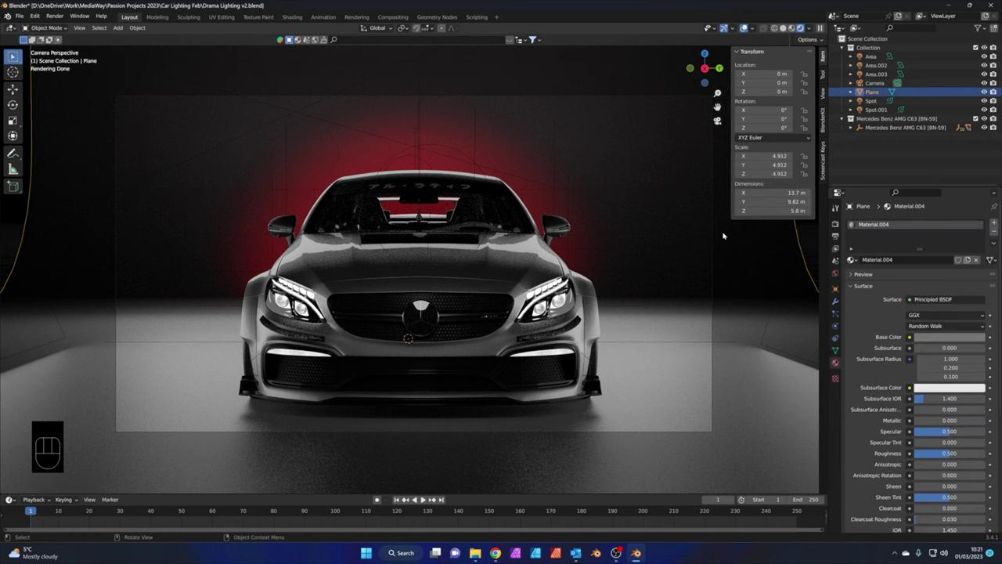
key(F12)
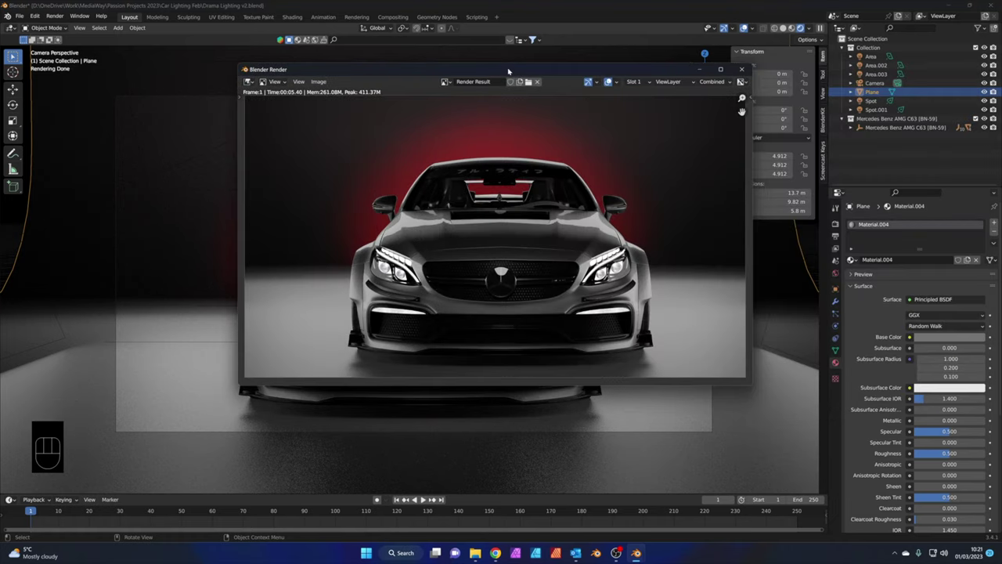
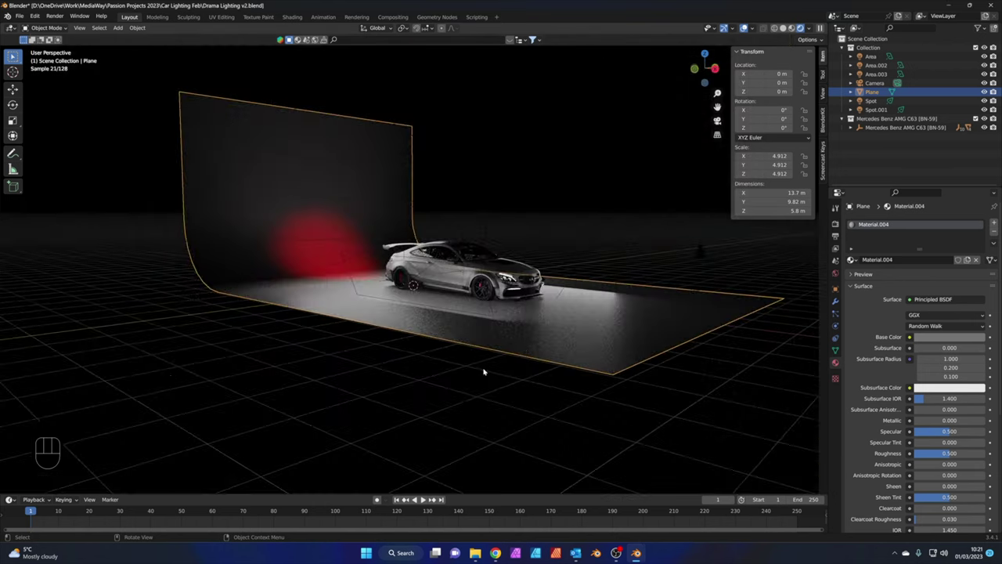
click(529, 344)
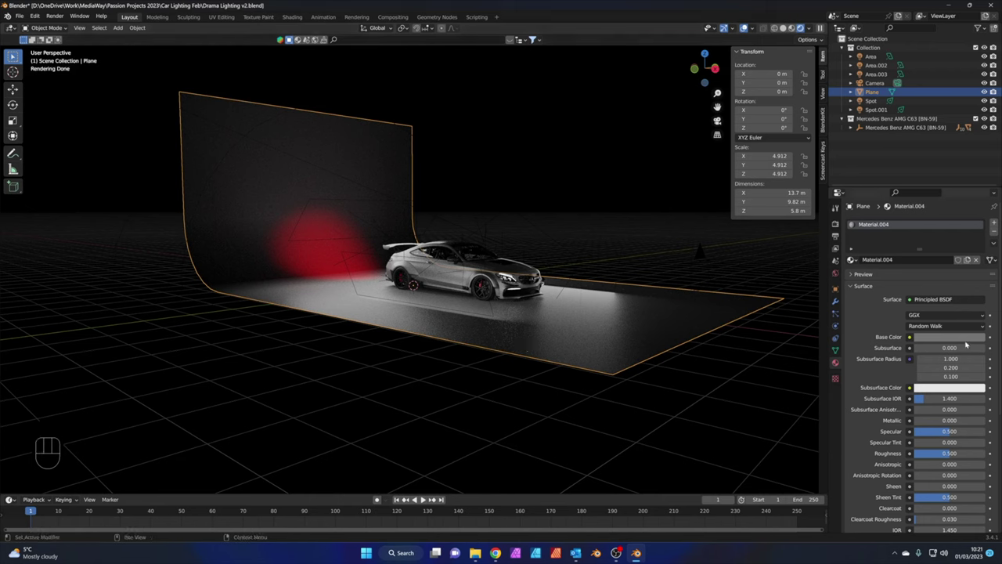
click(968, 336)
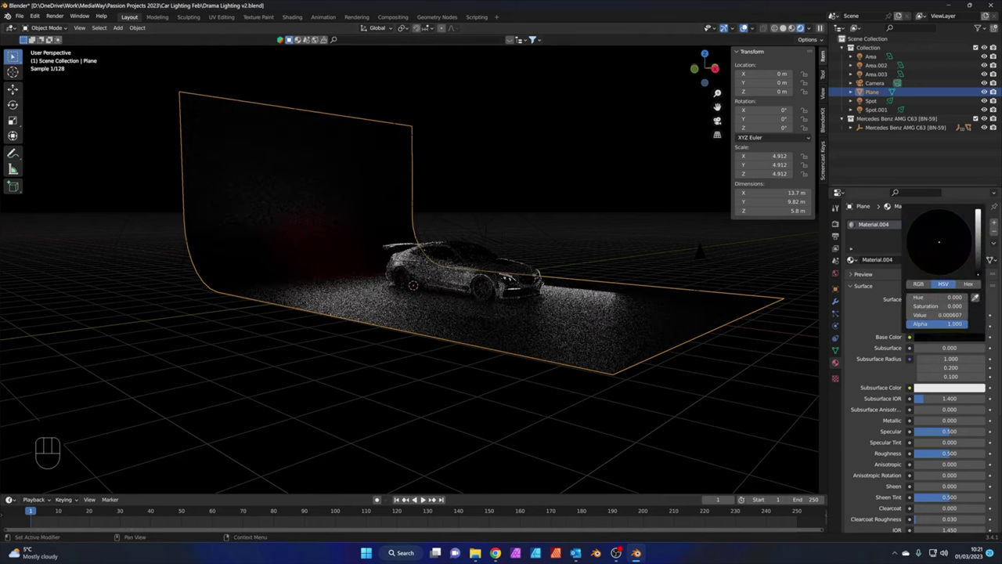
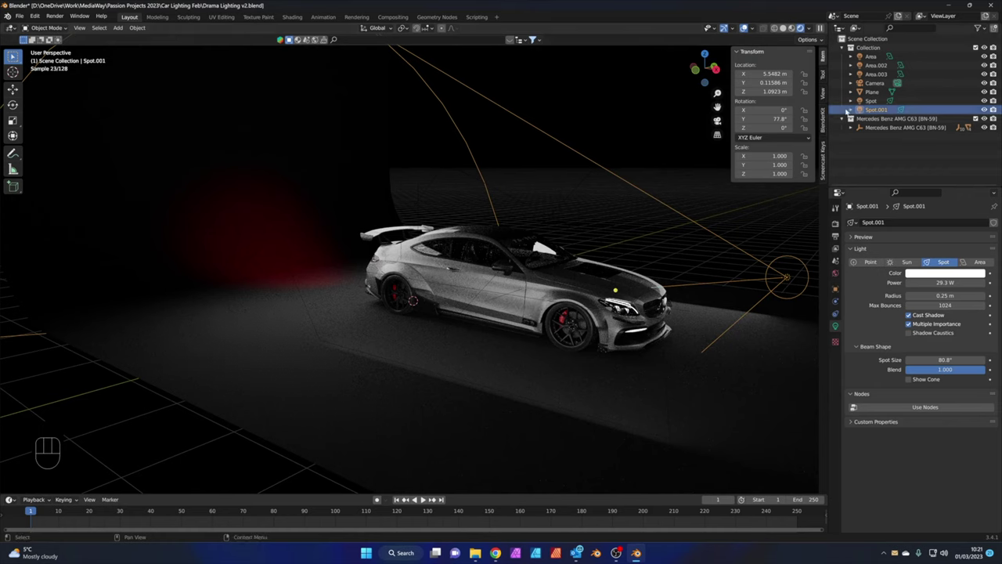
Boost the red rear spotlight to roughly 6,600 W and render the stronger crimson halo
click(874, 100)
drag(652, 207, 629, 209)
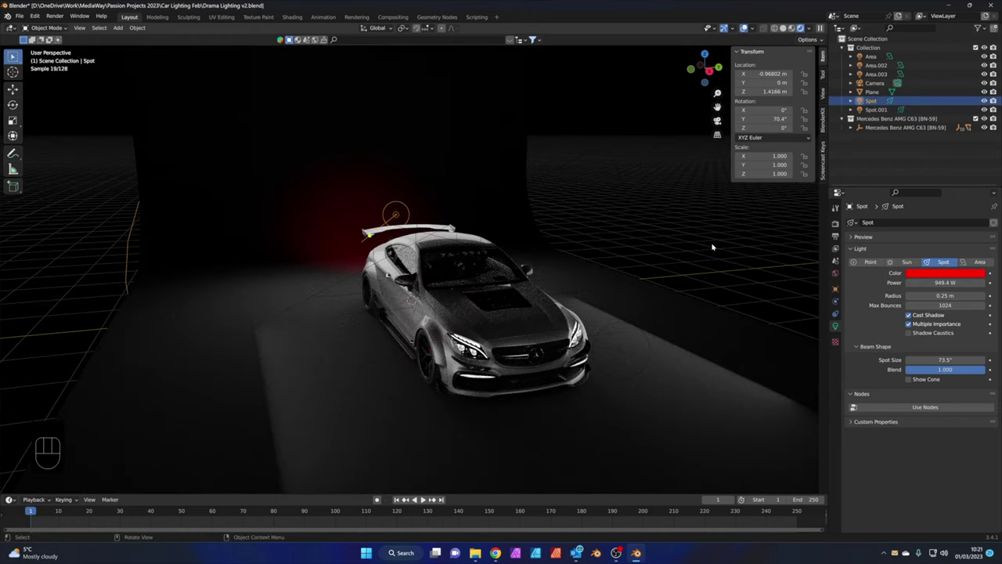
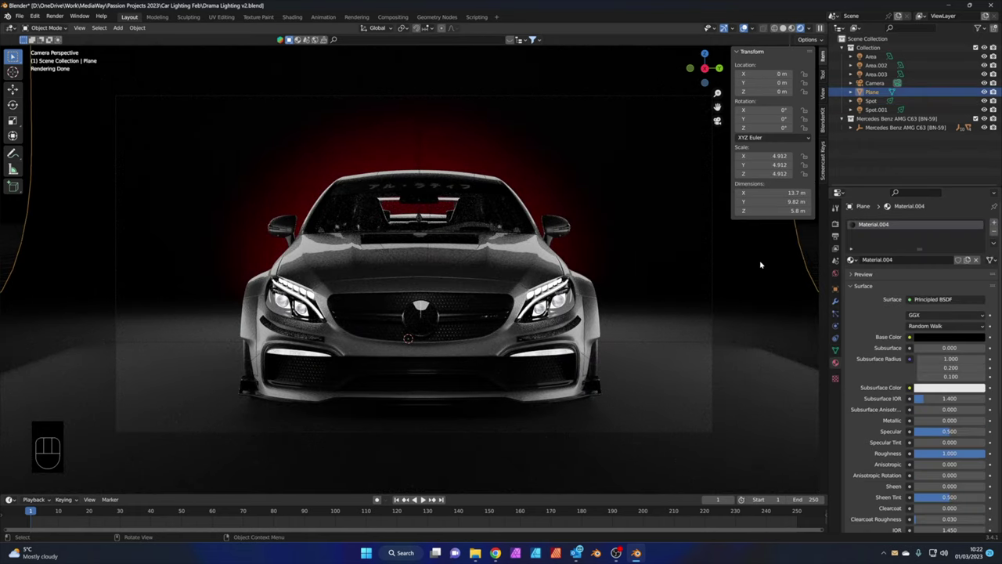
key(F12)
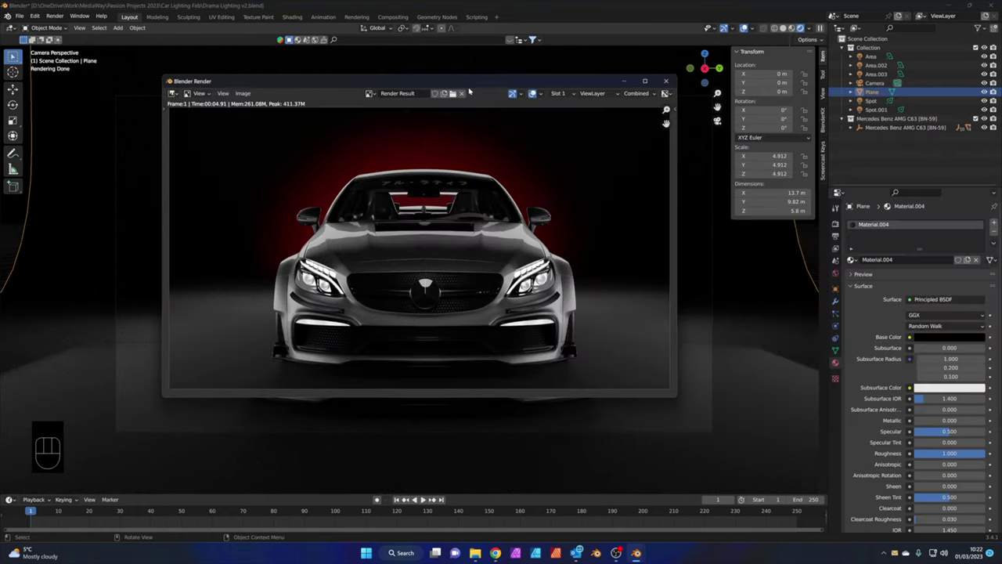